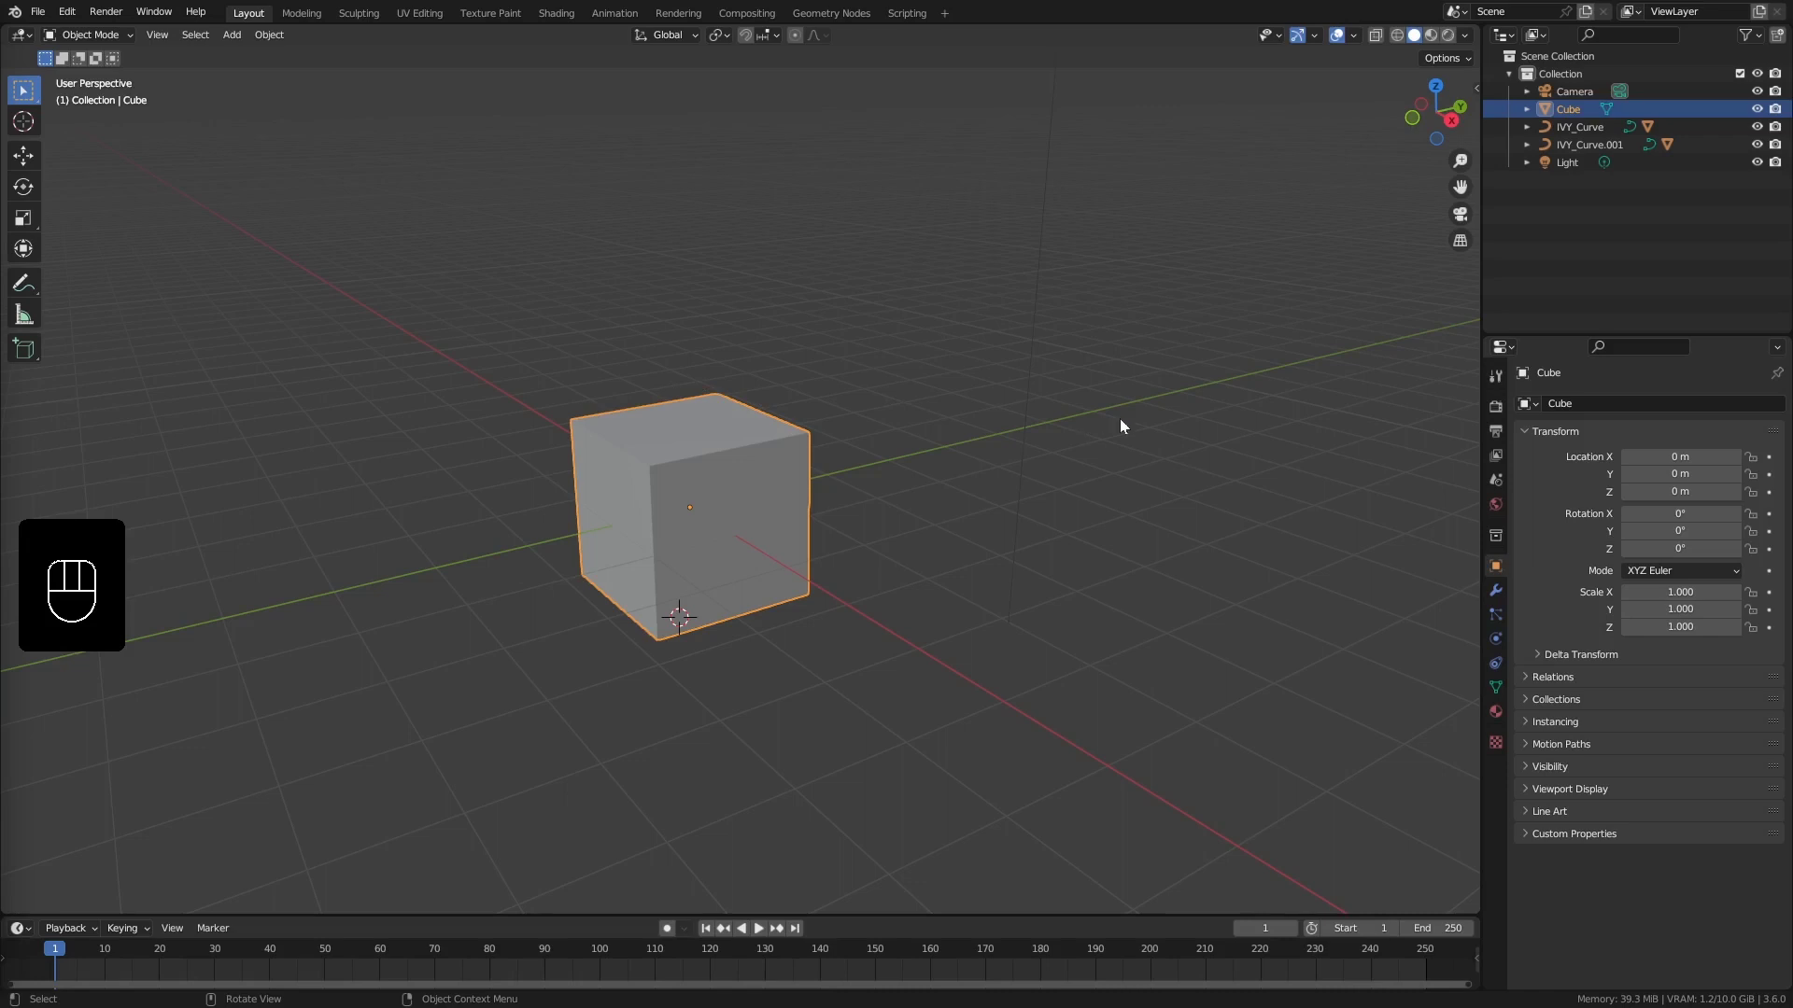
# Deselect the cube and show the sidebar's Create tab with the Ivy Generator panel
pyautogui.click(1093, 440)
pyautogui.press('n')
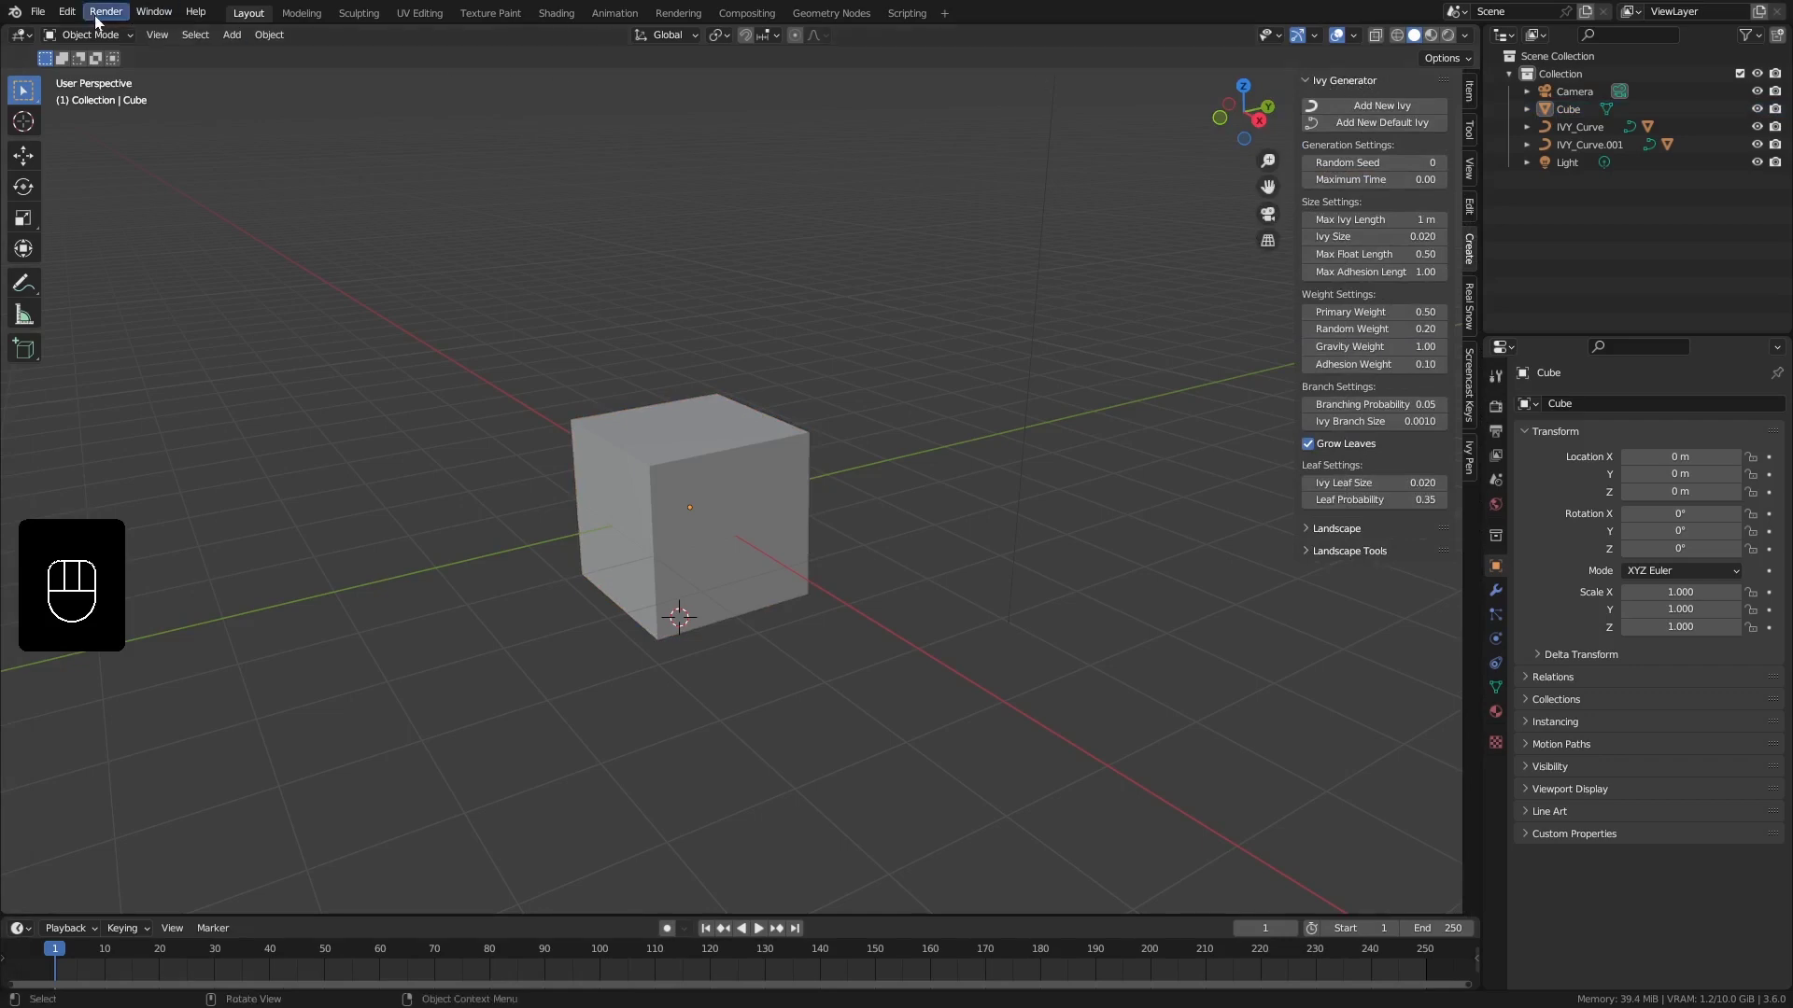
pyautogui.moveTo(72, 18); pyautogui.dragTo(123, 267)
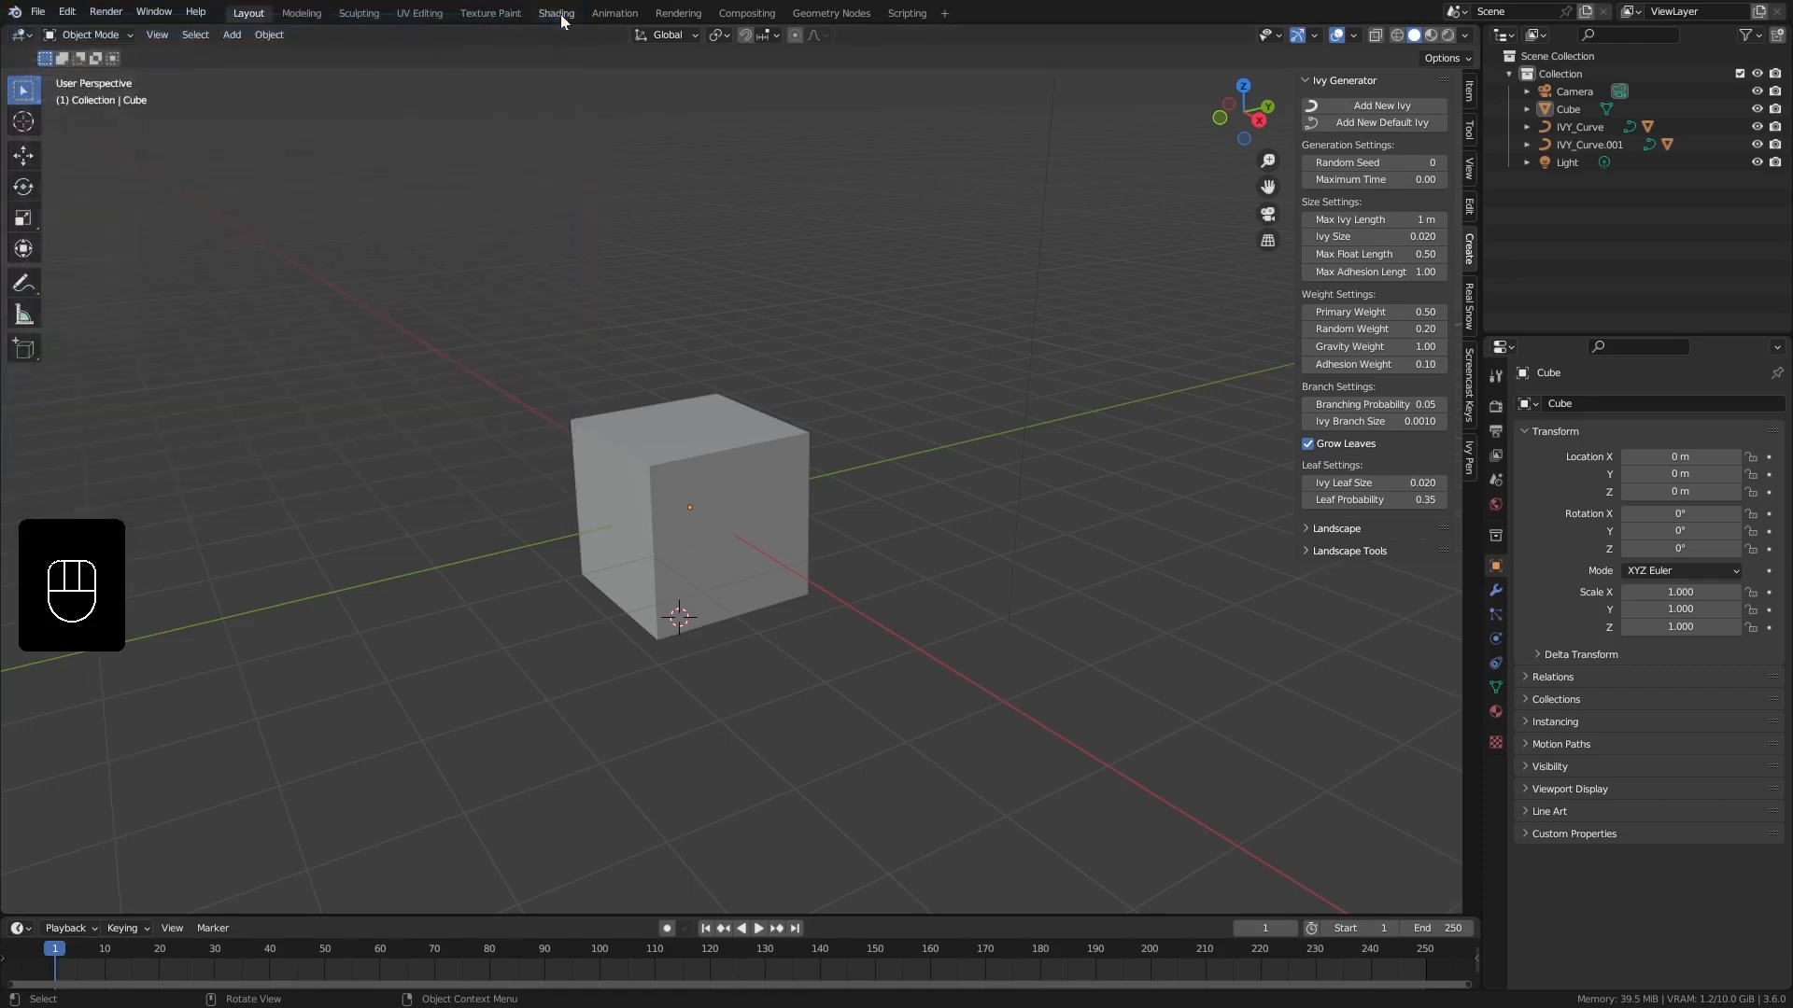
# Select the Cube and frame it closely in the viewport
pyautogui.click(722, 459)
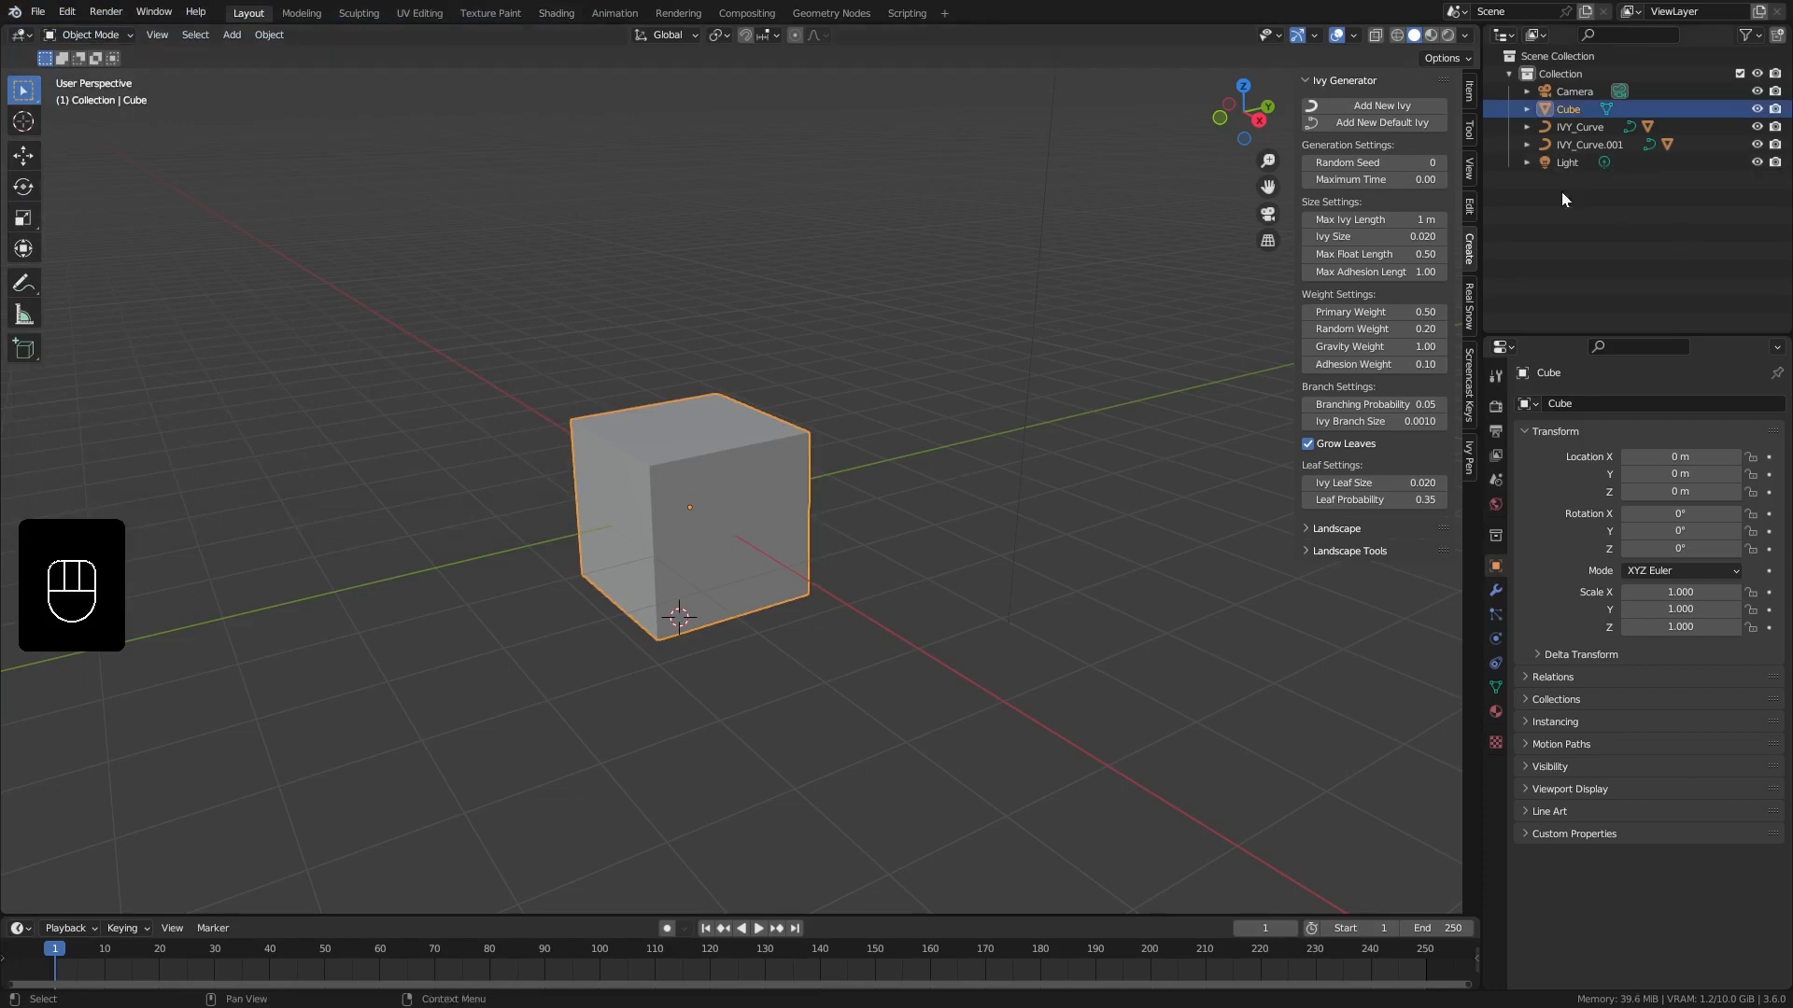
pyautogui.middleClick(752, 375)
pyautogui.moveTo(724, 510); pyautogui.dragTo(709, 487)
pyautogui.moveTo(687, 518); pyautogui.dragTo(716, 429)
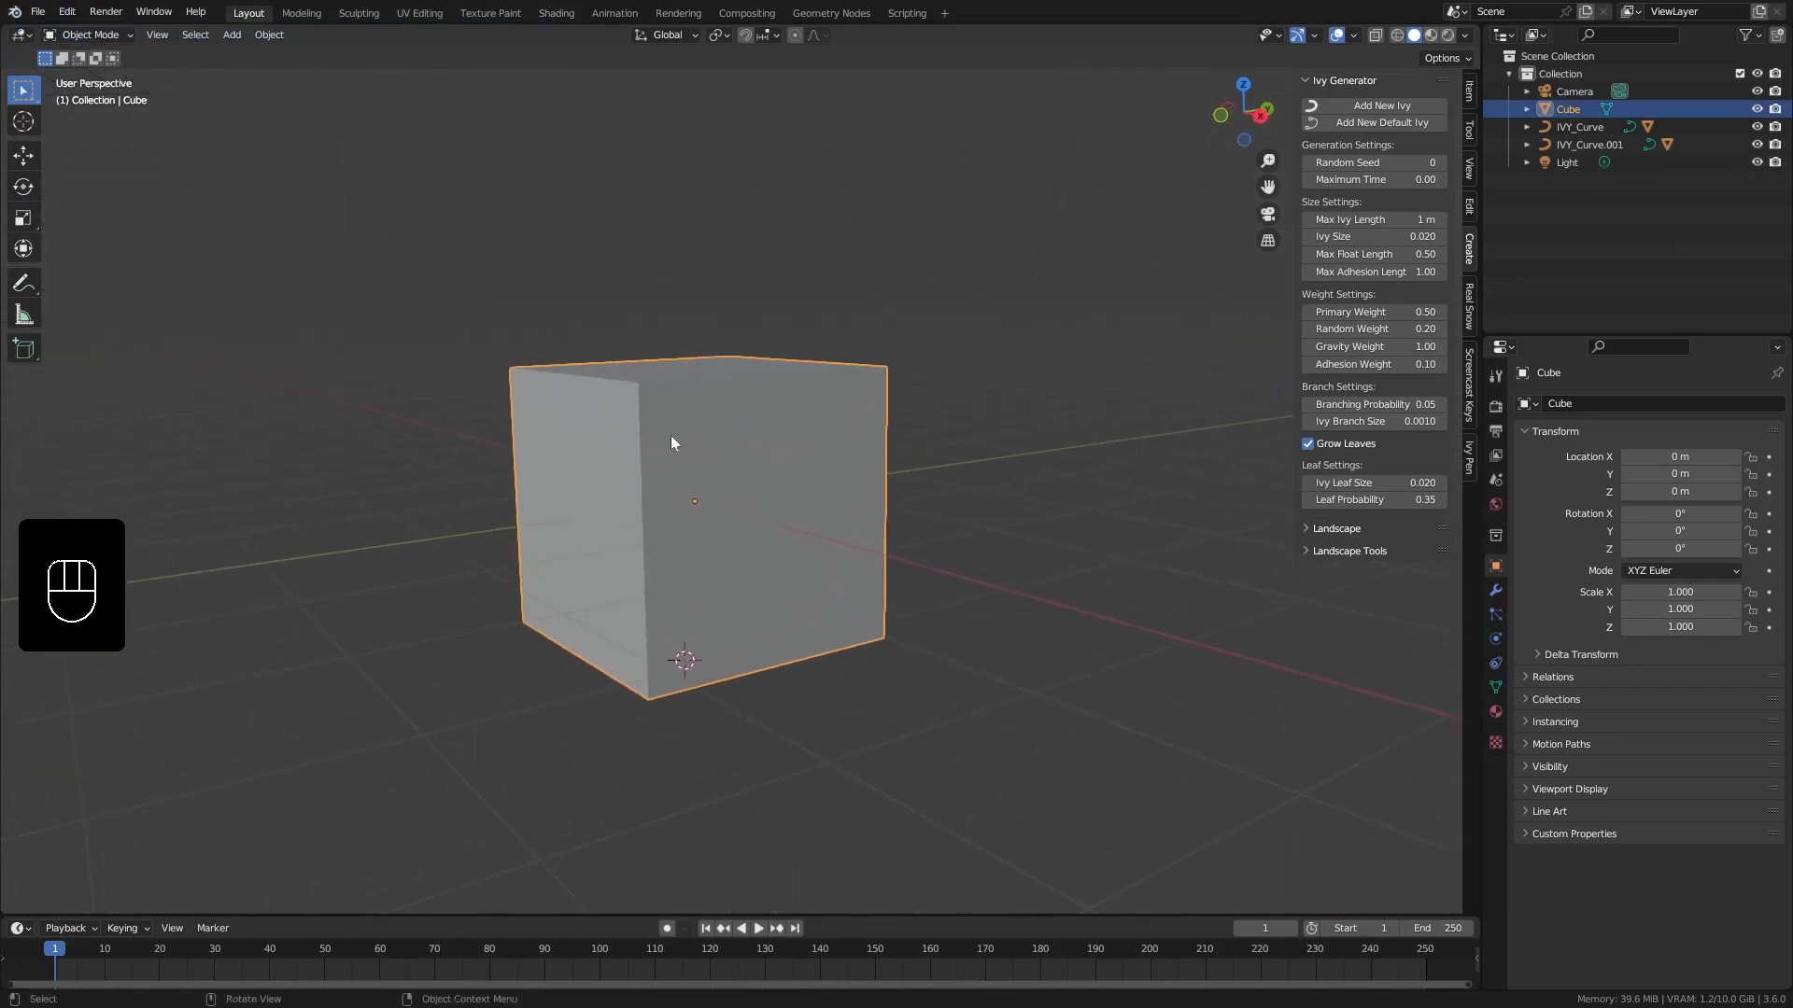
pyautogui.middleClick(730, 462)
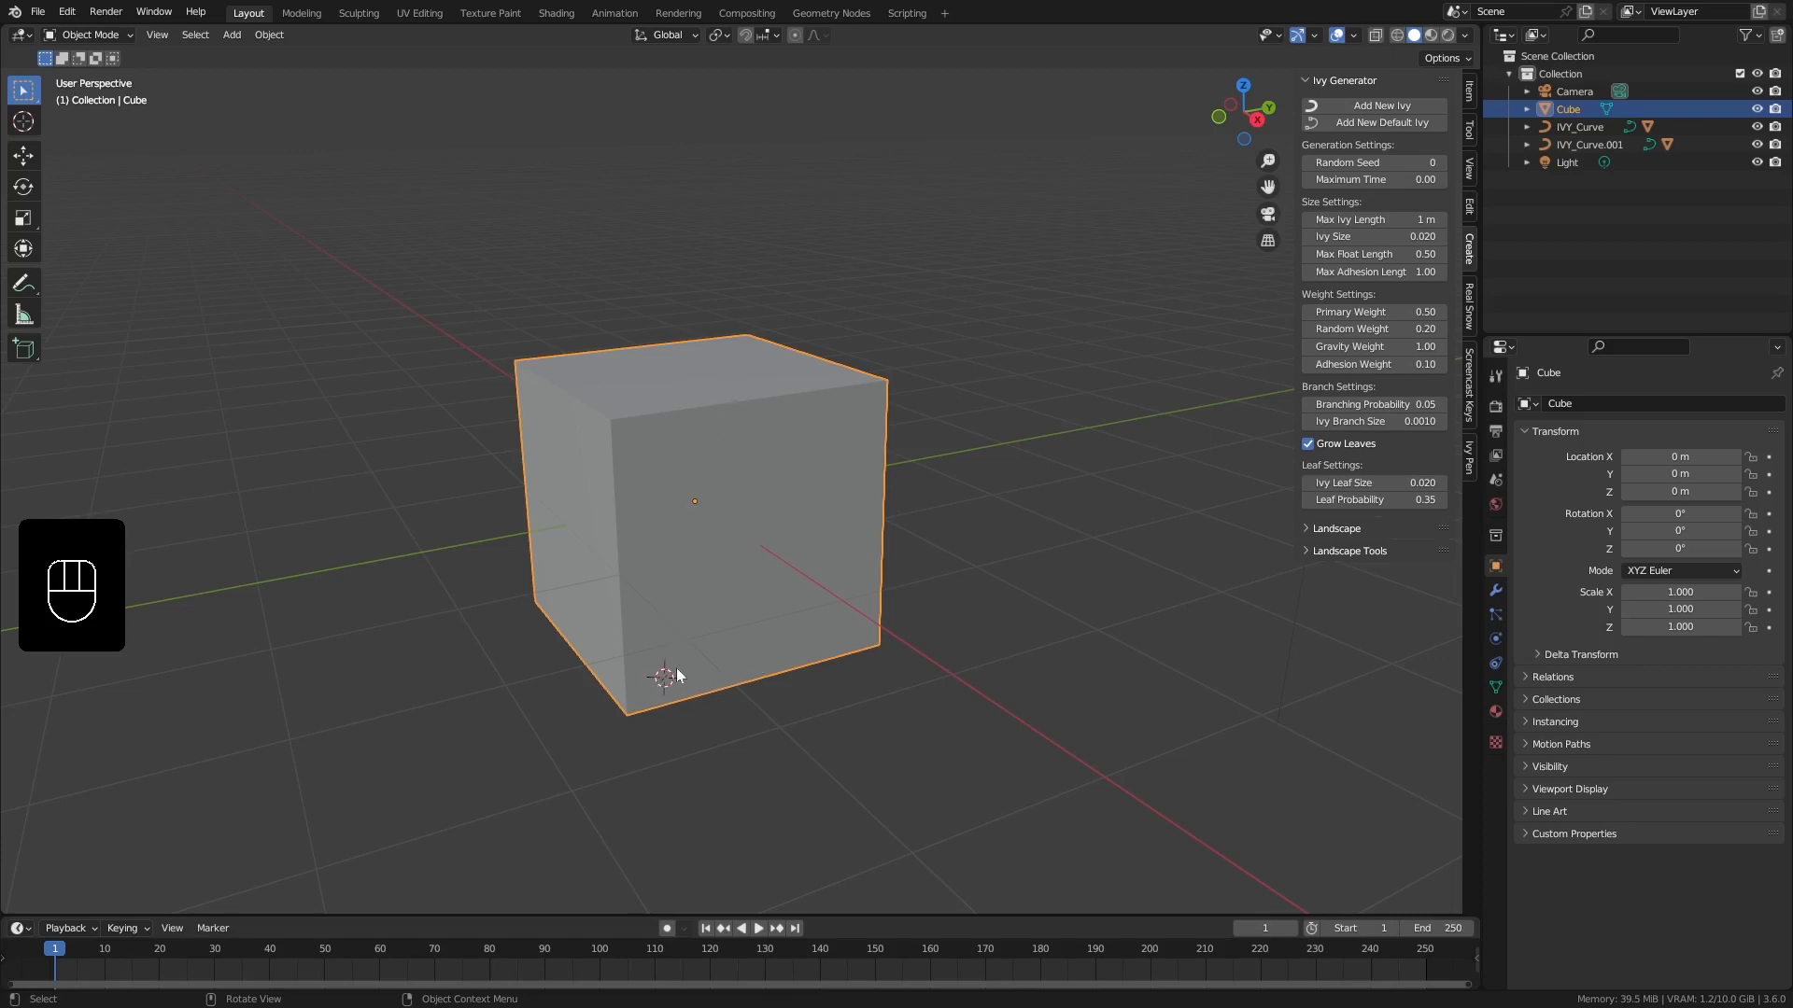
# Place the ivy start point with the 3D cursor at the cube's bottom front corner
pyautogui.rightClick(645, 694)
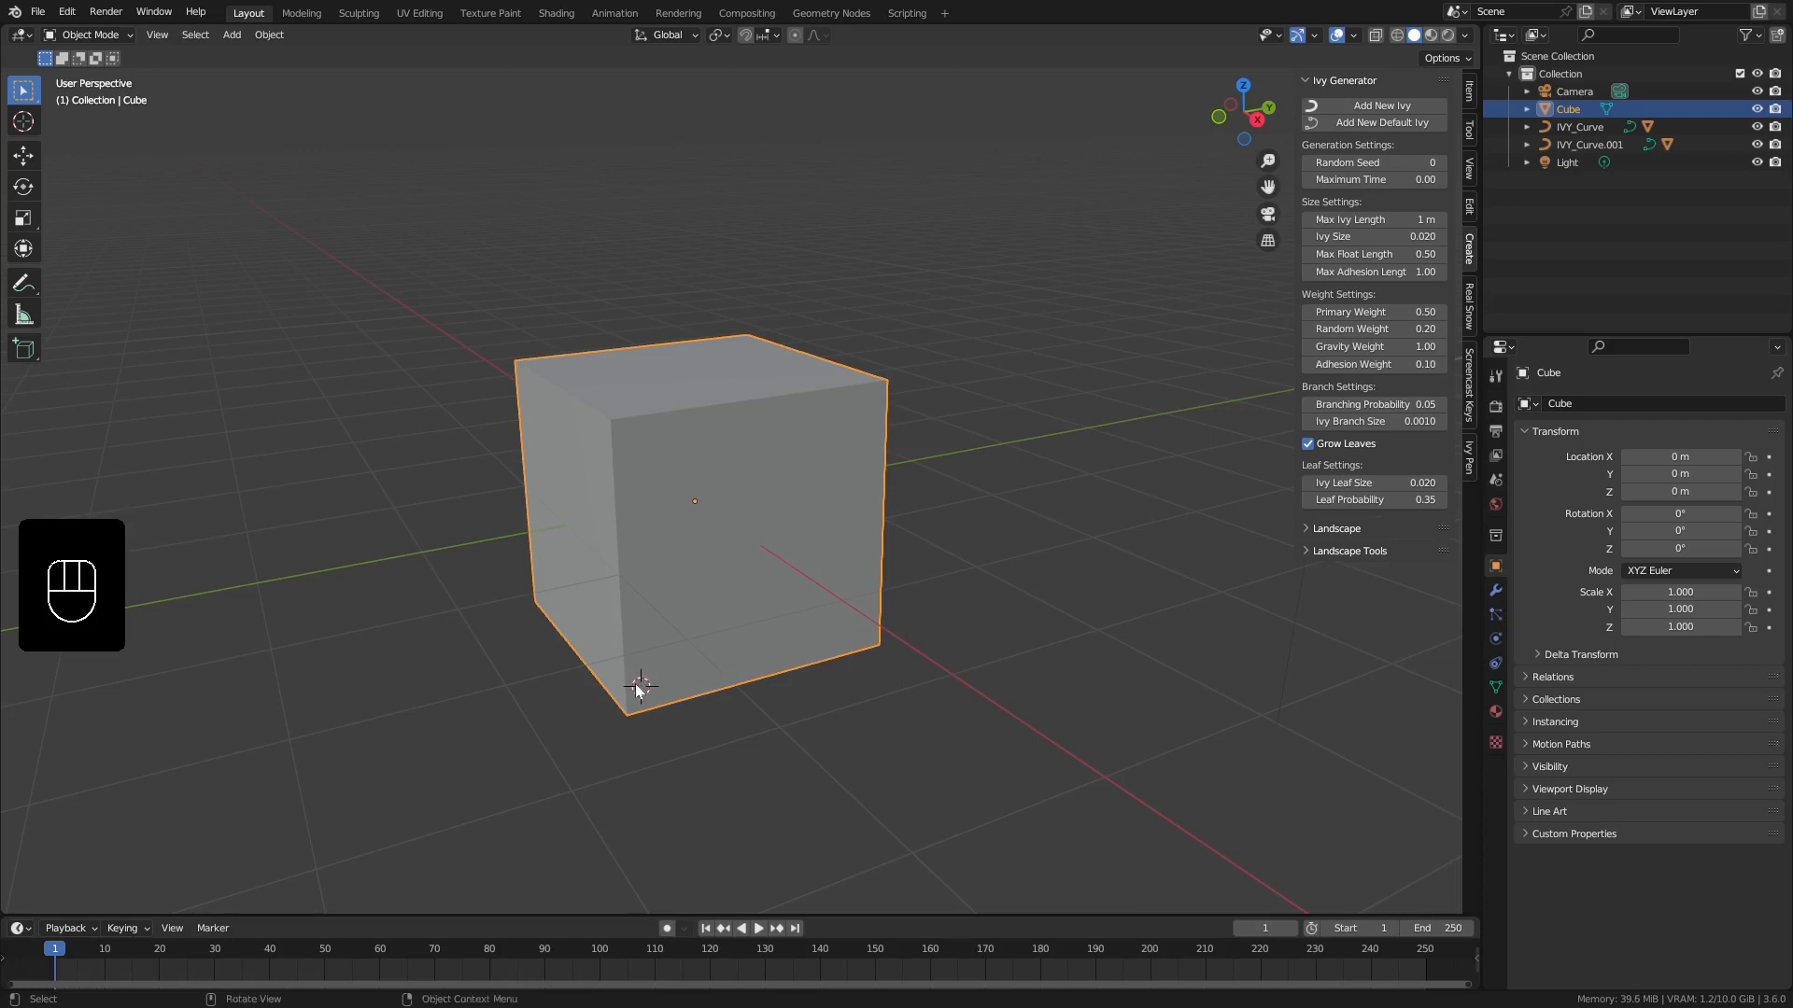
pyautogui.rightClick(647, 694)
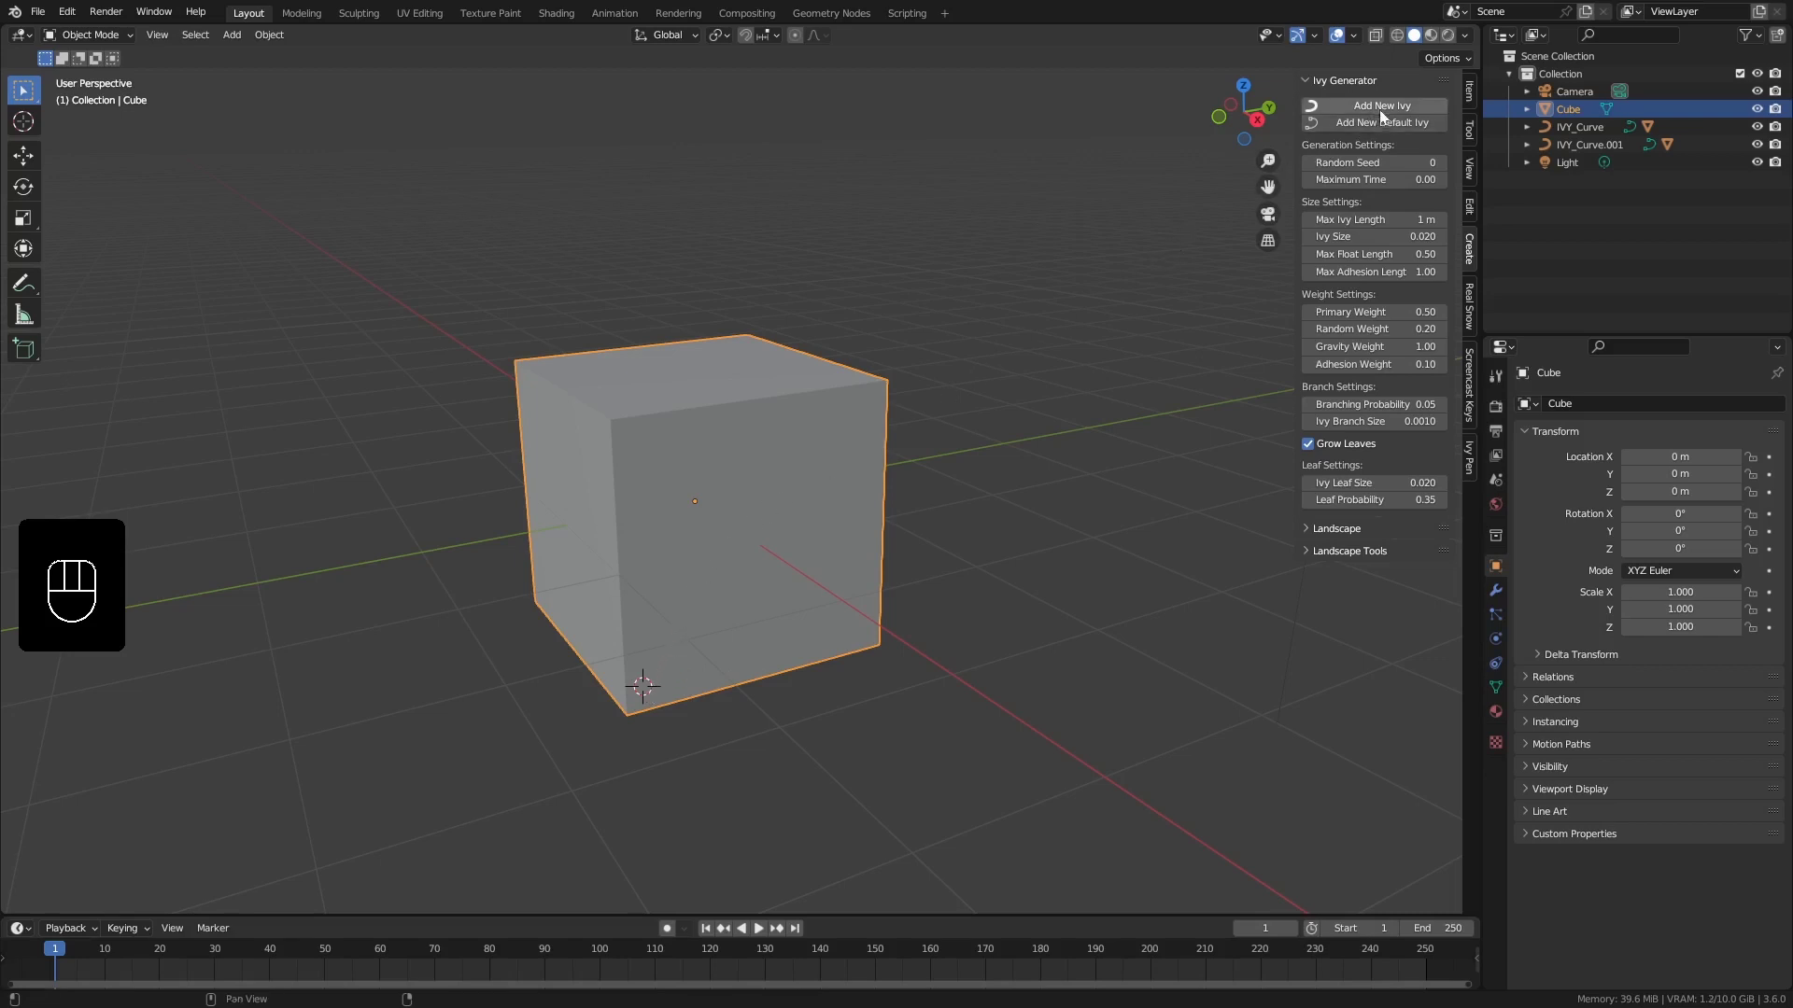
# Orbit and zoom around the new 3 m ivy to inspect its leaves climbing the cube's face
pyautogui.moveTo(1383, 104); pyautogui.dragTo(667, 637)
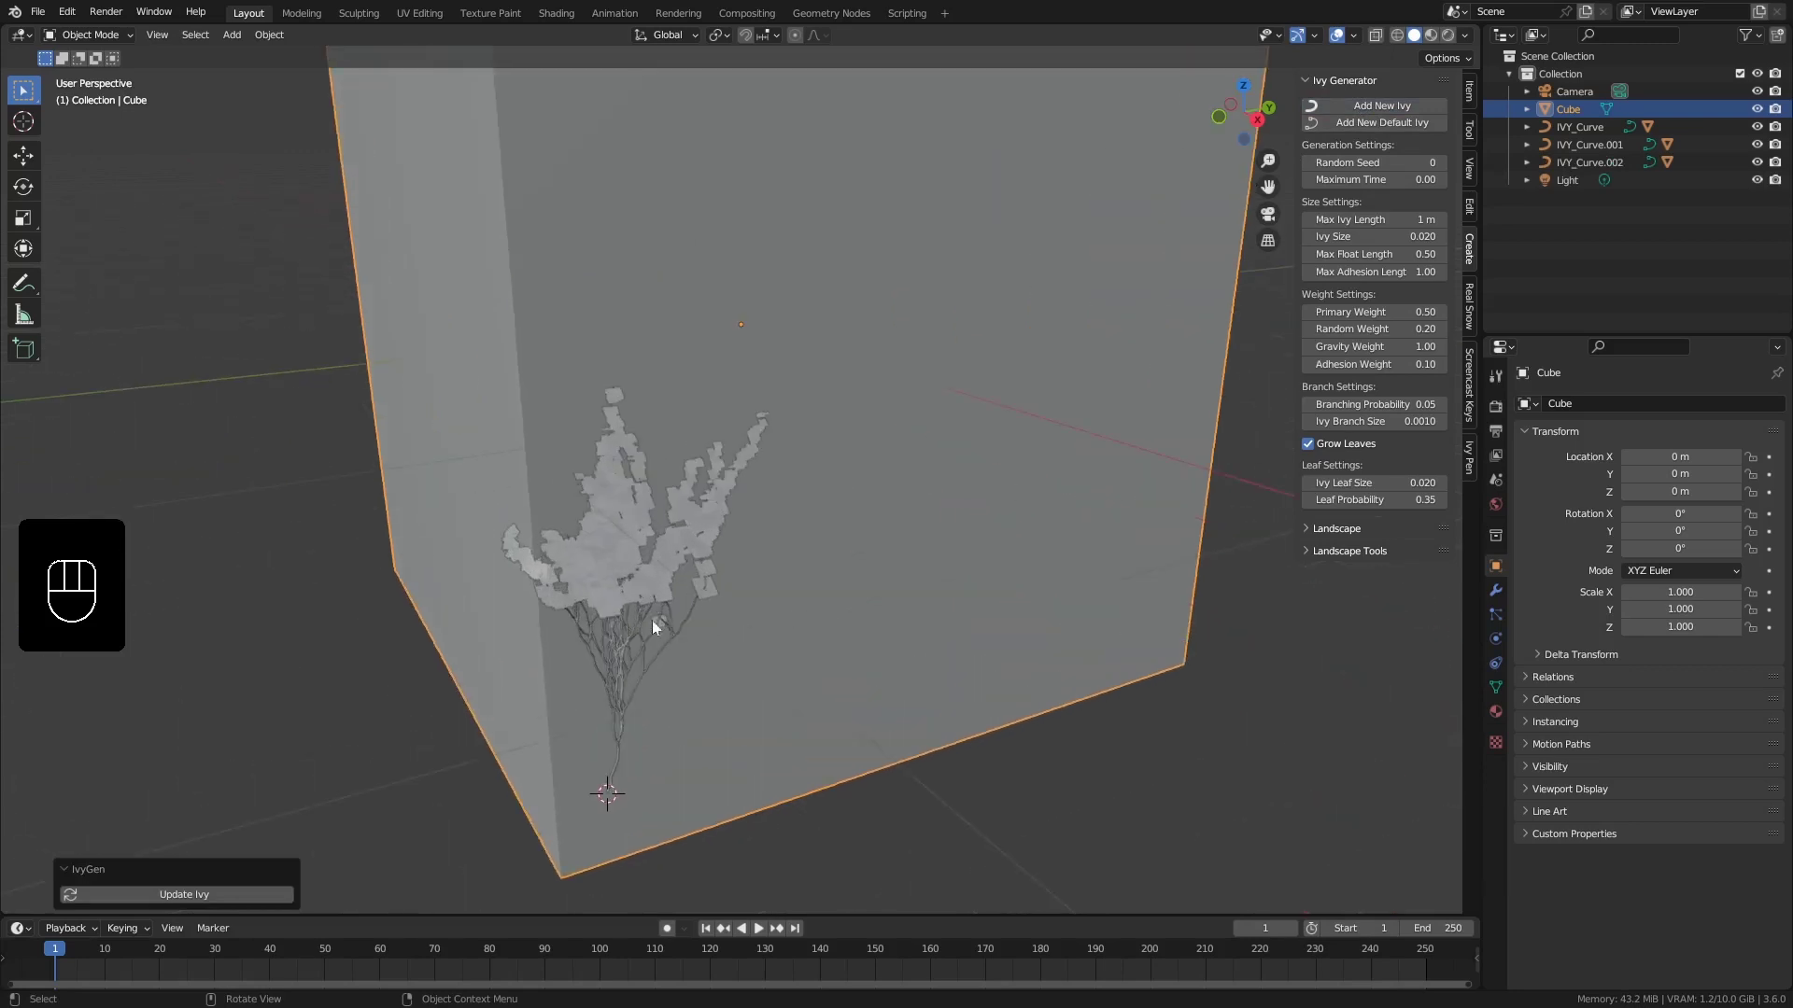
pyautogui.moveTo(657, 581); pyautogui.dragTo(666, 548)
pyautogui.moveTo(714, 482); pyautogui.dragTo(709, 536)
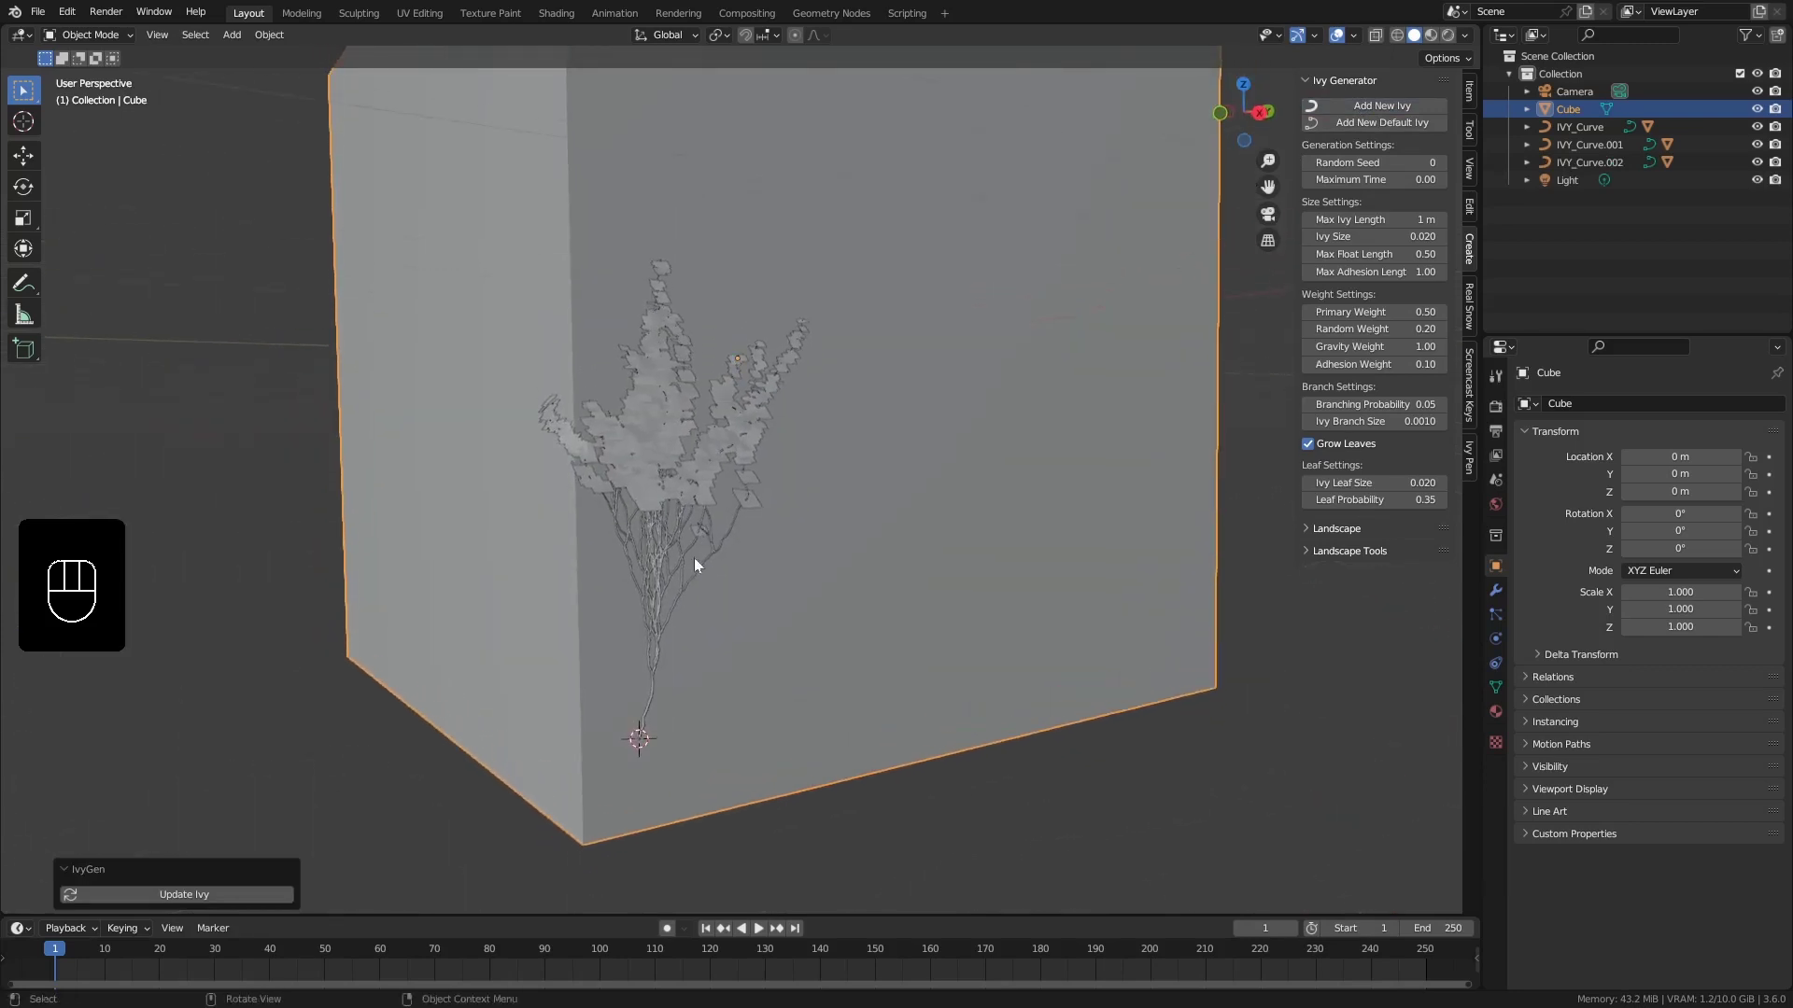
pyautogui.middleClick(683, 598)
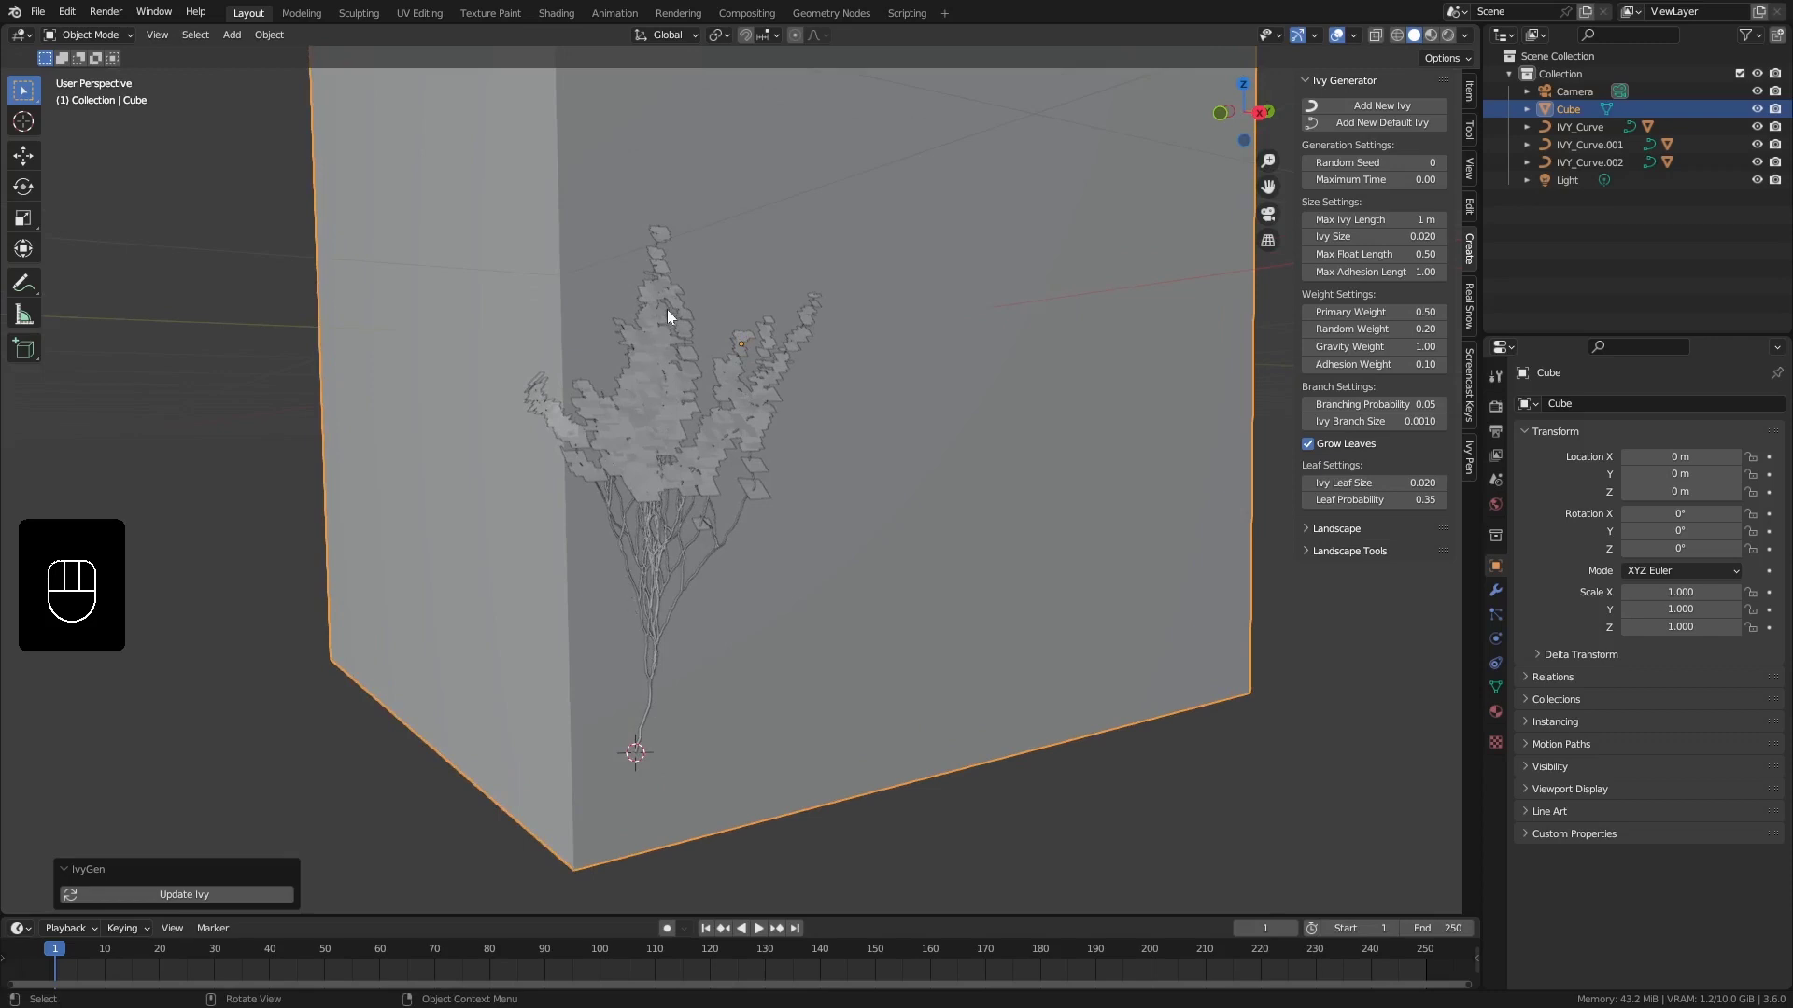
pyautogui.middleClick(678, 450)
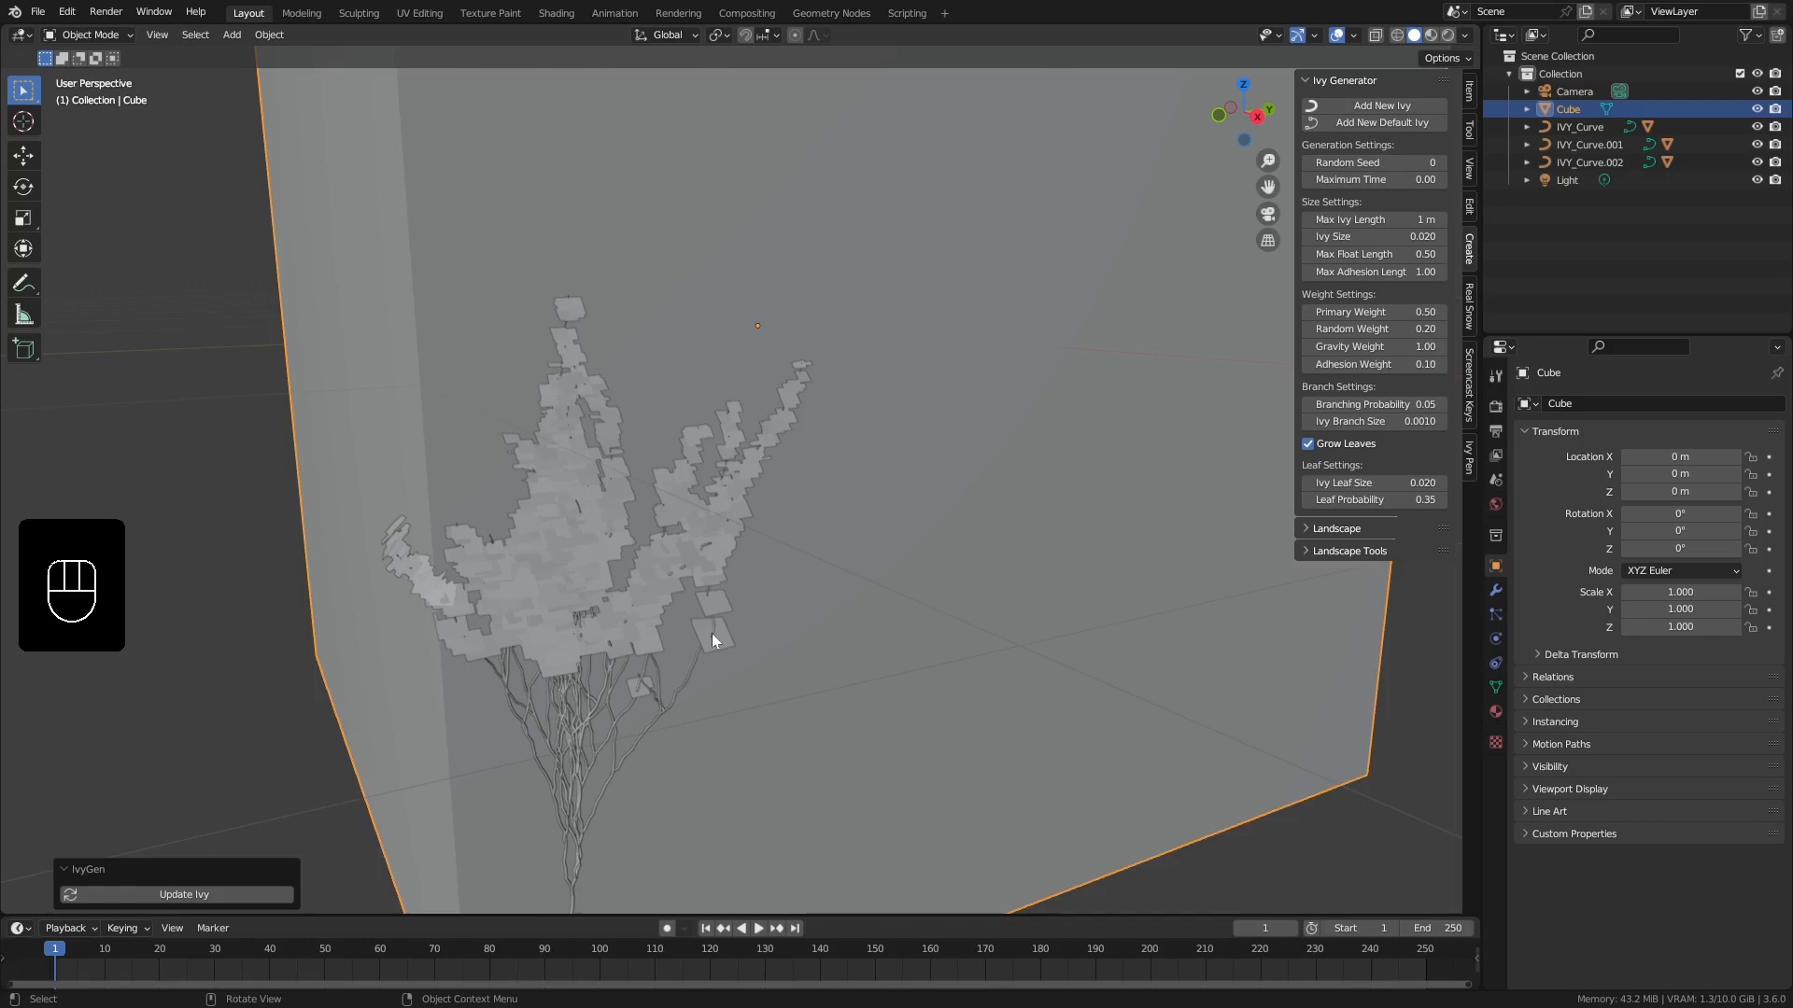
pyautogui.moveTo(658, 525); pyautogui.dragTo(668, 671)
pyautogui.middleClick(624, 562)
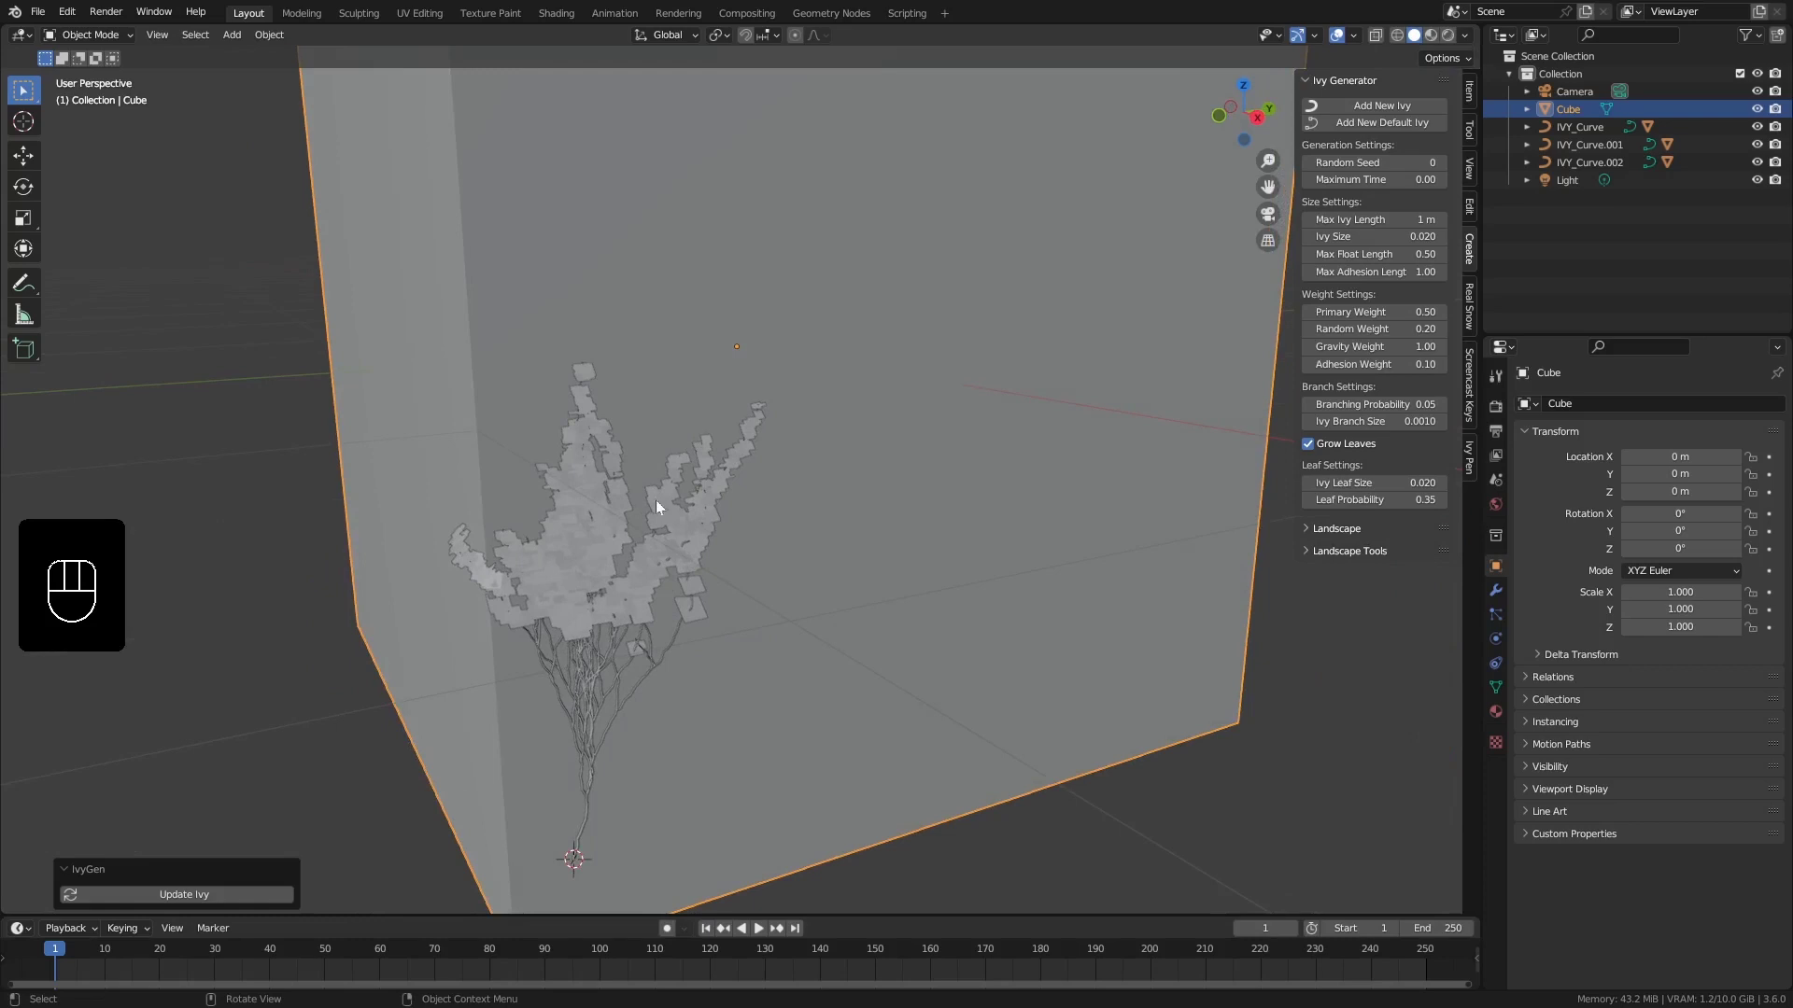
pyautogui.middleClick(643, 508)
pyautogui.middleClick(806, 533)
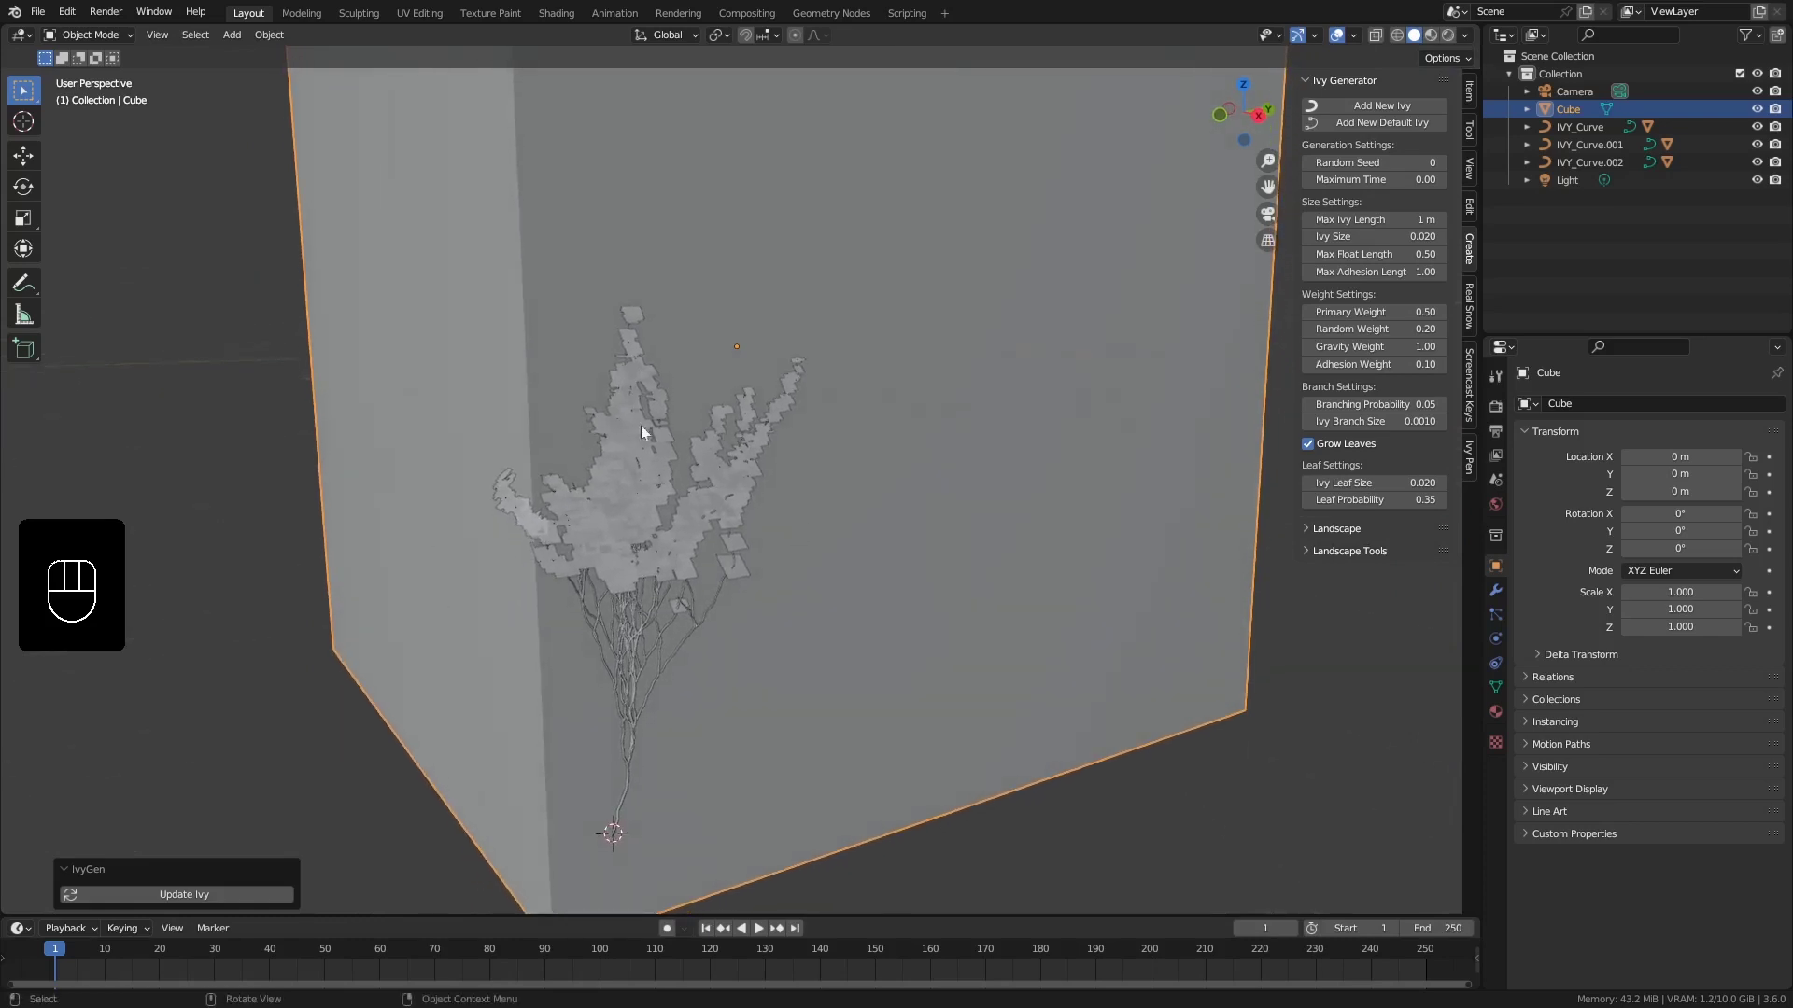
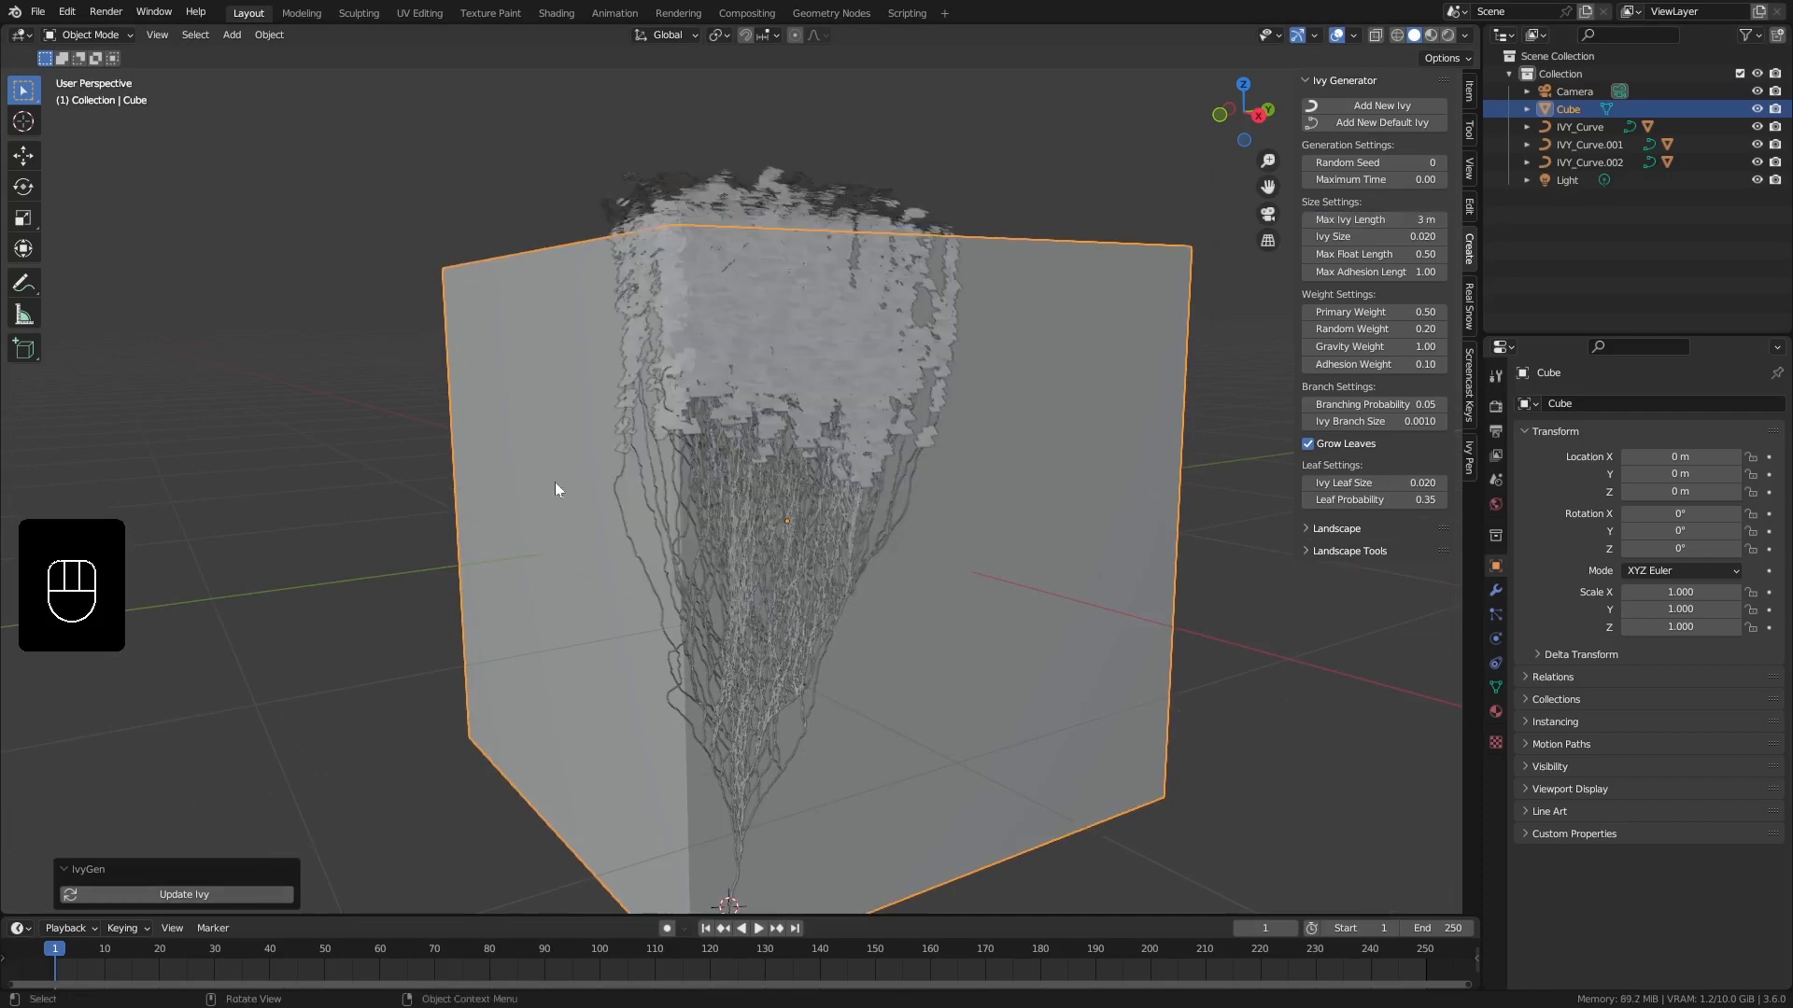
# Inspect the ivy over the cube's top, then regrow it with Primary Weight 0.90
pyautogui.moveTo(792, 213); pyautogui.dragTo(842, 262)
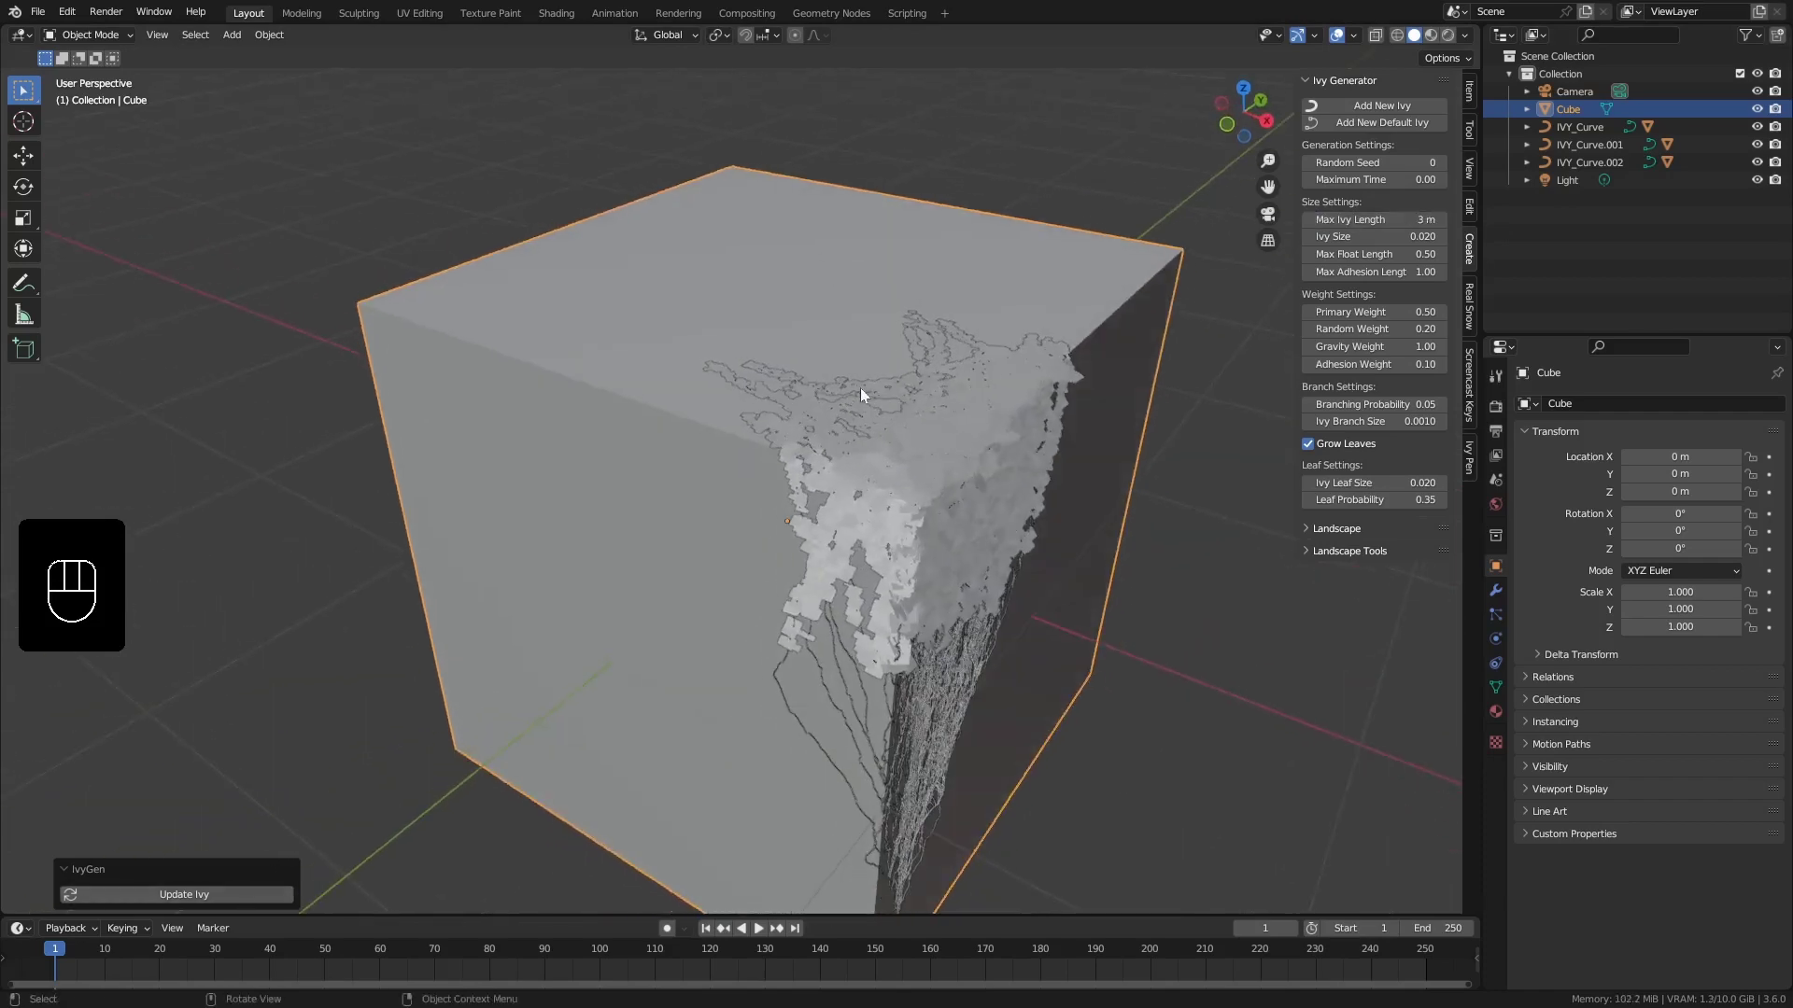
pyautogui.middleClick(904, 530)
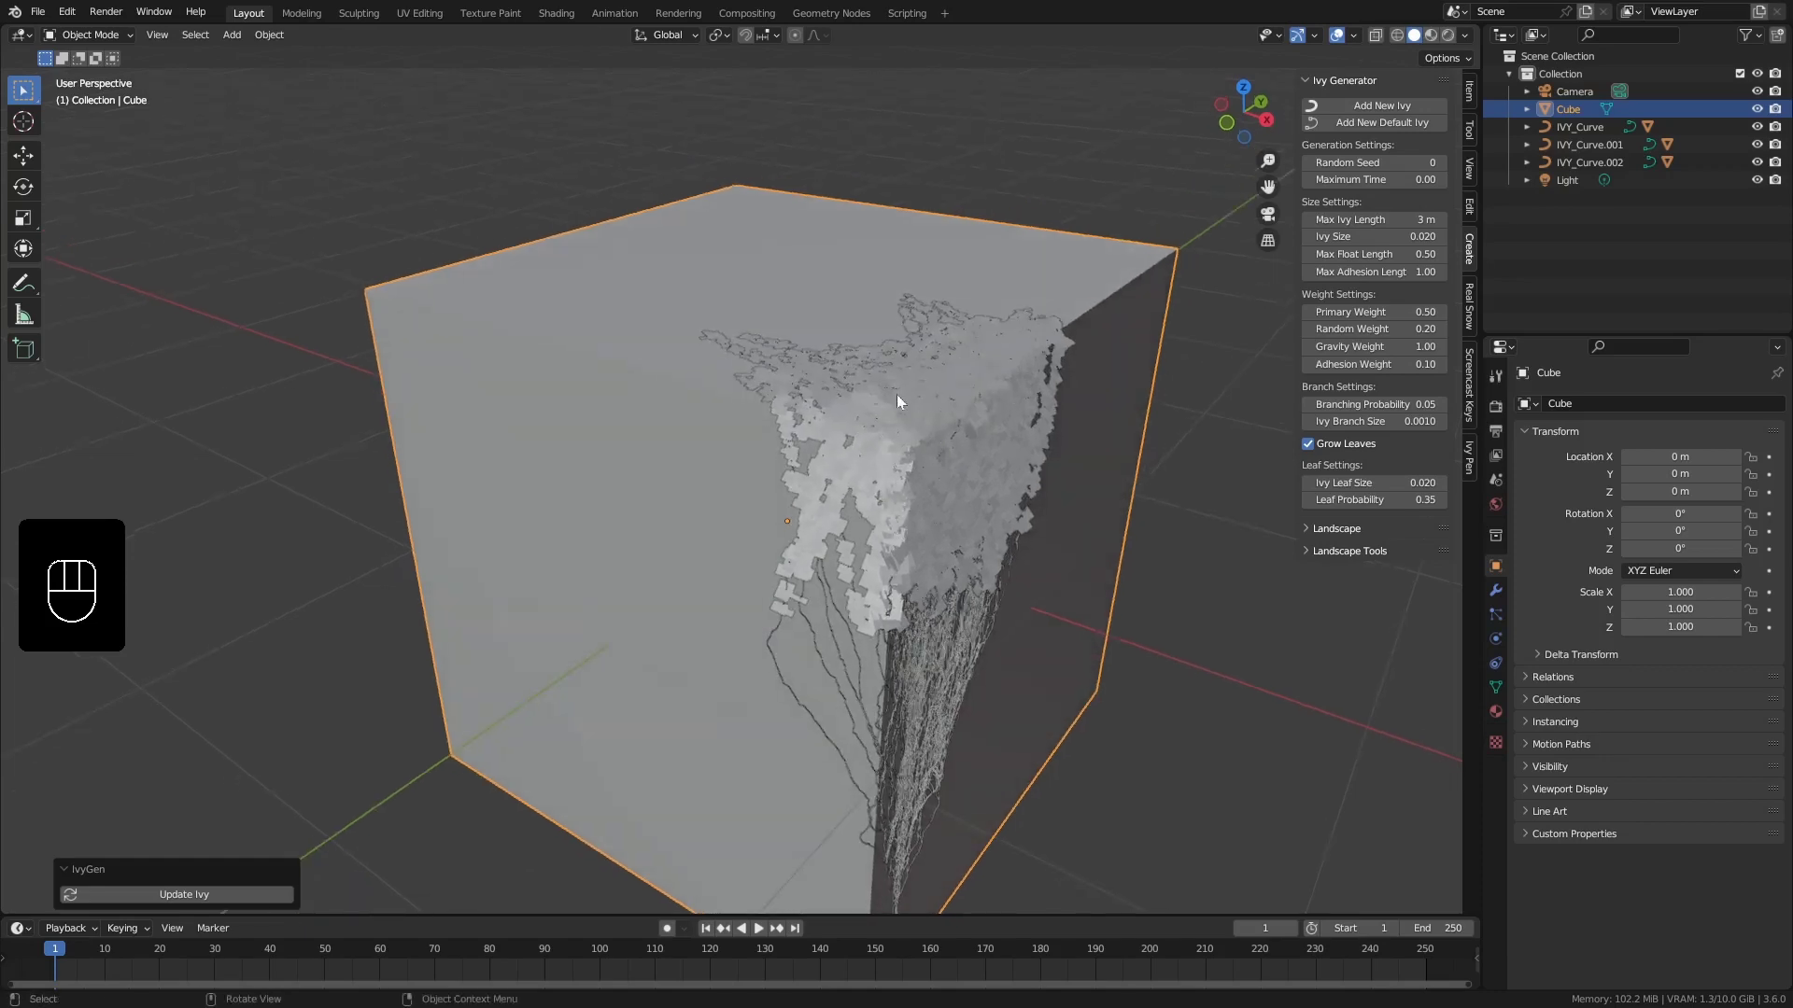
pyautogui.moveTo(947, 497); pyautogui.dragTo(827, 491)
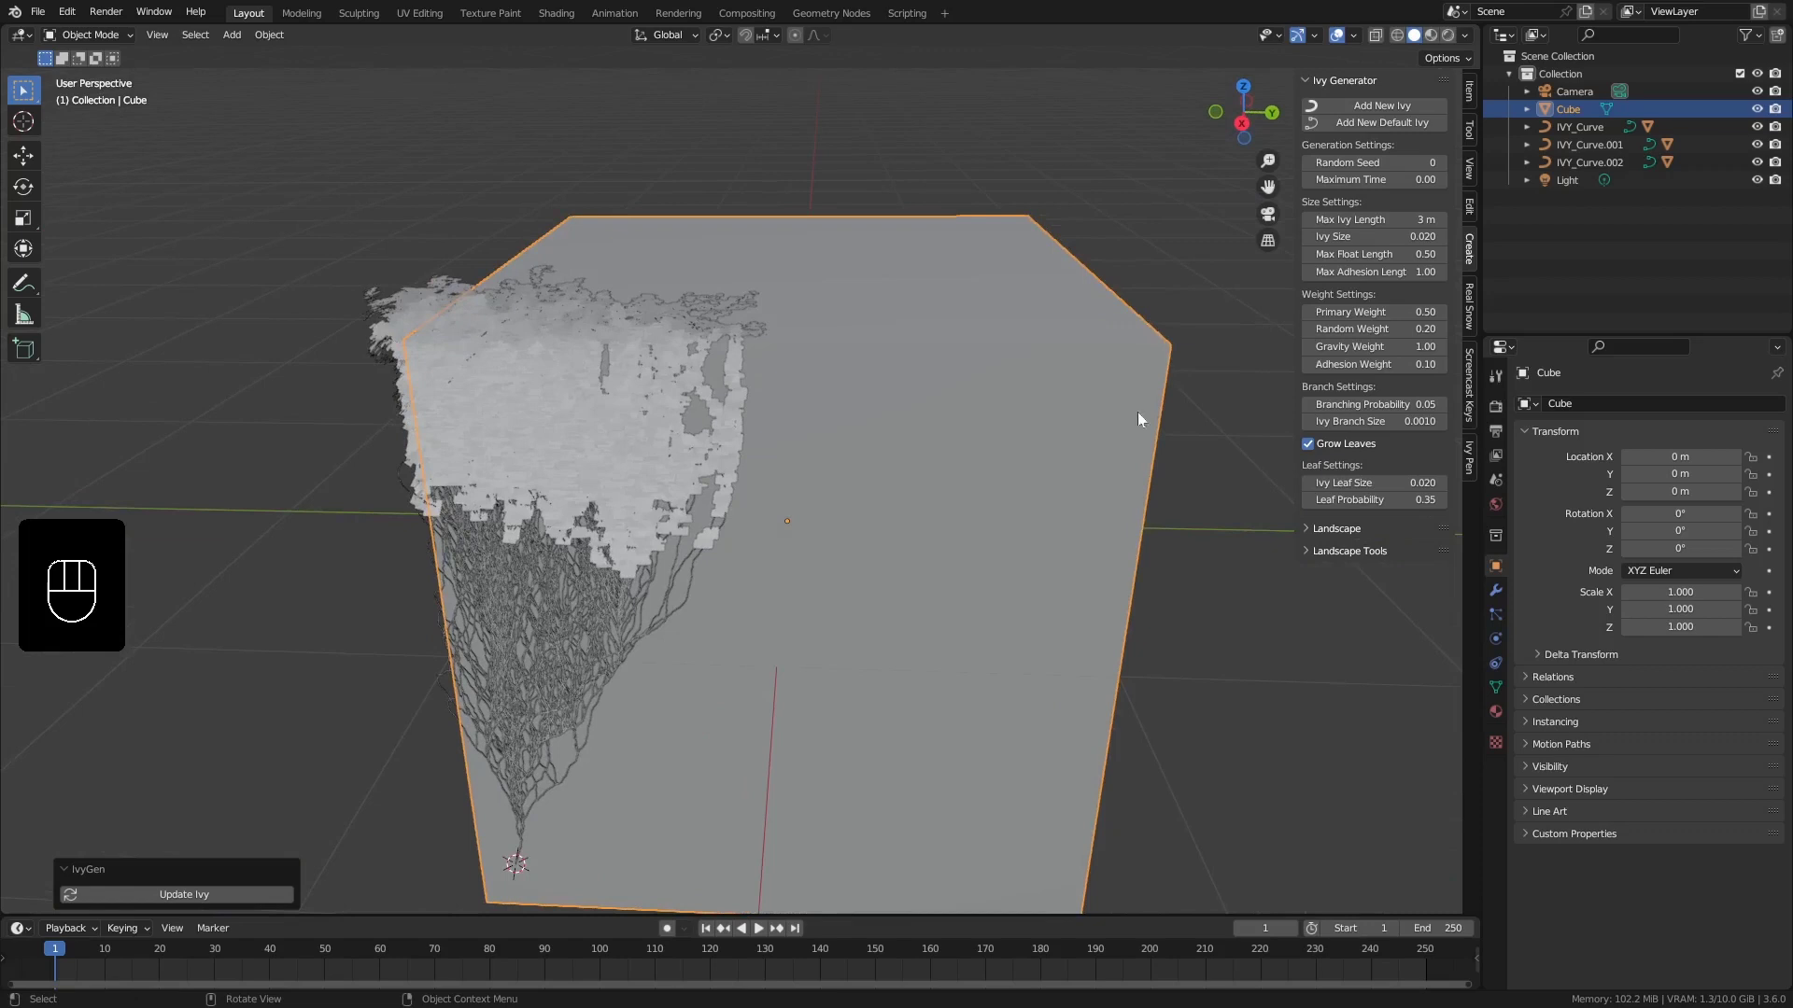
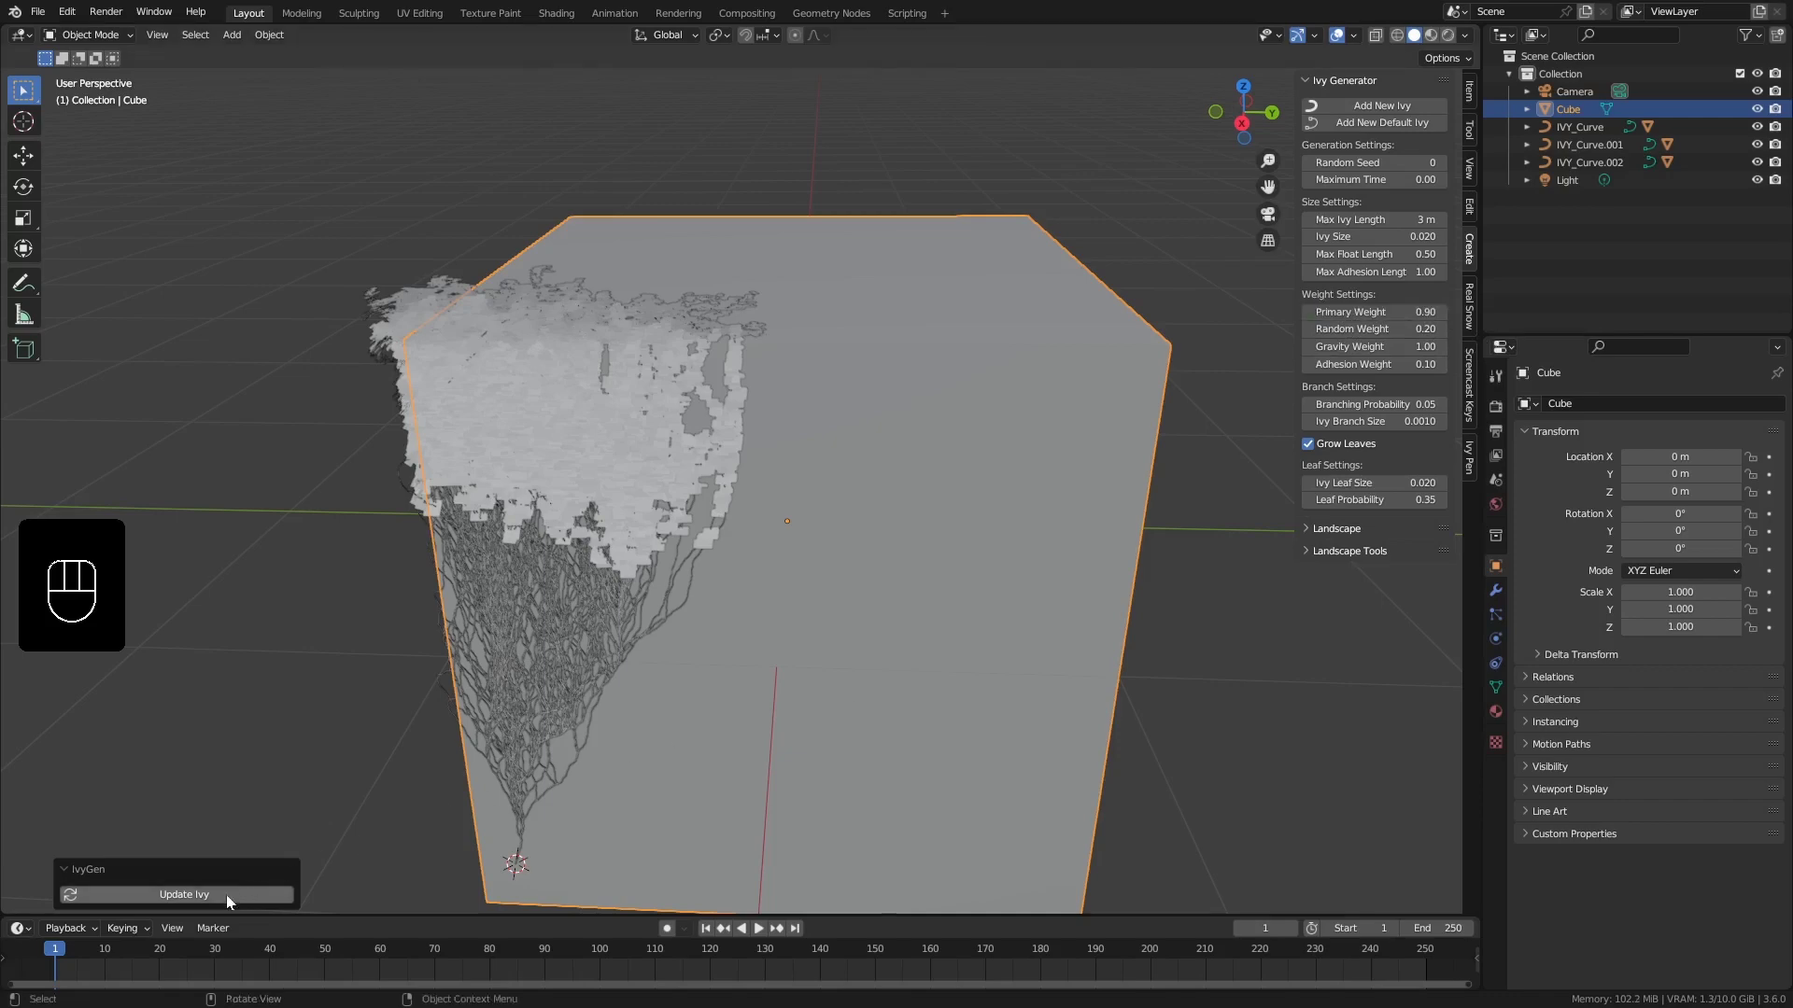
pyautogui.moveTo(647, 399); pyautogui.dragTo(666, 418)
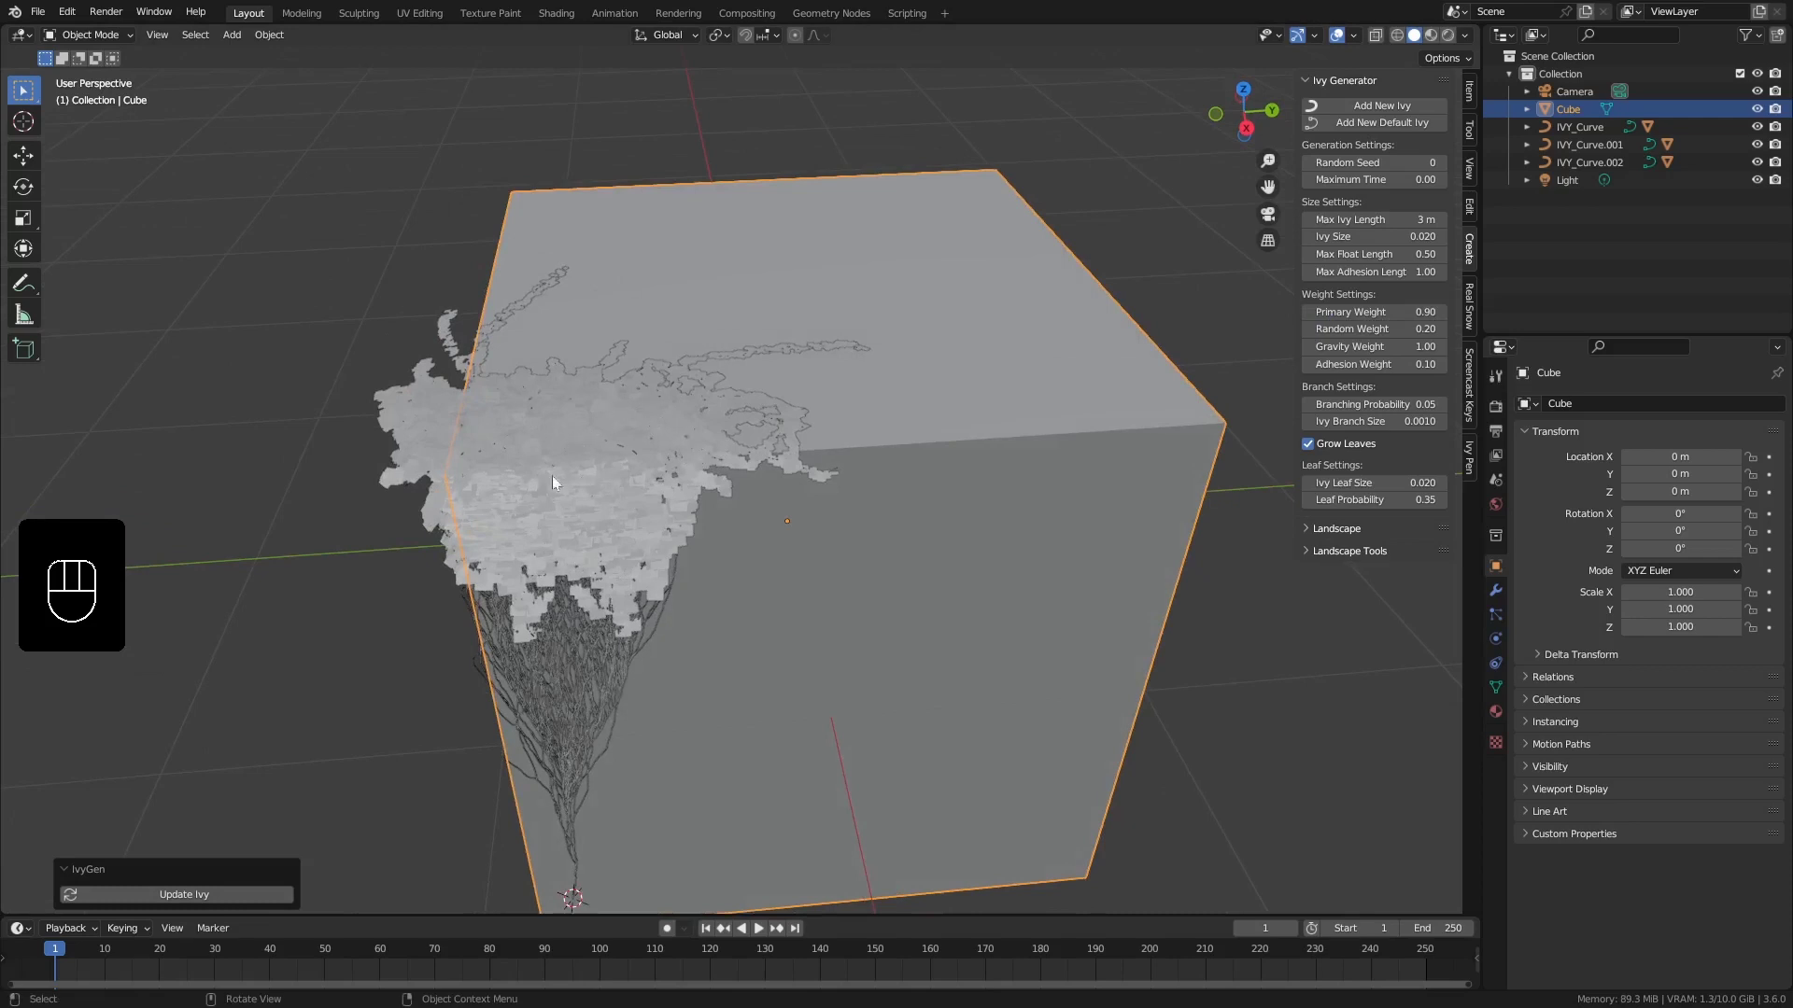
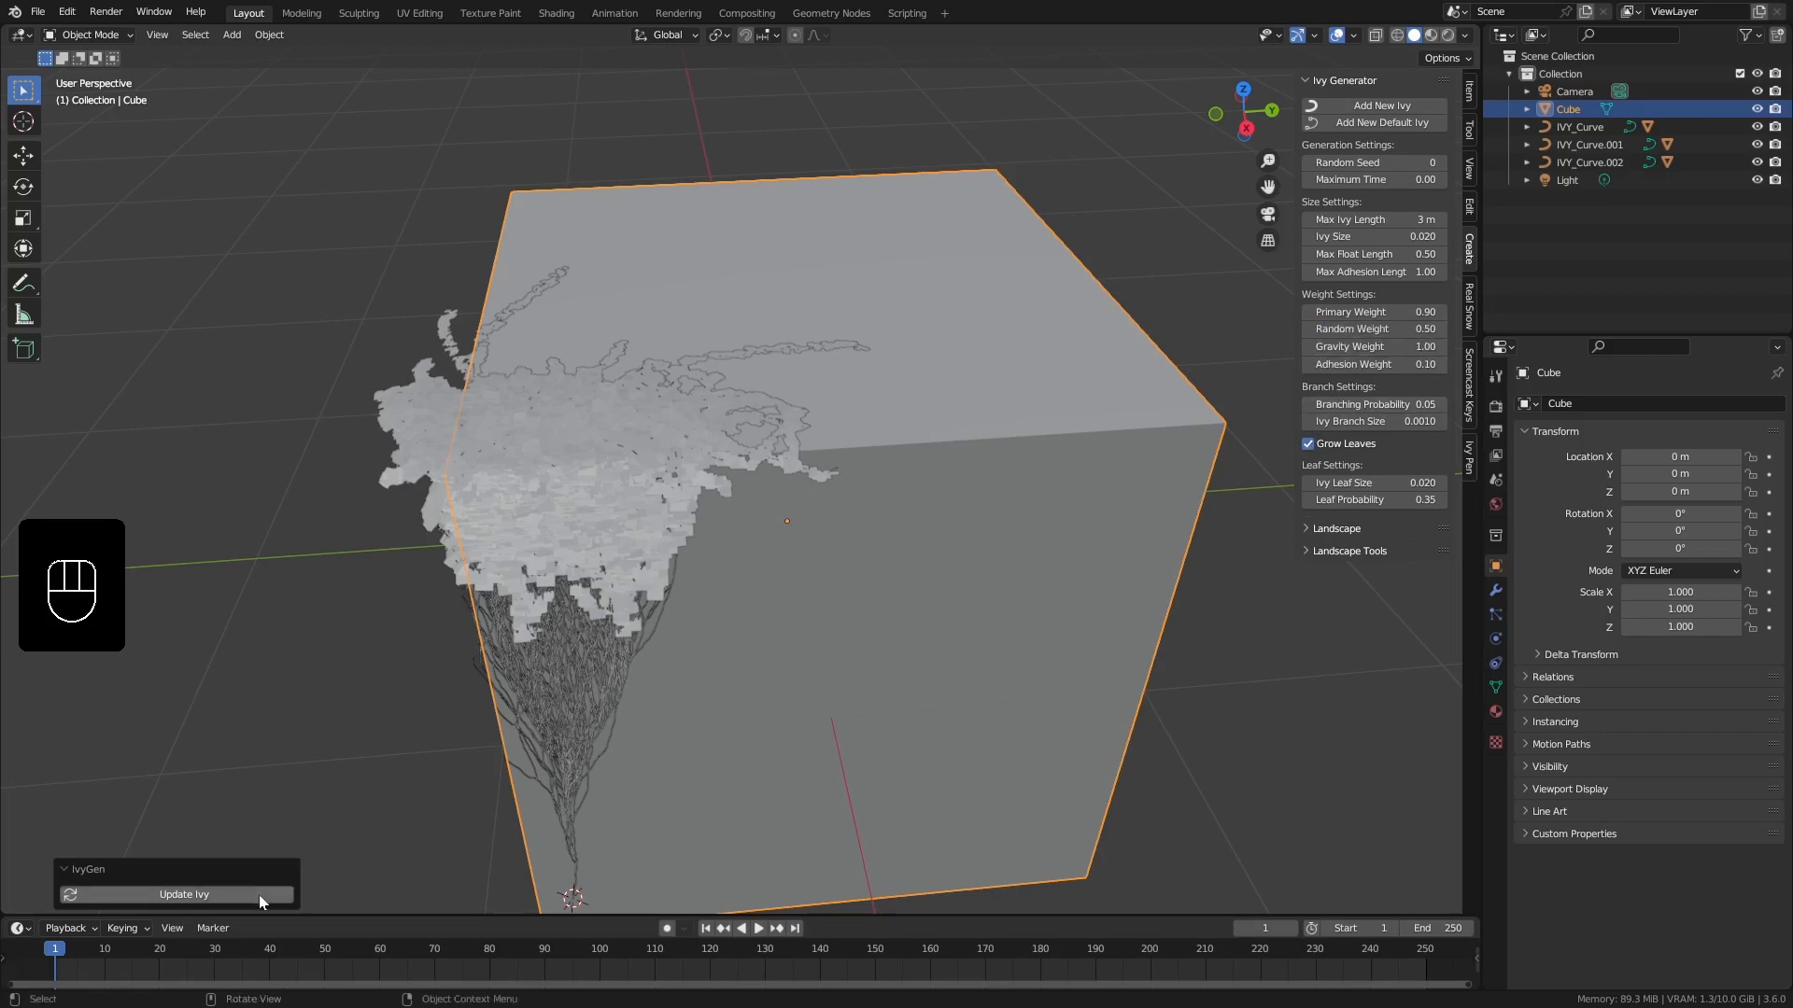
# Regrow the ivy with Random Weight 0.50 and orbit to check its looser branches
pyautogui.moveTo(670, 695); pyautogui.dragTo(719, 659)
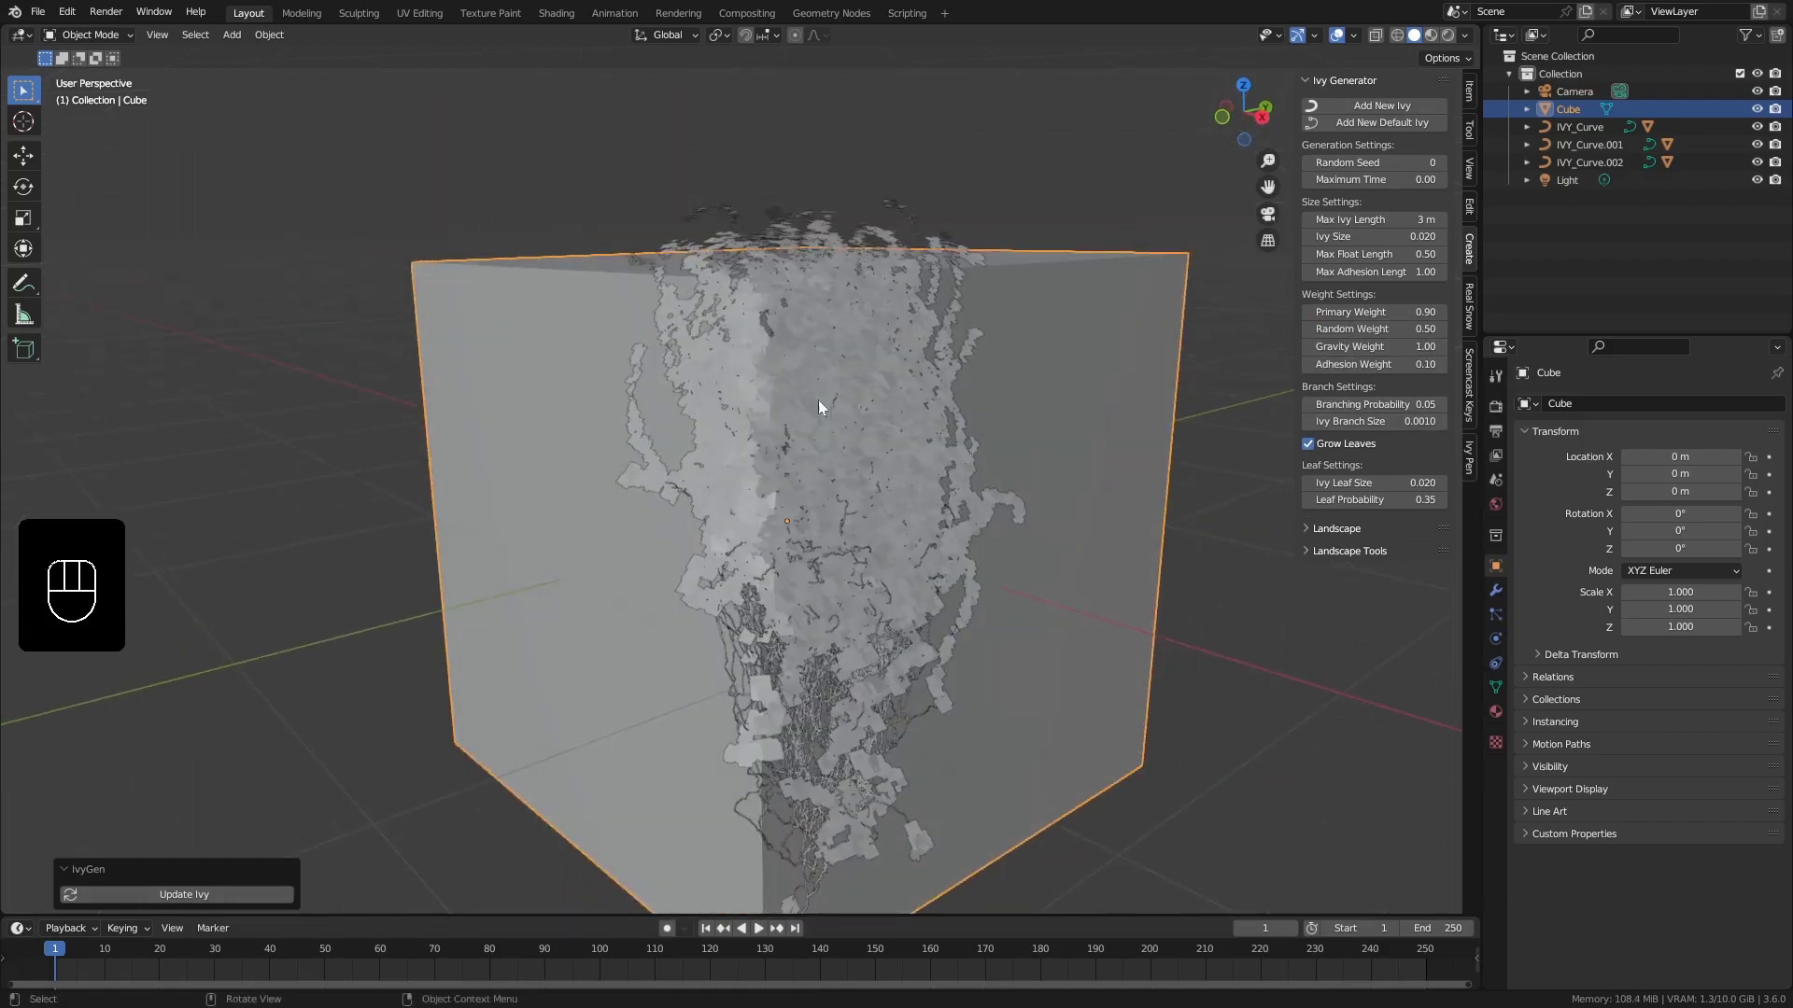
pyautogui.moveTo(934, 582); pyautogui.dragTo(934, 562)
pyautogui.moveTo(971, 611); pyautogui.dragTo(836, 602)
pyautogui.moveTo(760, 484); pyautogui.dragTo(874, 480)
pyautogui.moveTo(861, 442); pyautogui.dragTo(869, 504)
pyautogui.moveTo(917, 544); pyautogui.dragTo(848, 580)
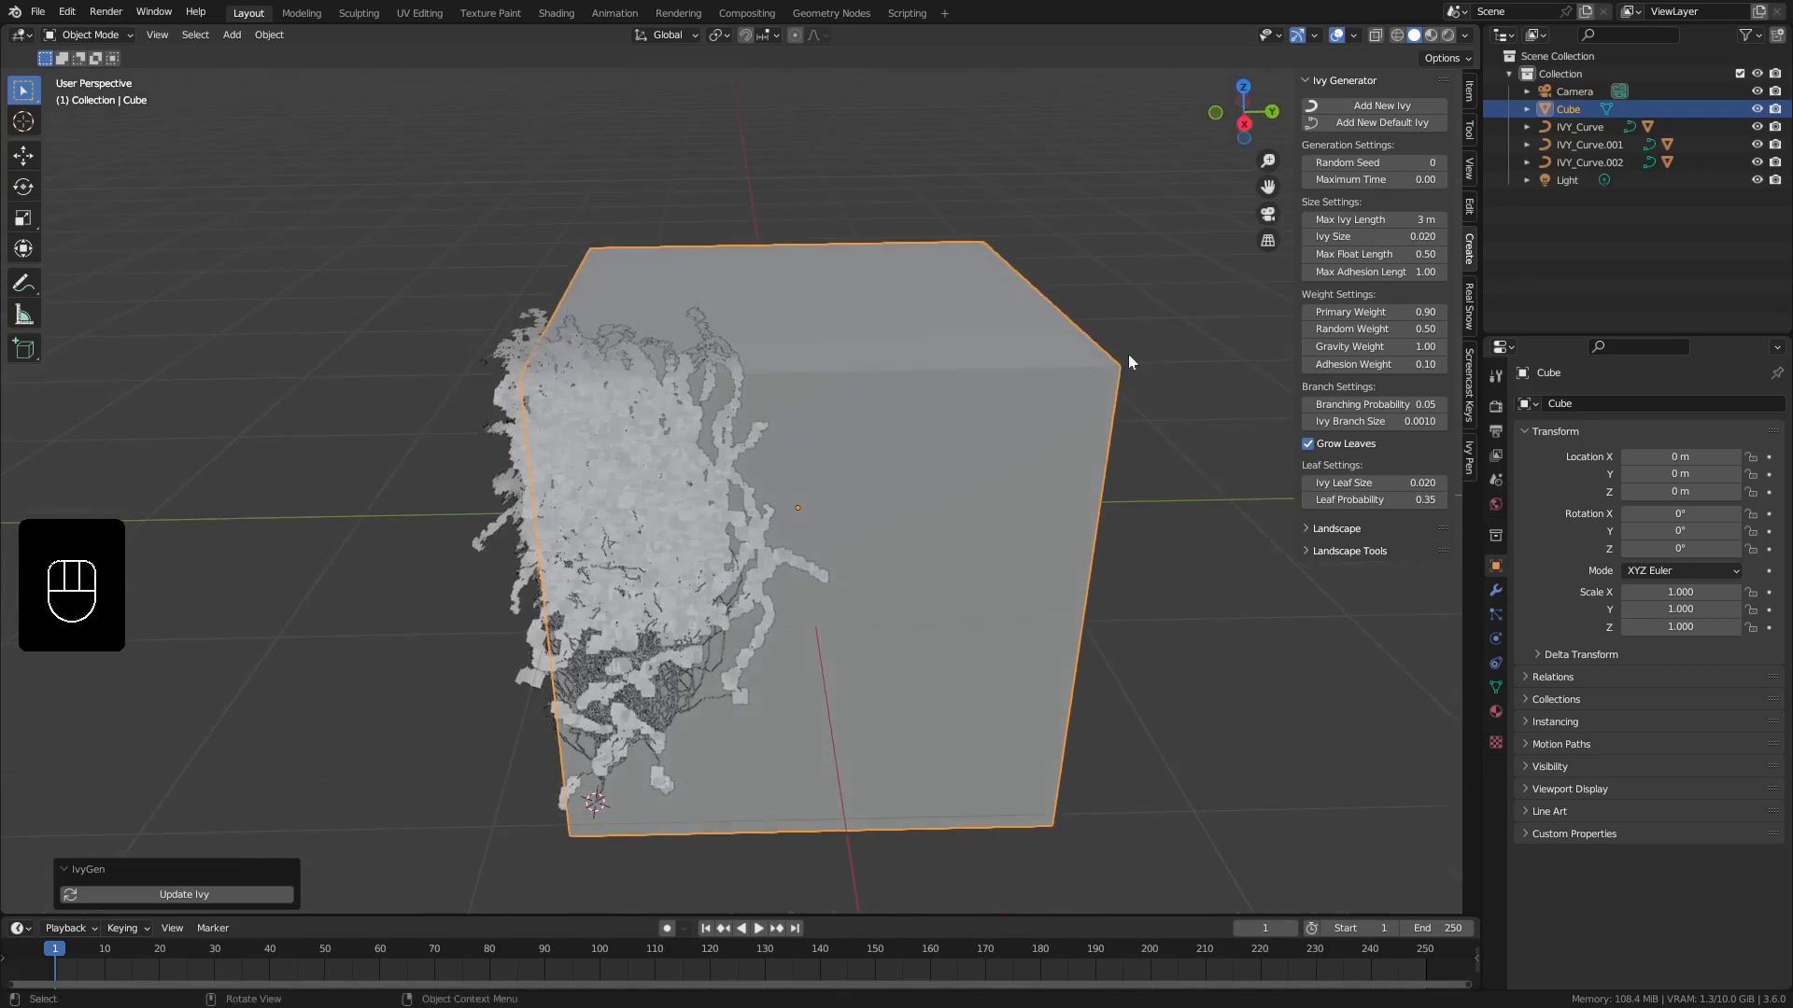
# Inspect the ivy side-on from several angles and return to a corner view of the cube
pyautogui.middleClick(707, 403)
pyautogui.moveTo(710, 496); pyautogui.dragTo(720, 461)
pyautogui.middleClick(703, 501)
pyautogui.moveTo(719, 536); pyautogui.dragTo(648, 501)
pyautogui.moveTo(677, 454); pyautogui.dragTo(678, 491)
pyautogui.moveTo(678, 491); pyautogui.dragTo(705, 491)
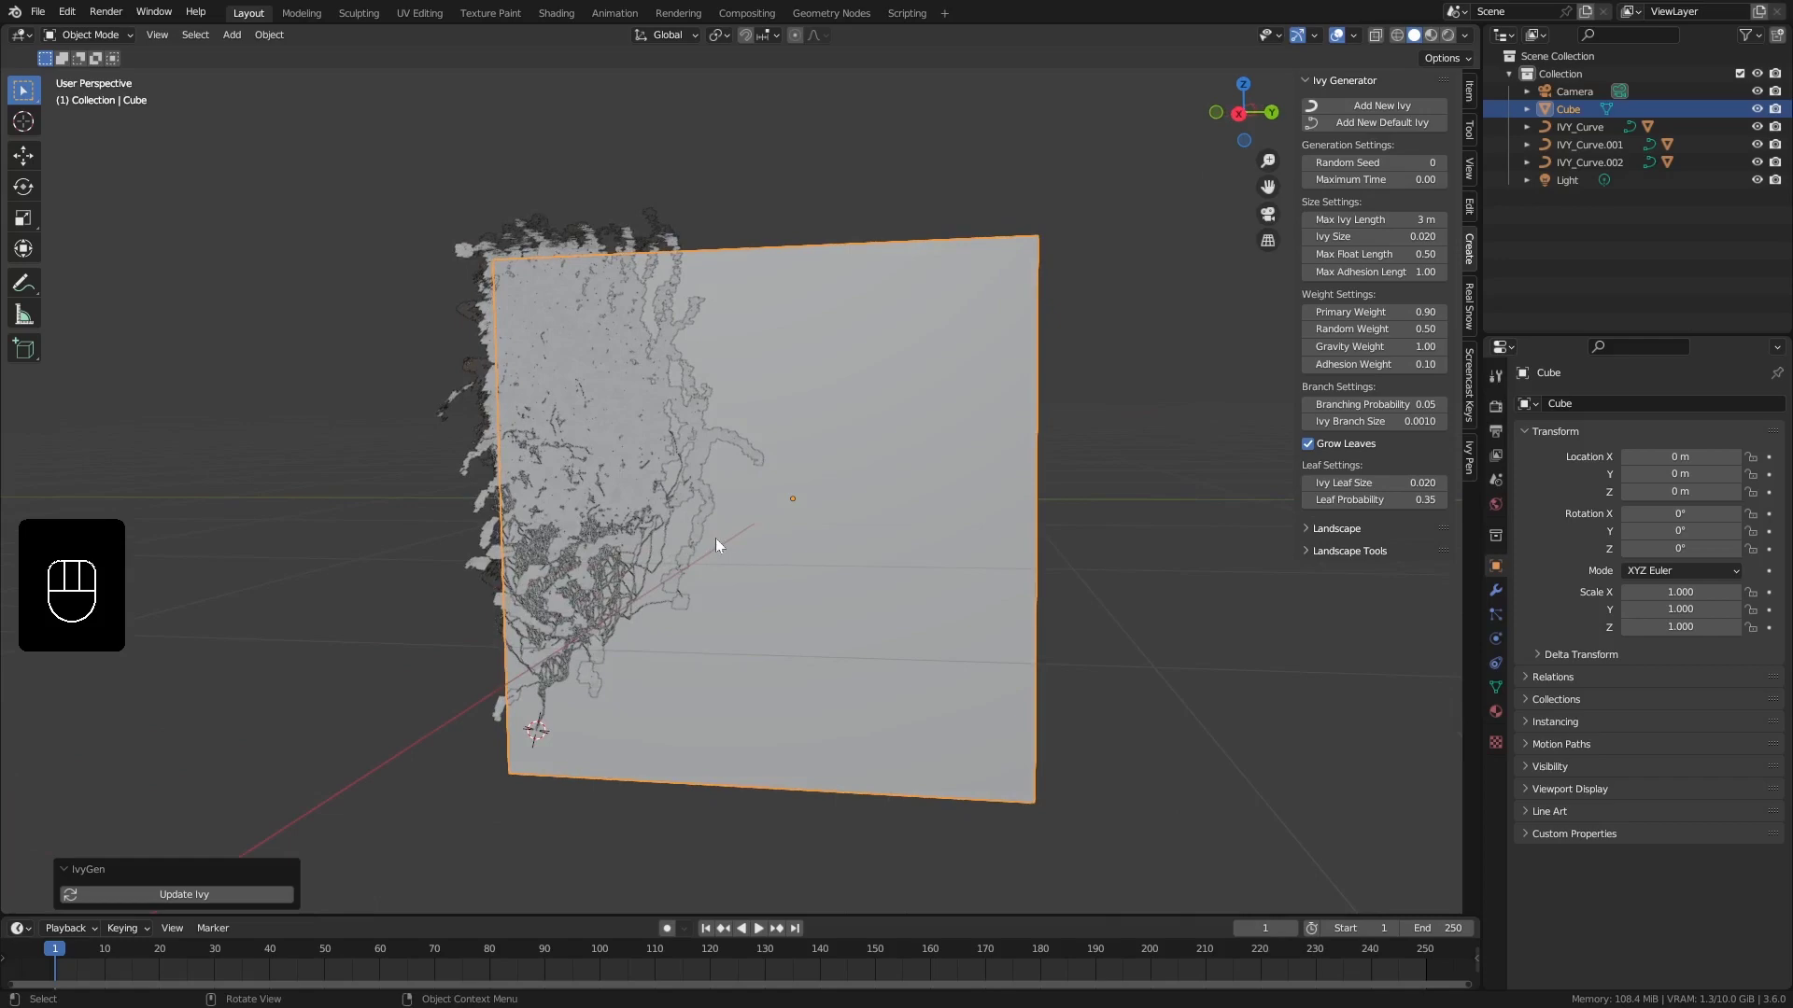
pyautogui.moveTo(711, 553); pyautogui.dragTo(766, 598)
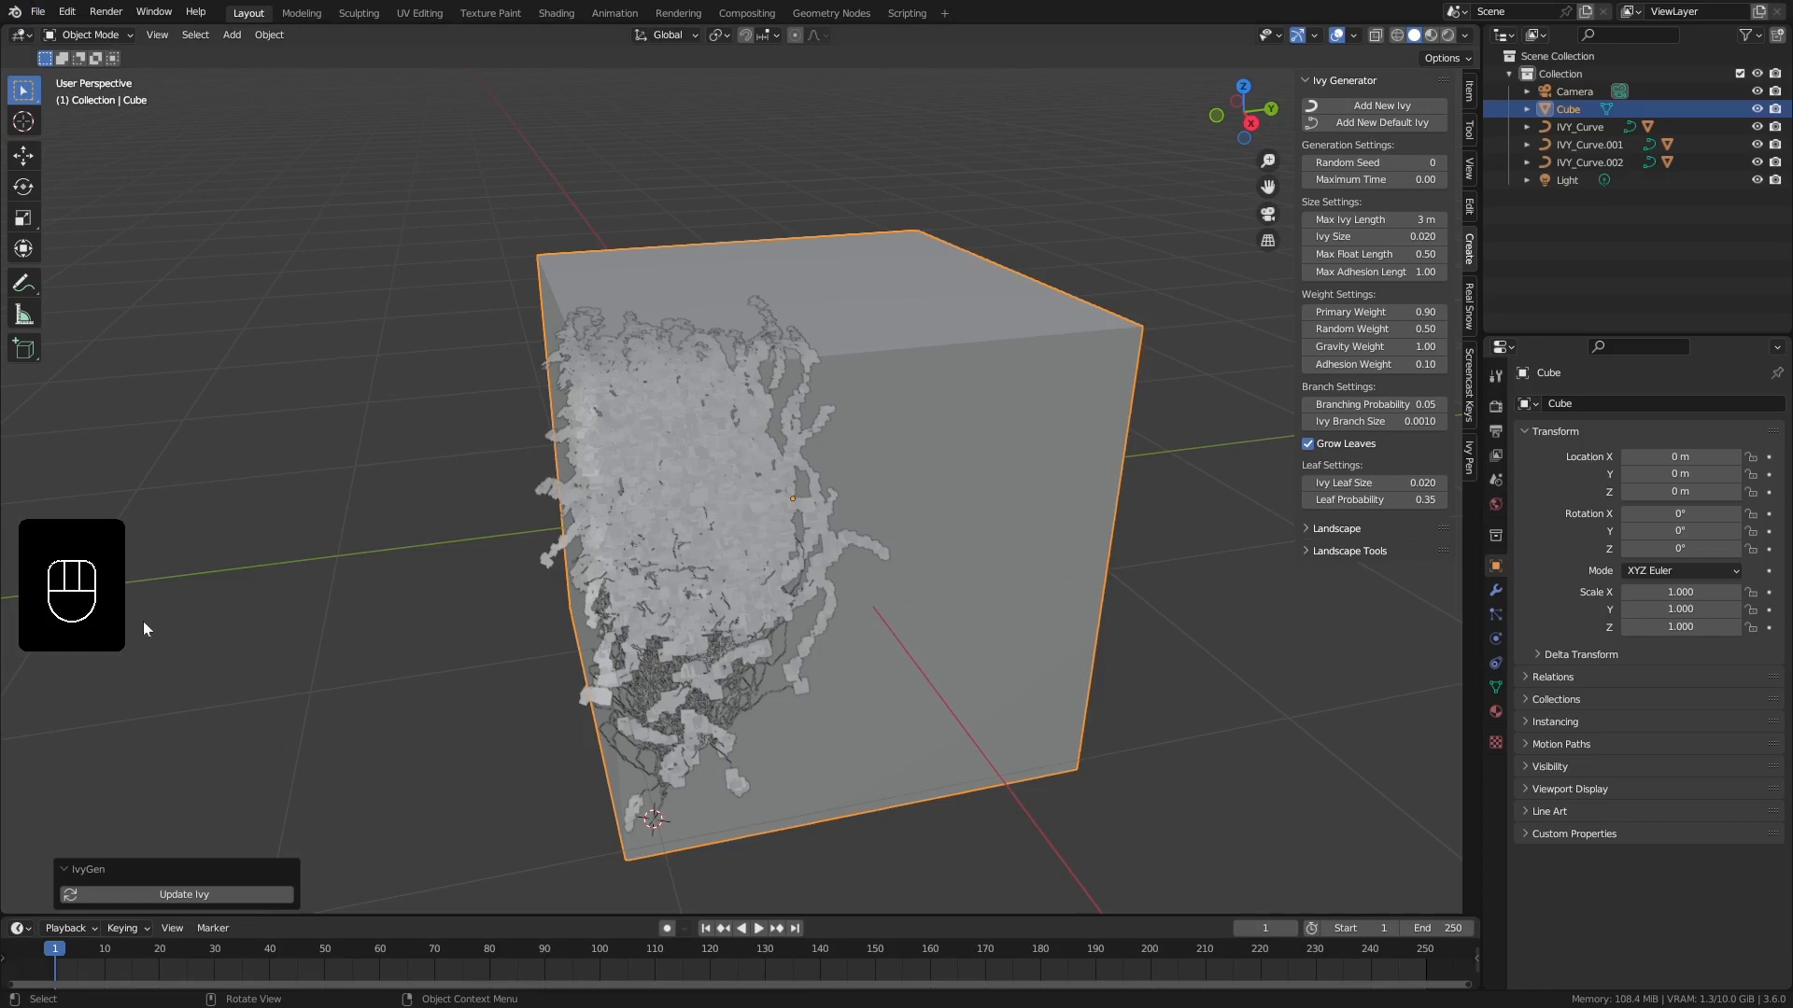
# Inset the cube's top face, extrude it into a tall column and add an edge loop around it
pyautogui.middleClick(619, 660)
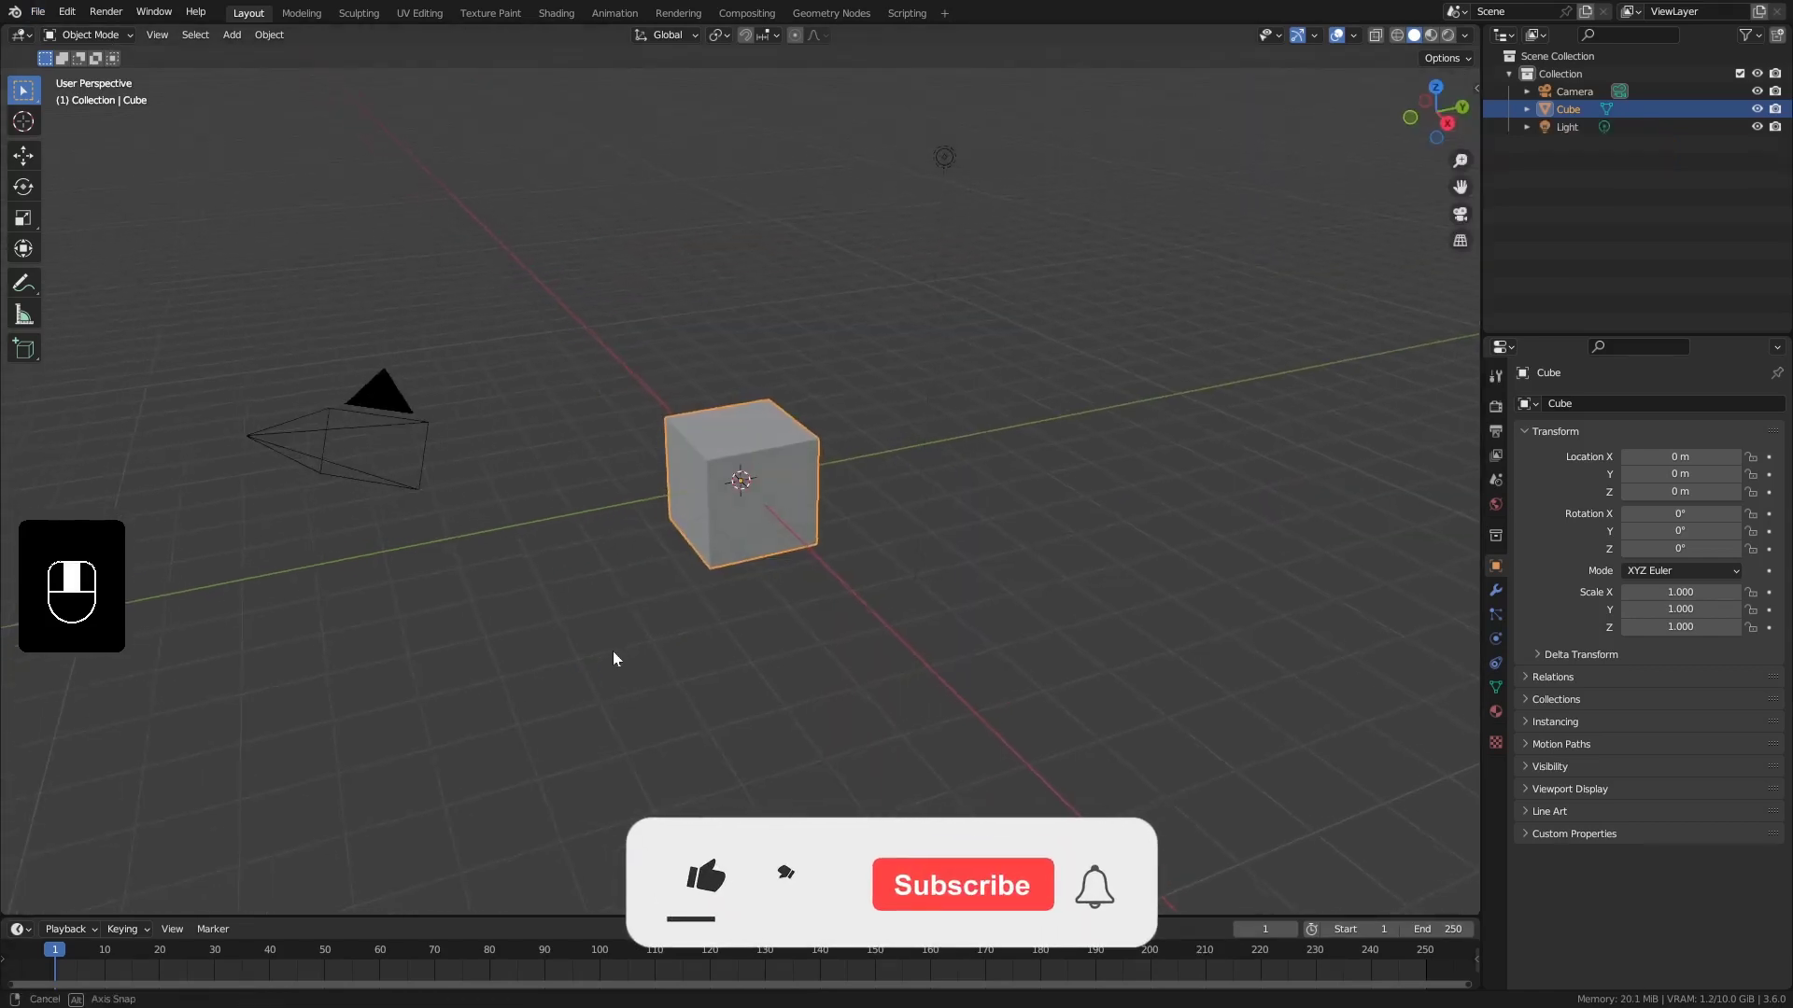
pyautogui.moveTo(676, 566); pyautogui.dragTo(704, 494)
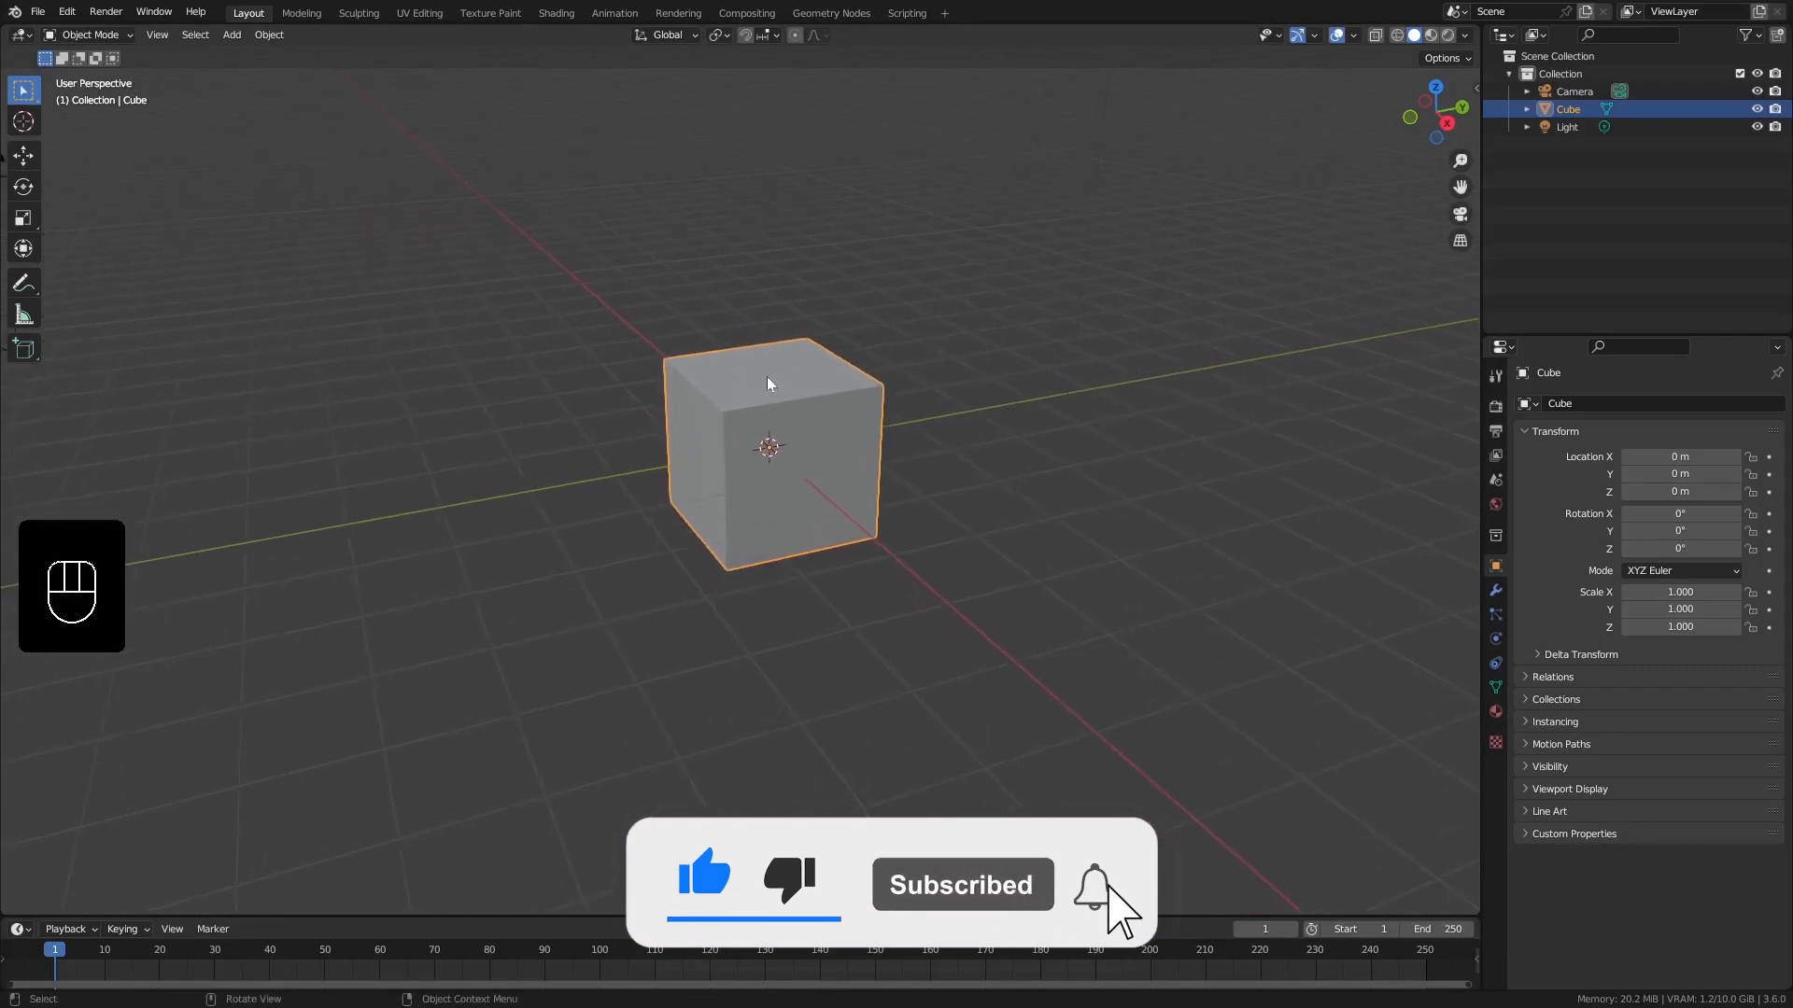
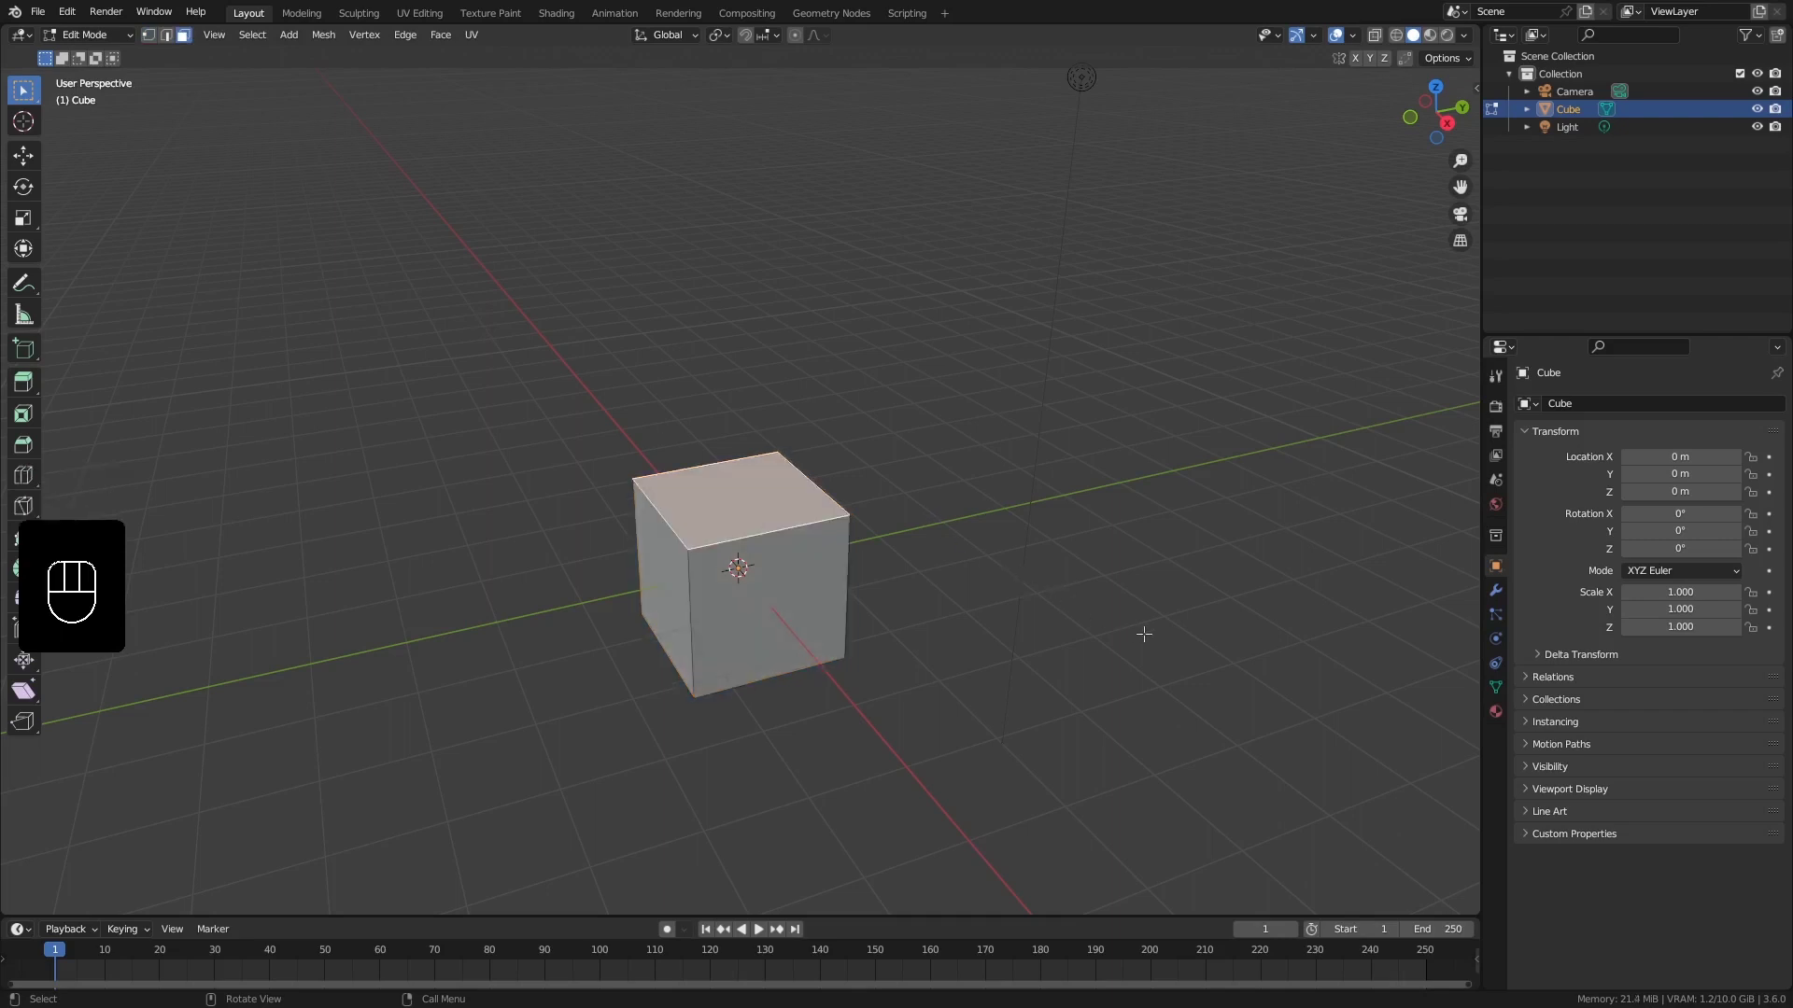
pyautogui.press('i')
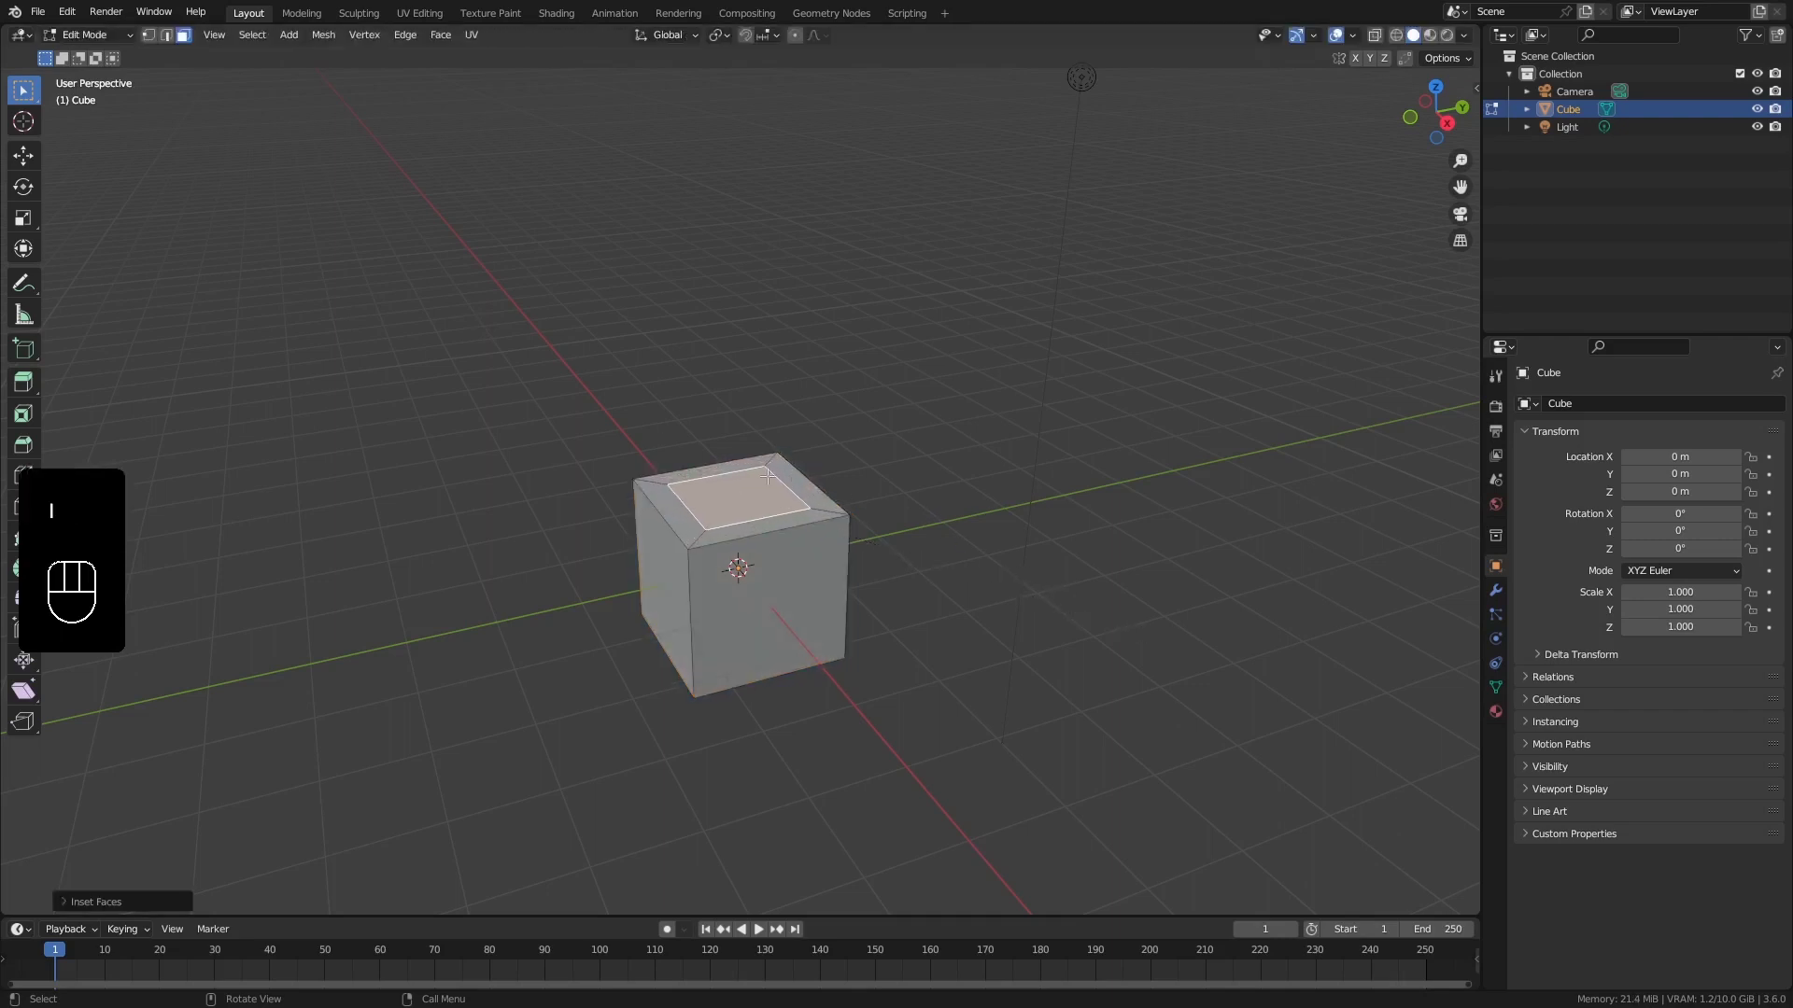
pyautogui.press('e')
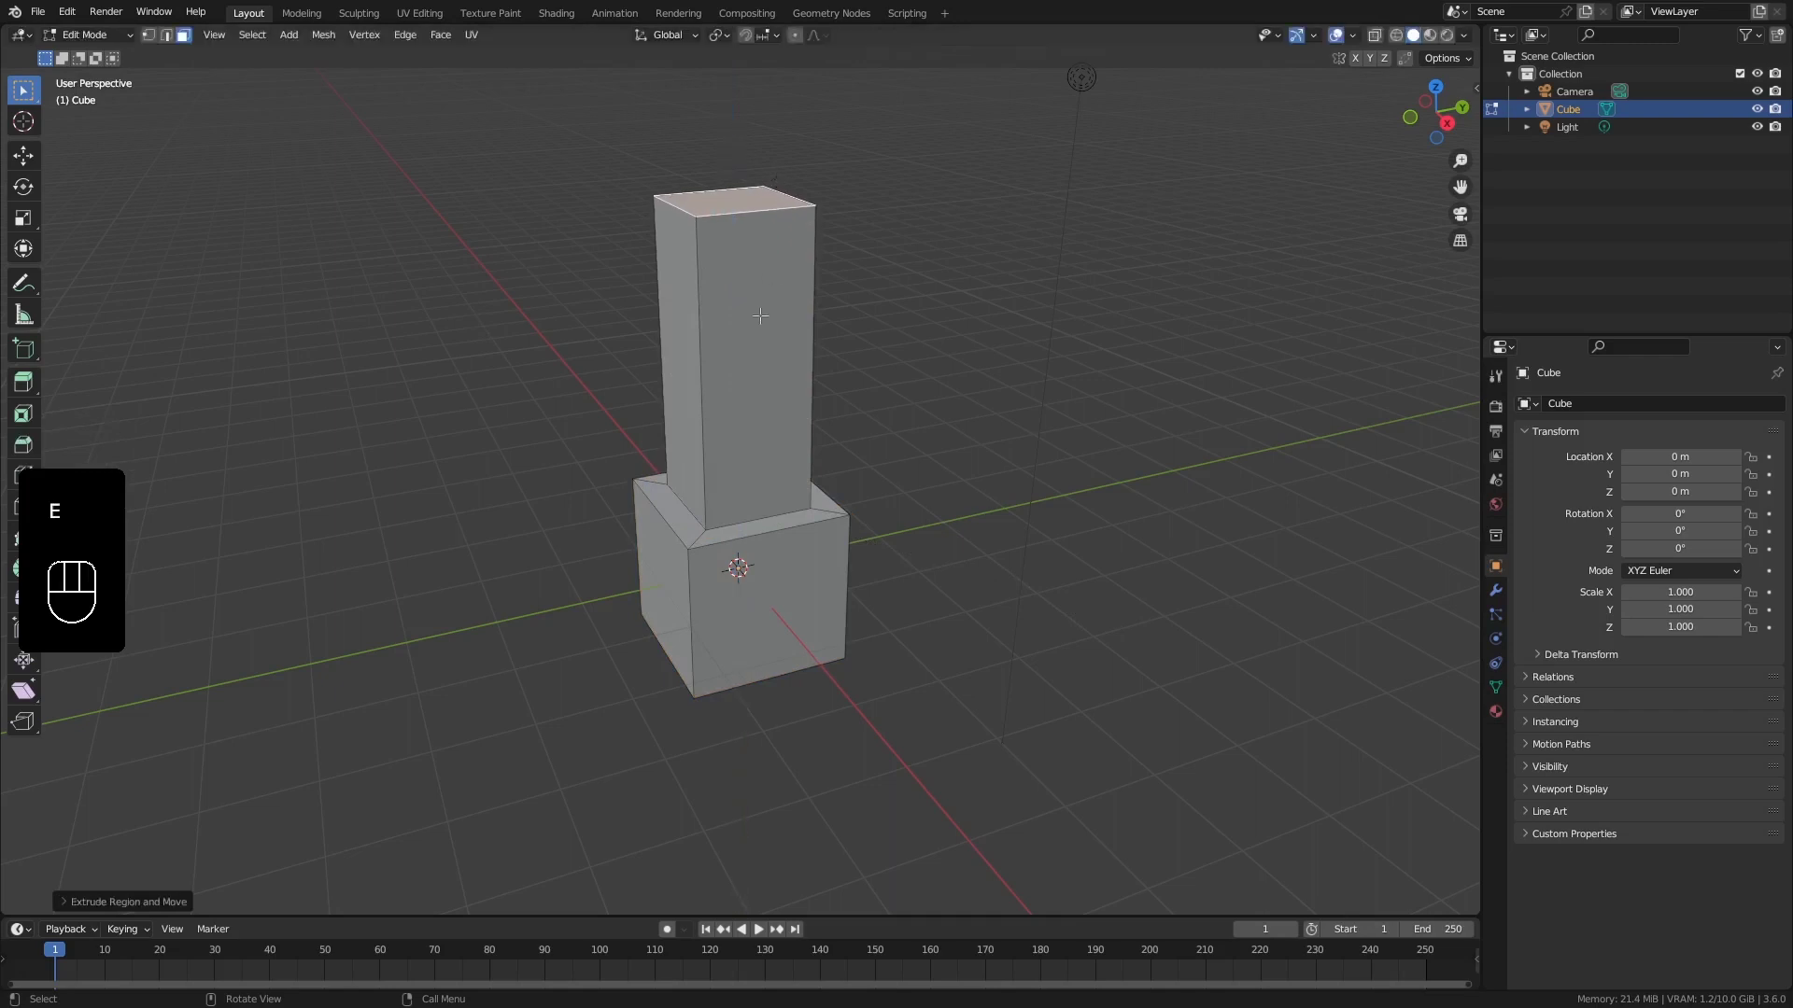
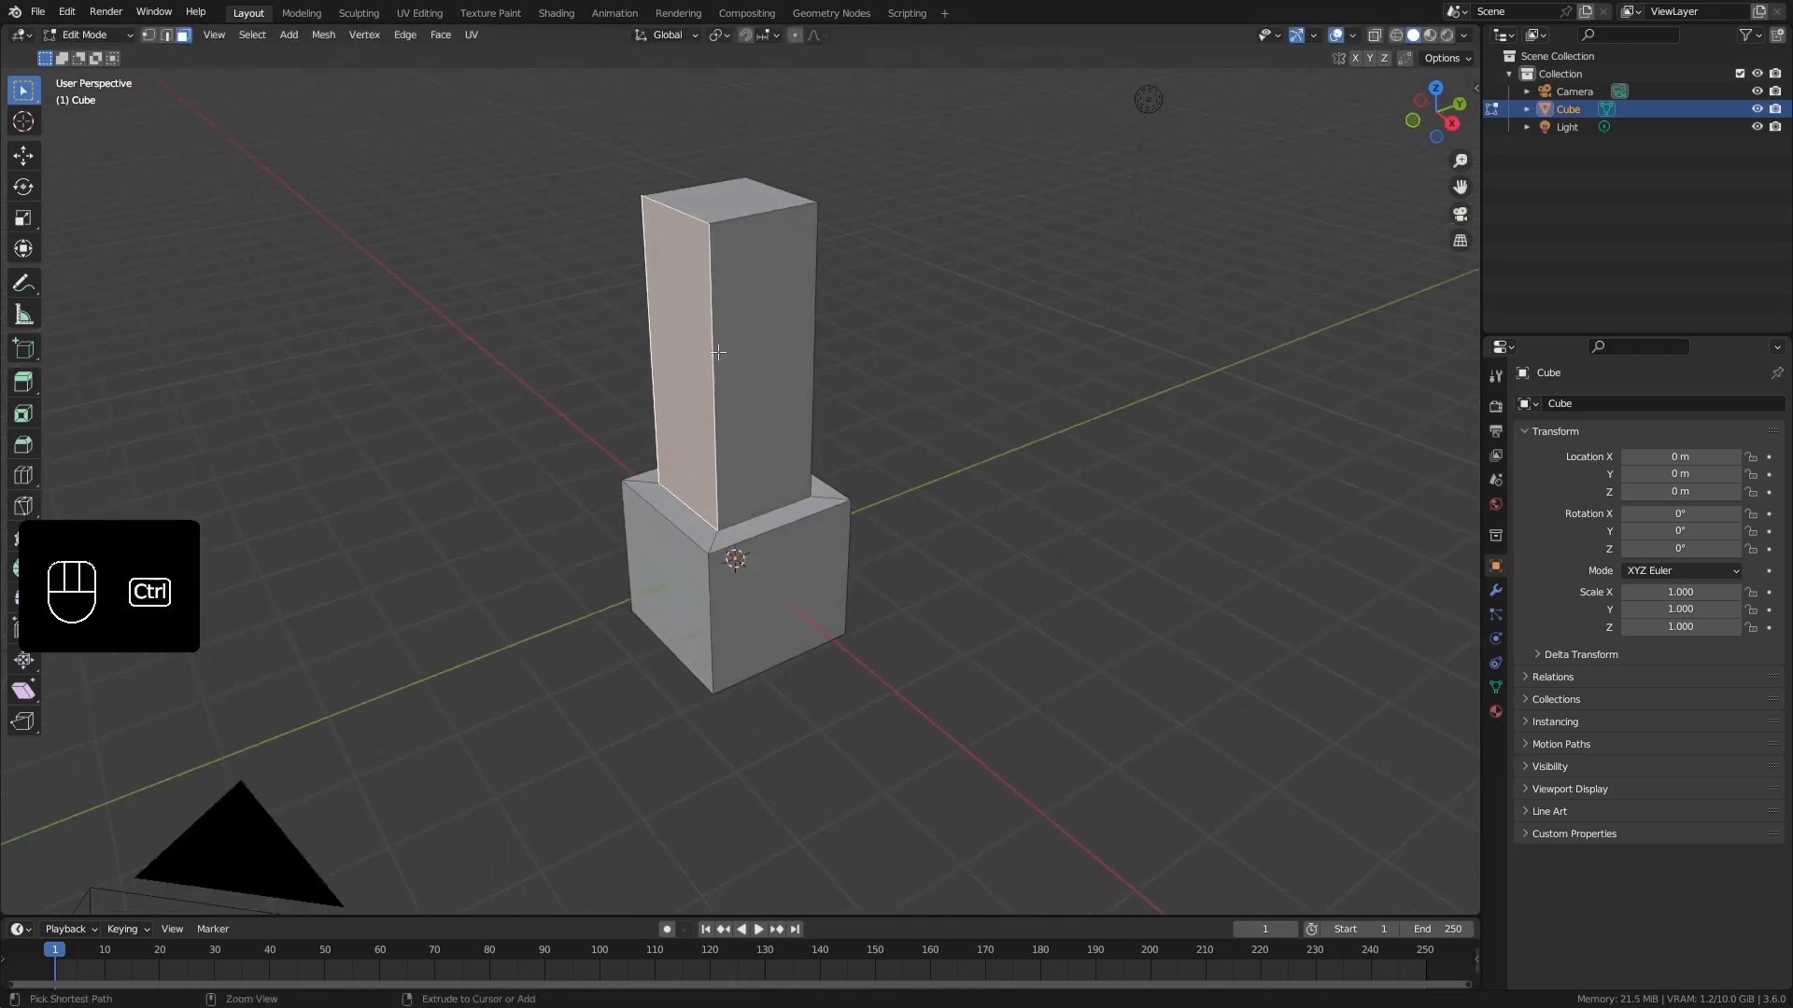
pyautogui.press('ctrl+r')
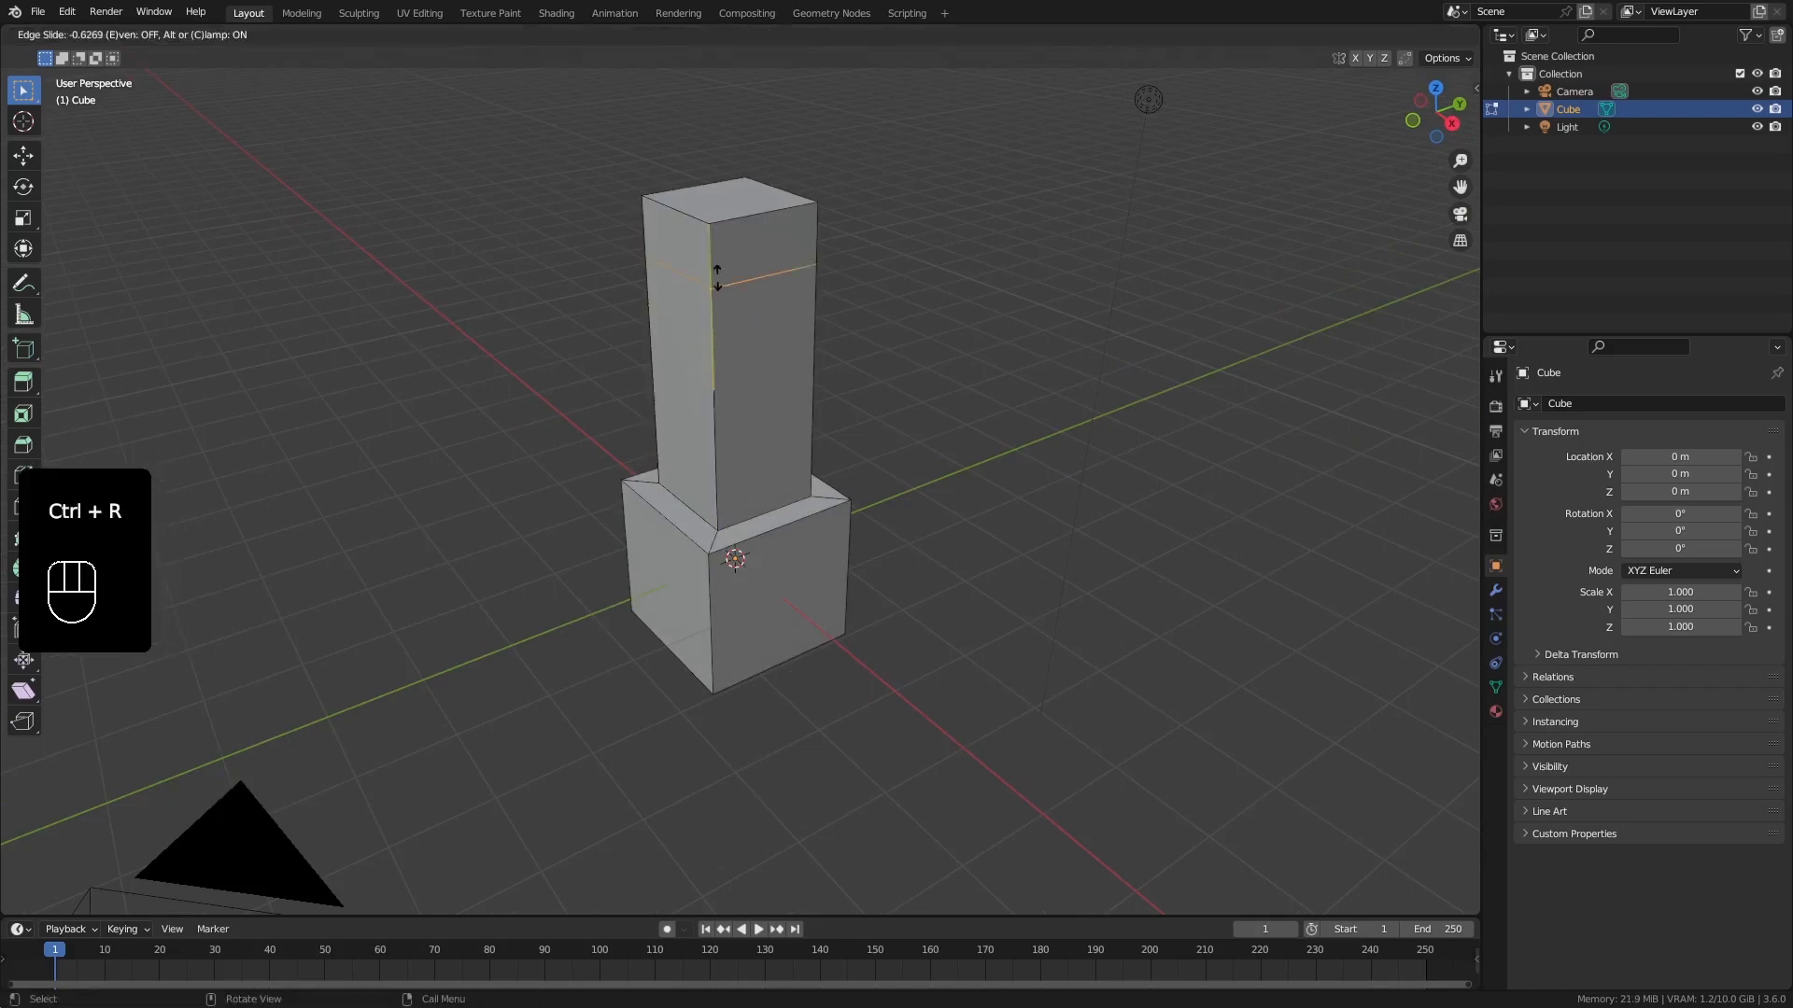
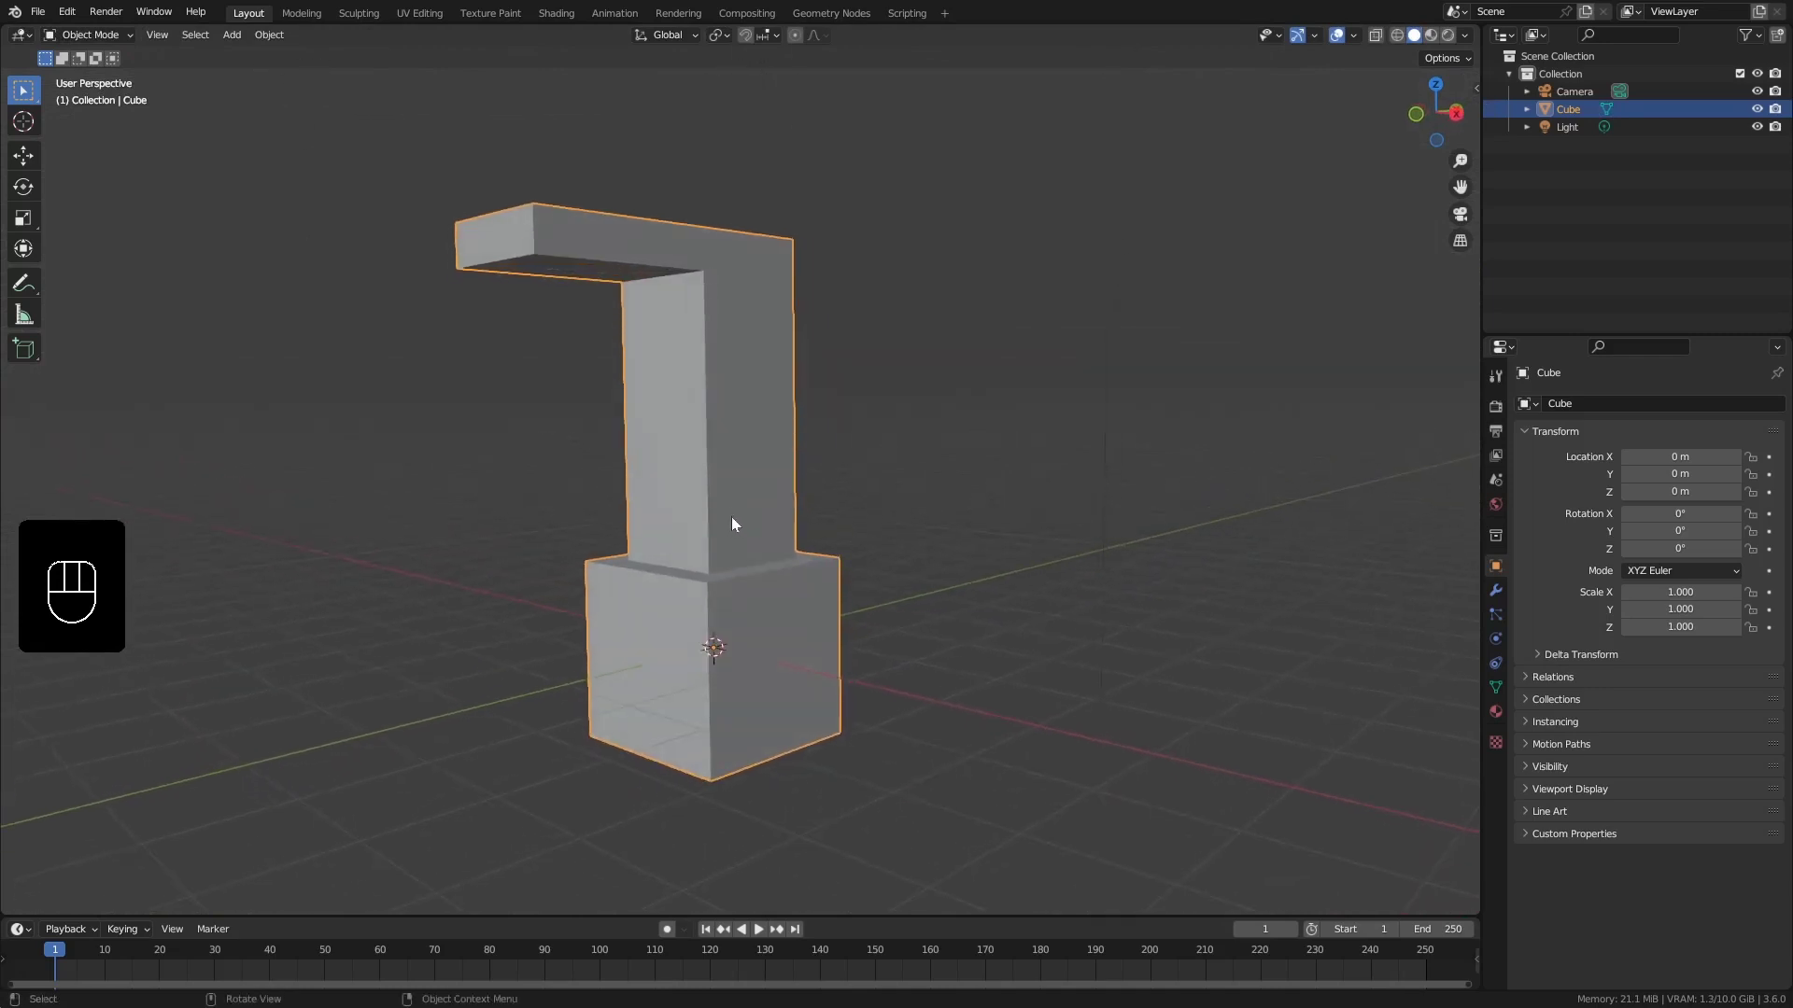
# Orbit the view to inspect the finished L-shaped mesh
pyautogui.middleClick(768, 526)
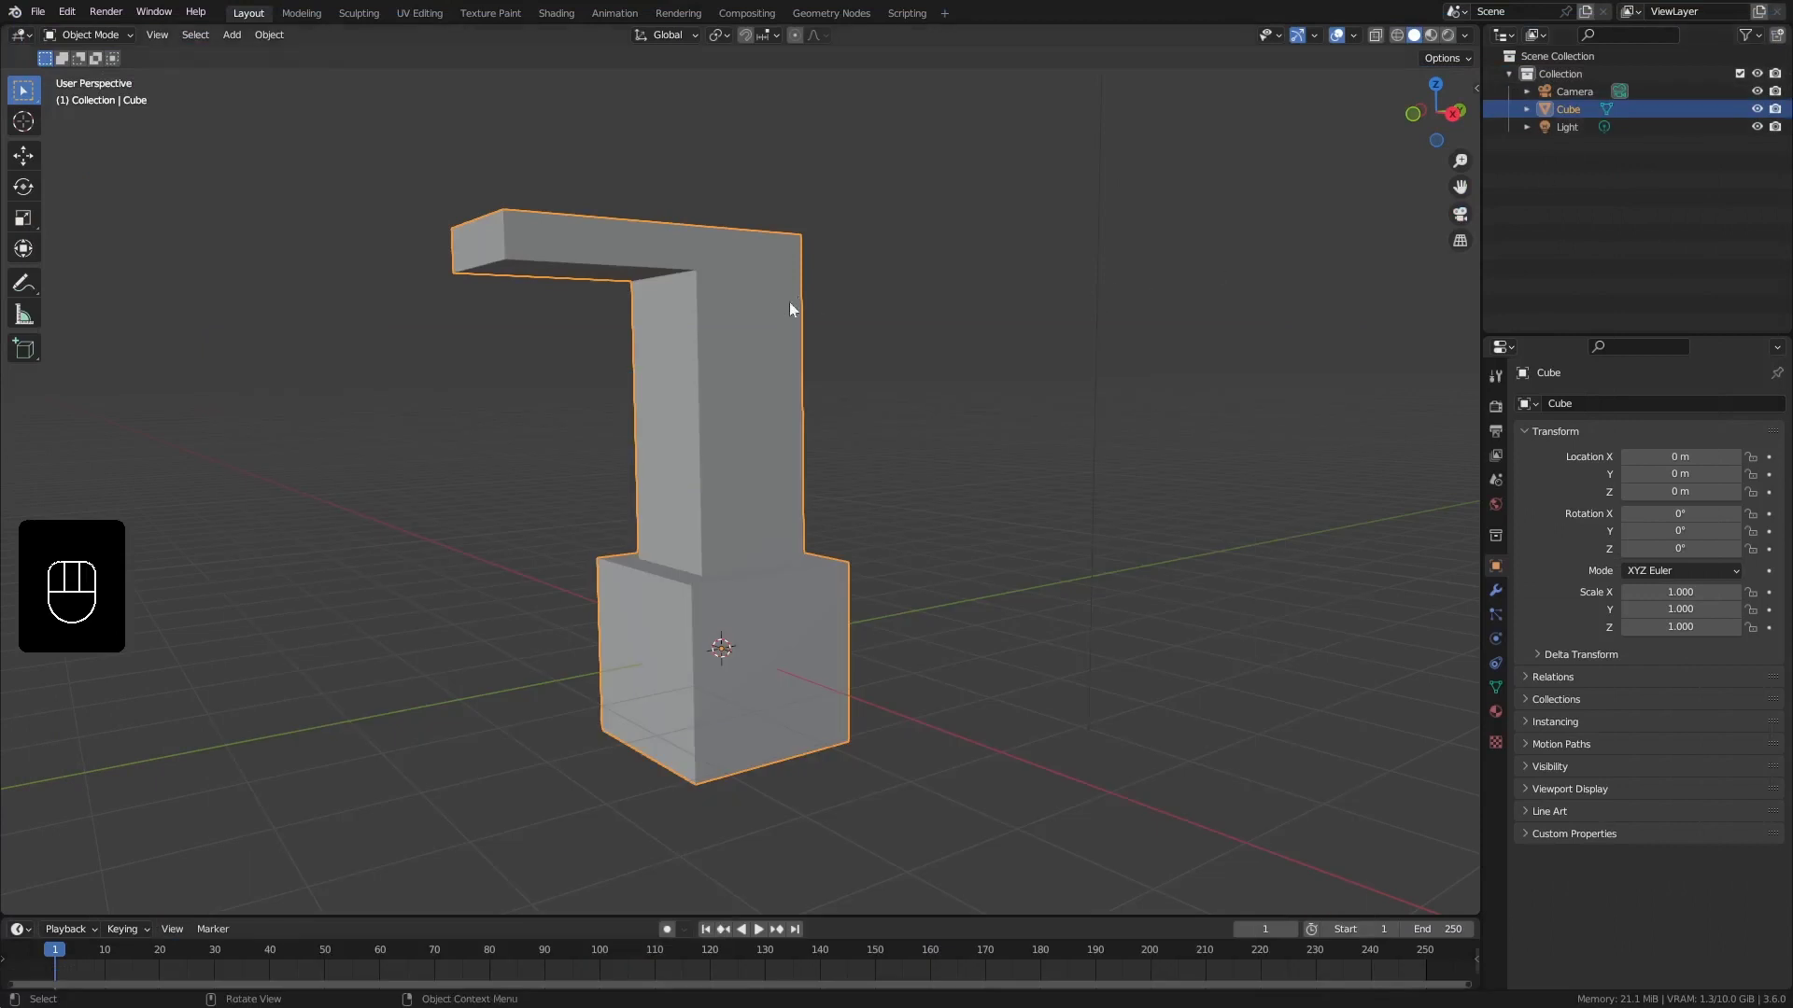
pyautogui.middleClick(771, 363)
pyautogui.middleClick(759, 354)
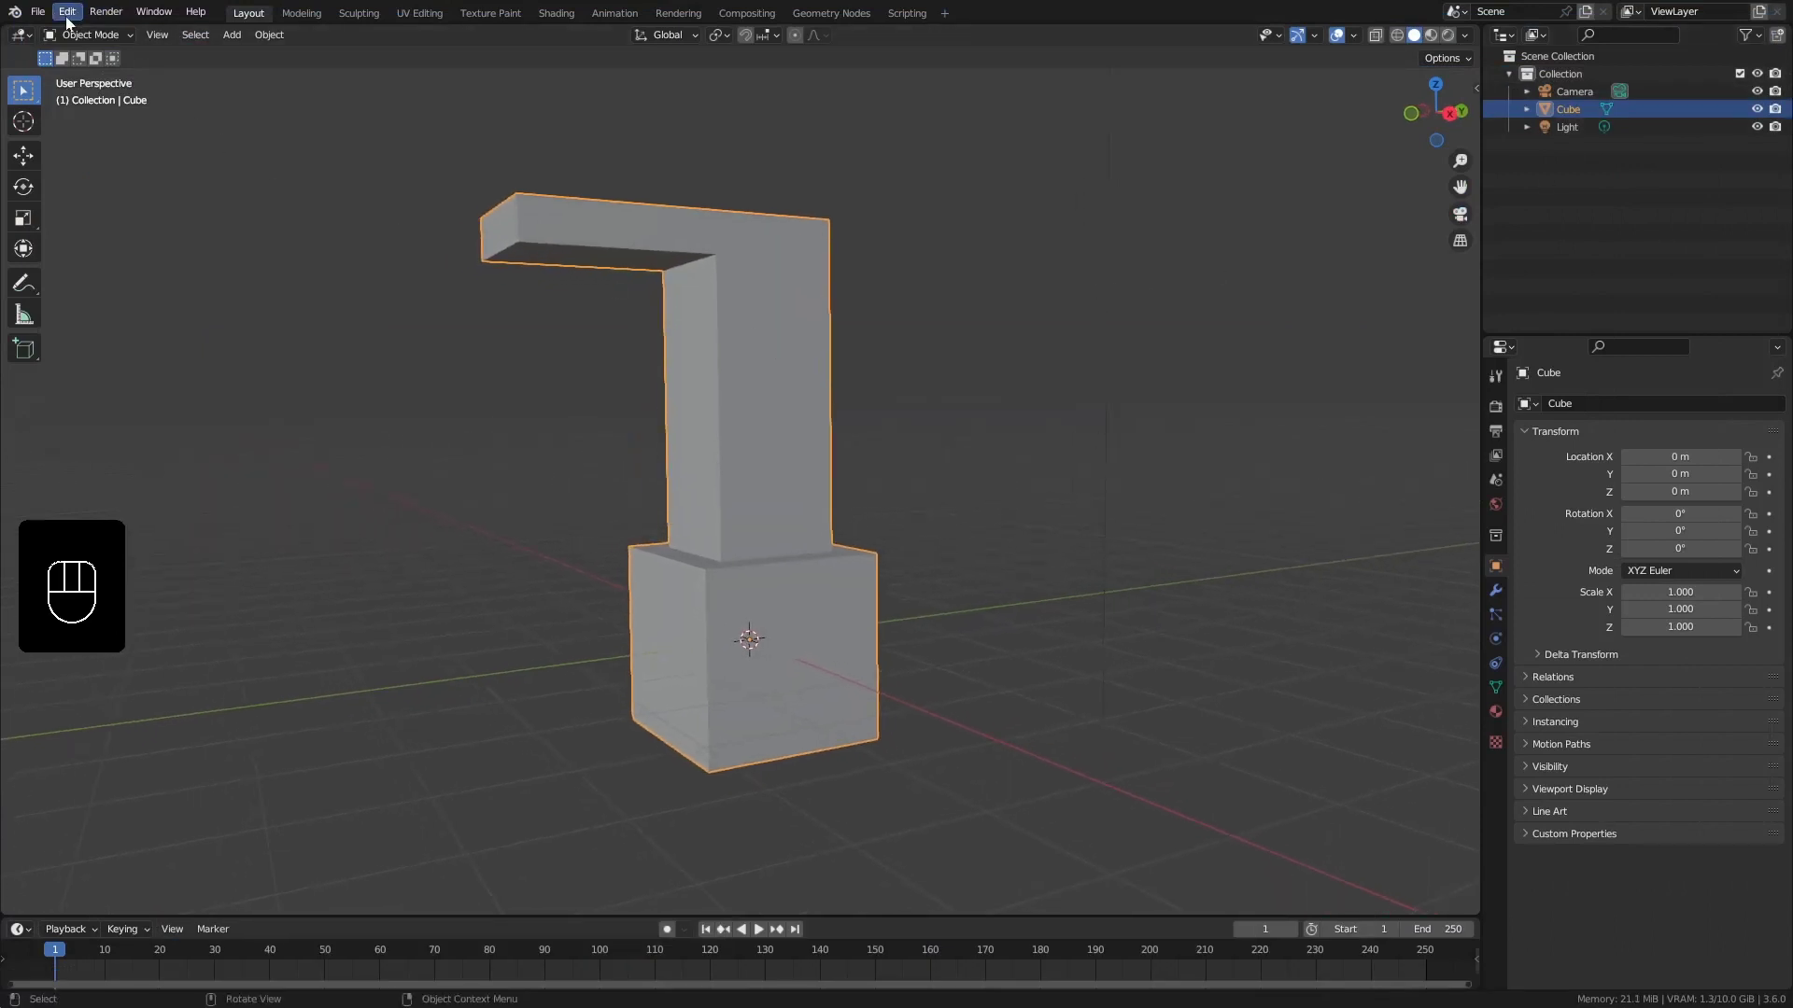
# Close the preferences, deselect the L-shaped mesh and show the viewport sidebar
pyautogui.moveTo(75, 18); pyautogui.dragTo(163, 262)
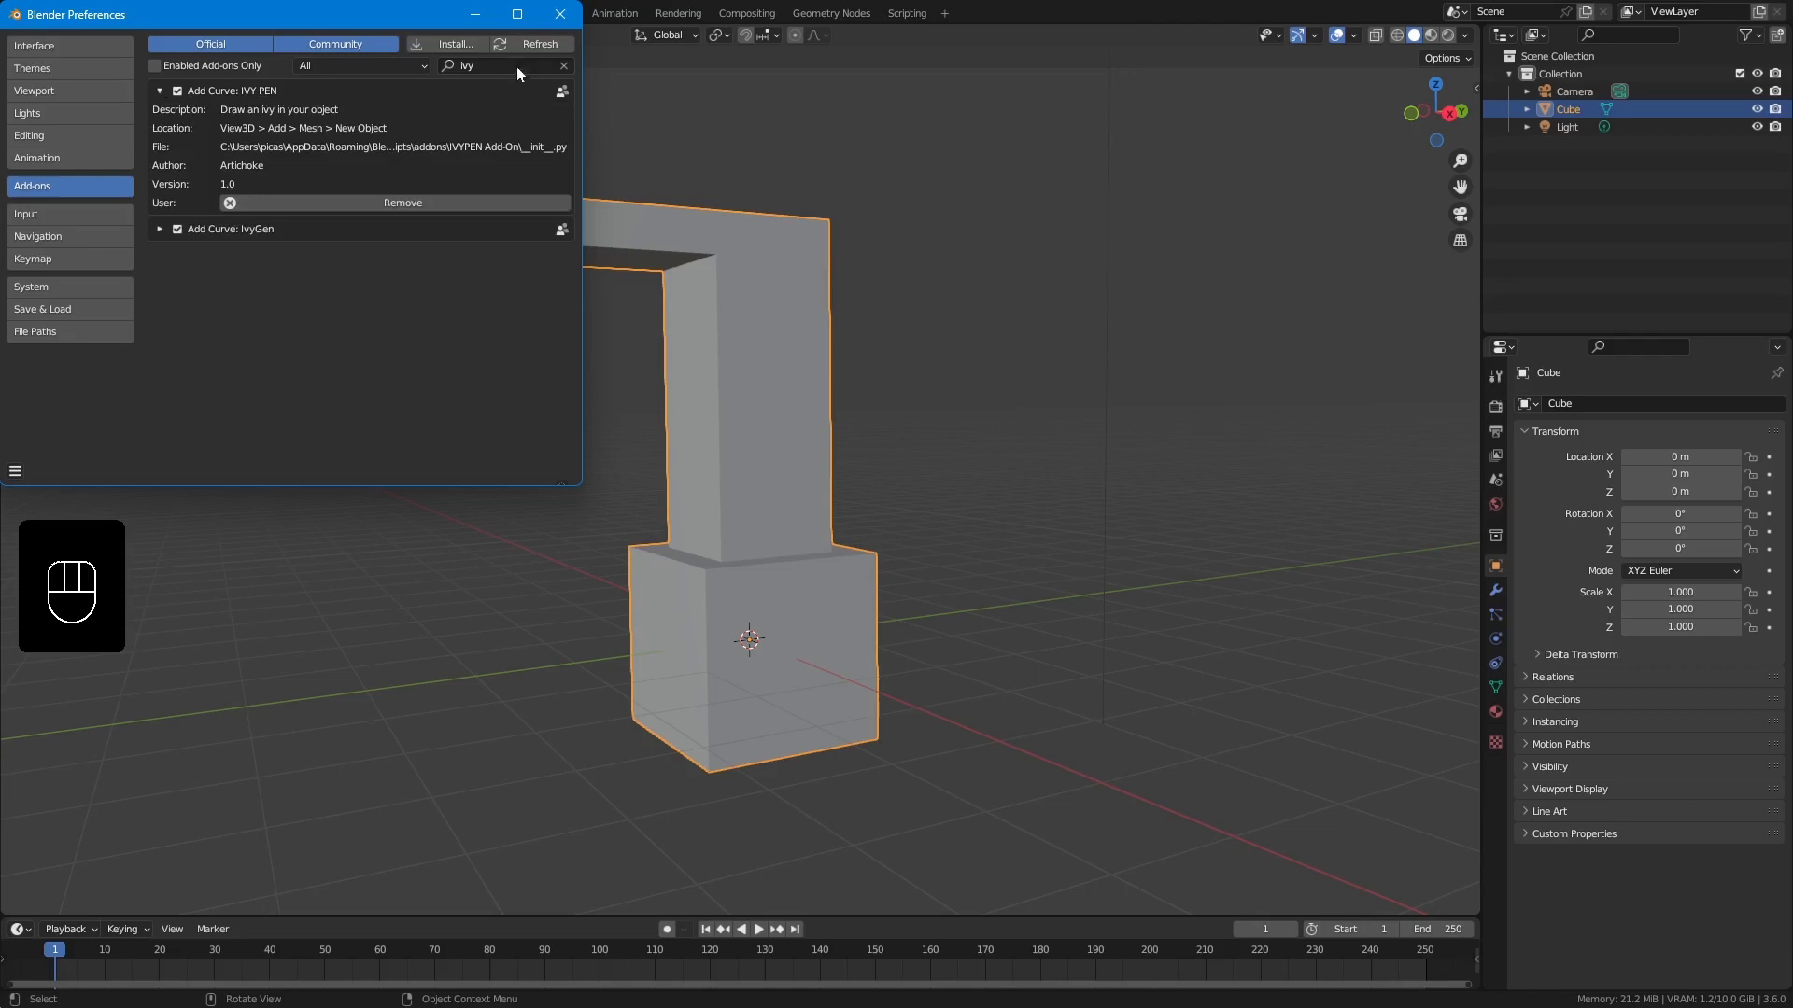
pyautogui.middleClick(772, 311)
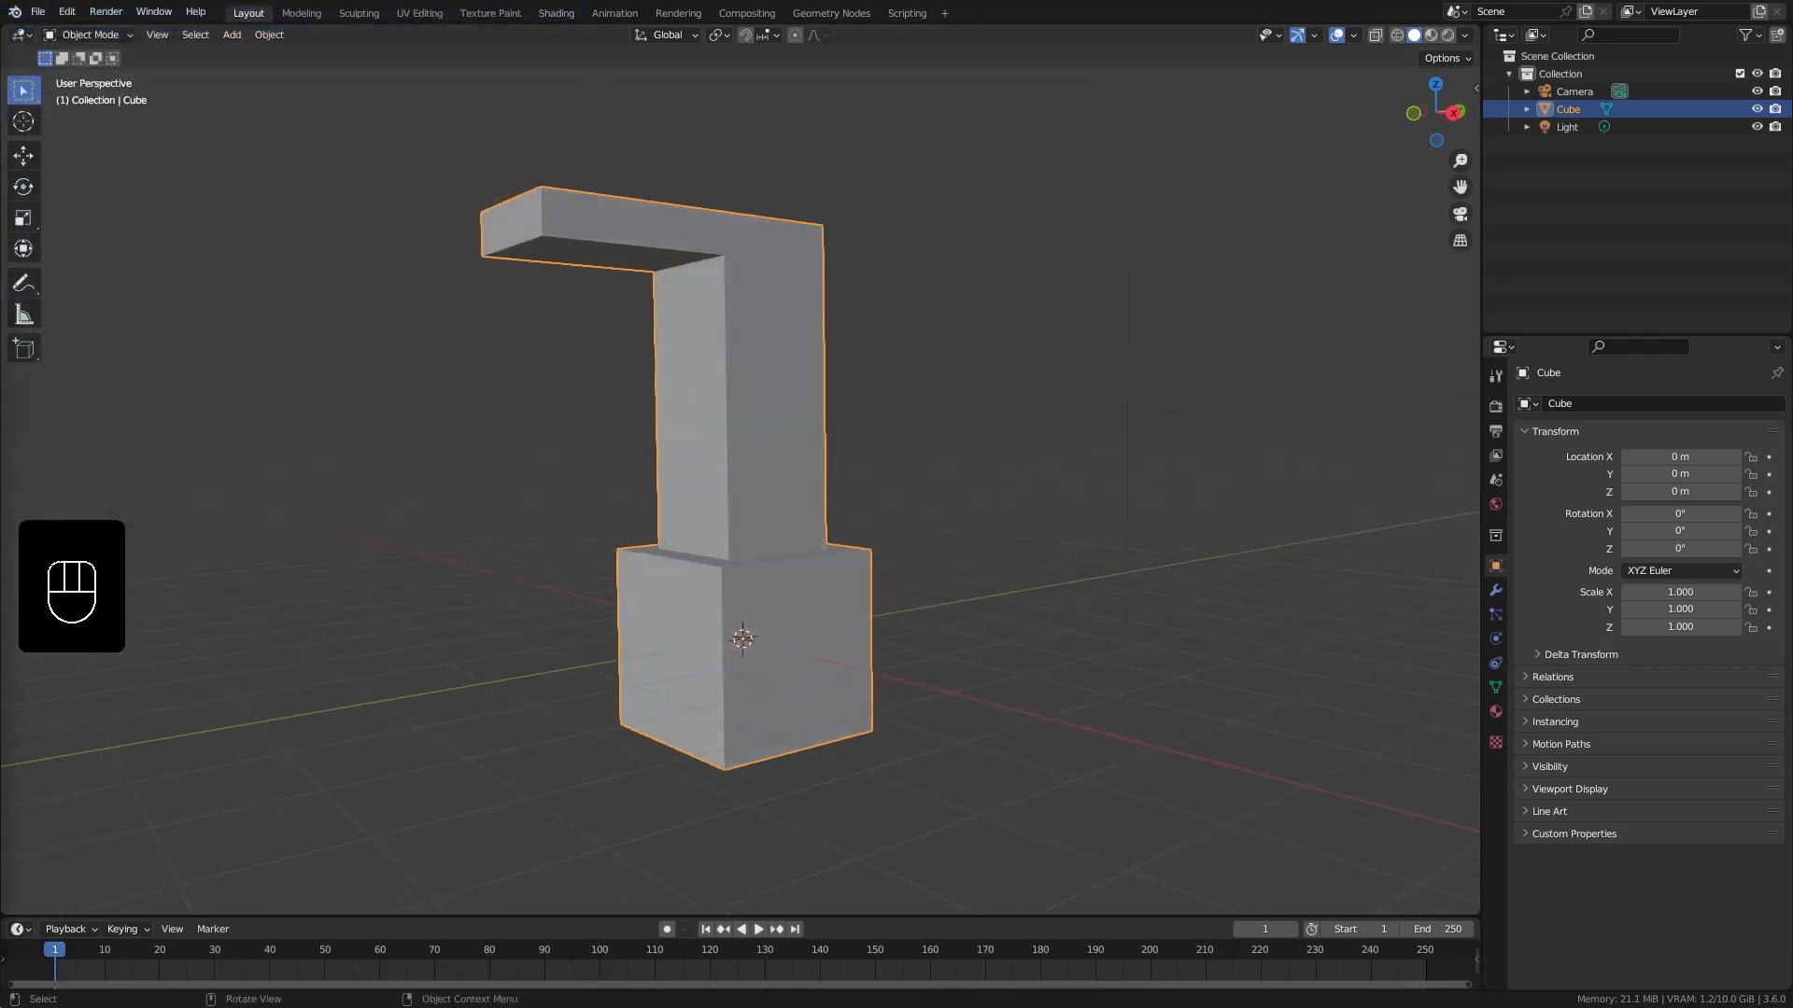
pyautogui.press('n')
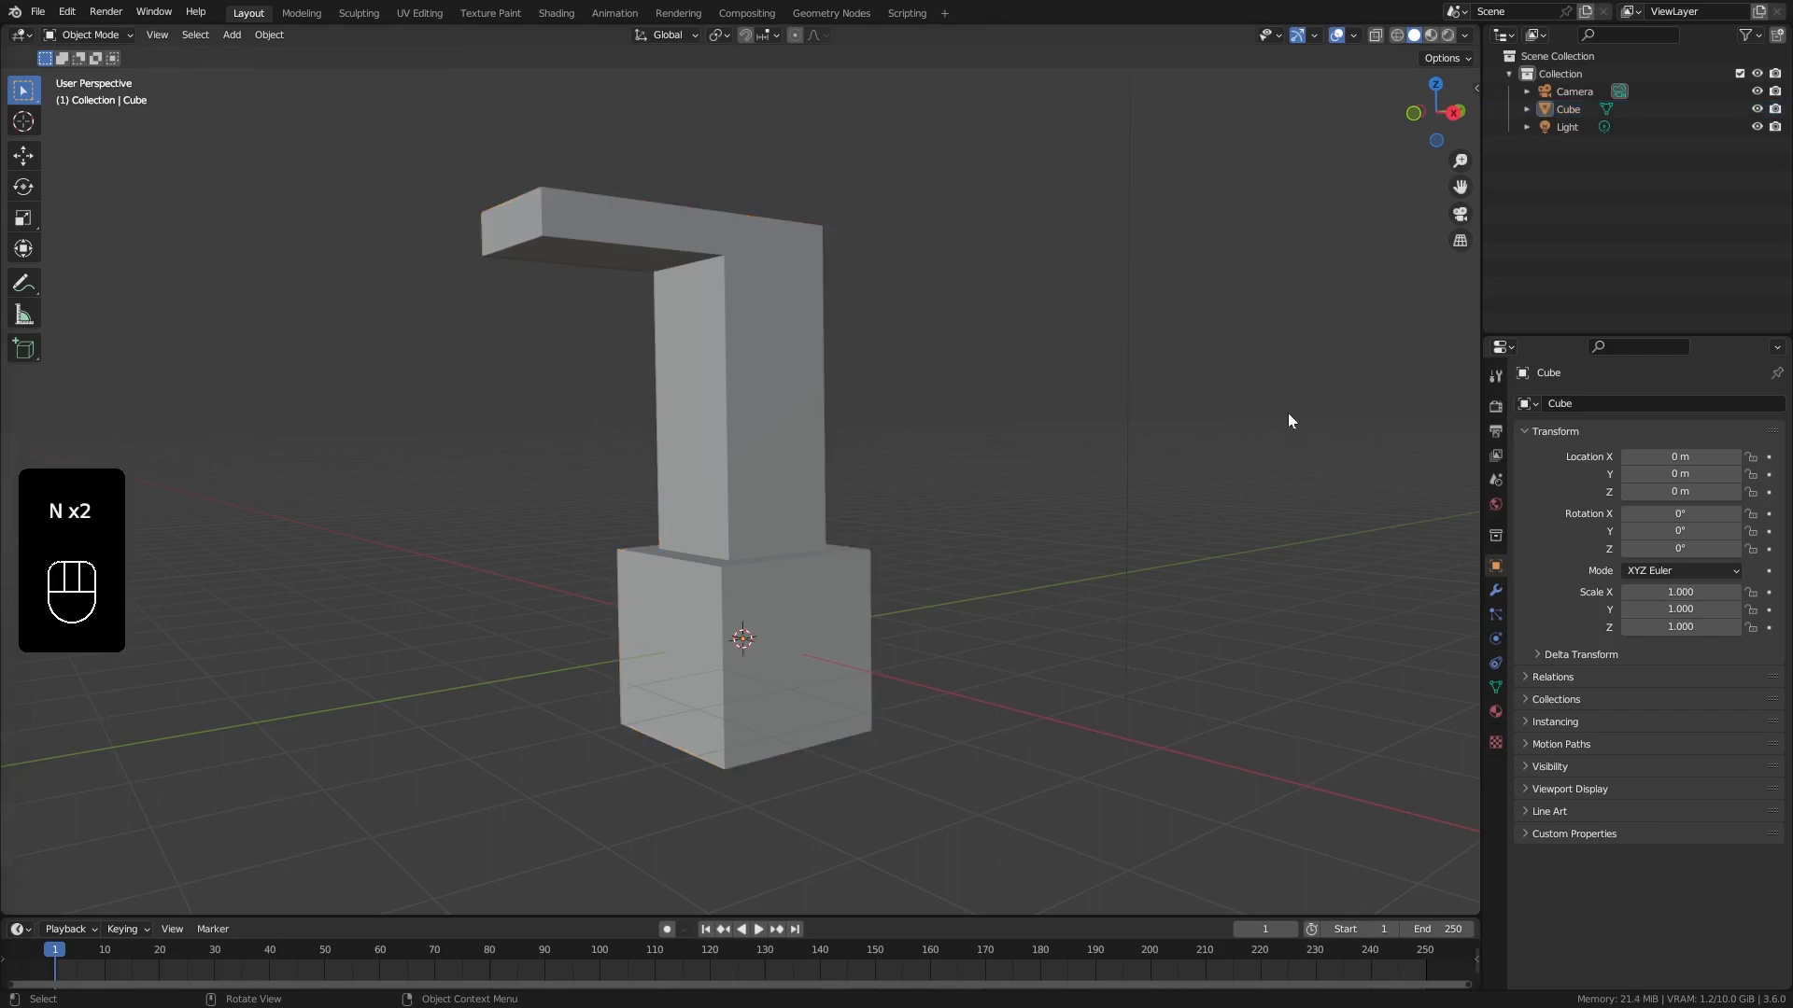
pyautogui.press('n')
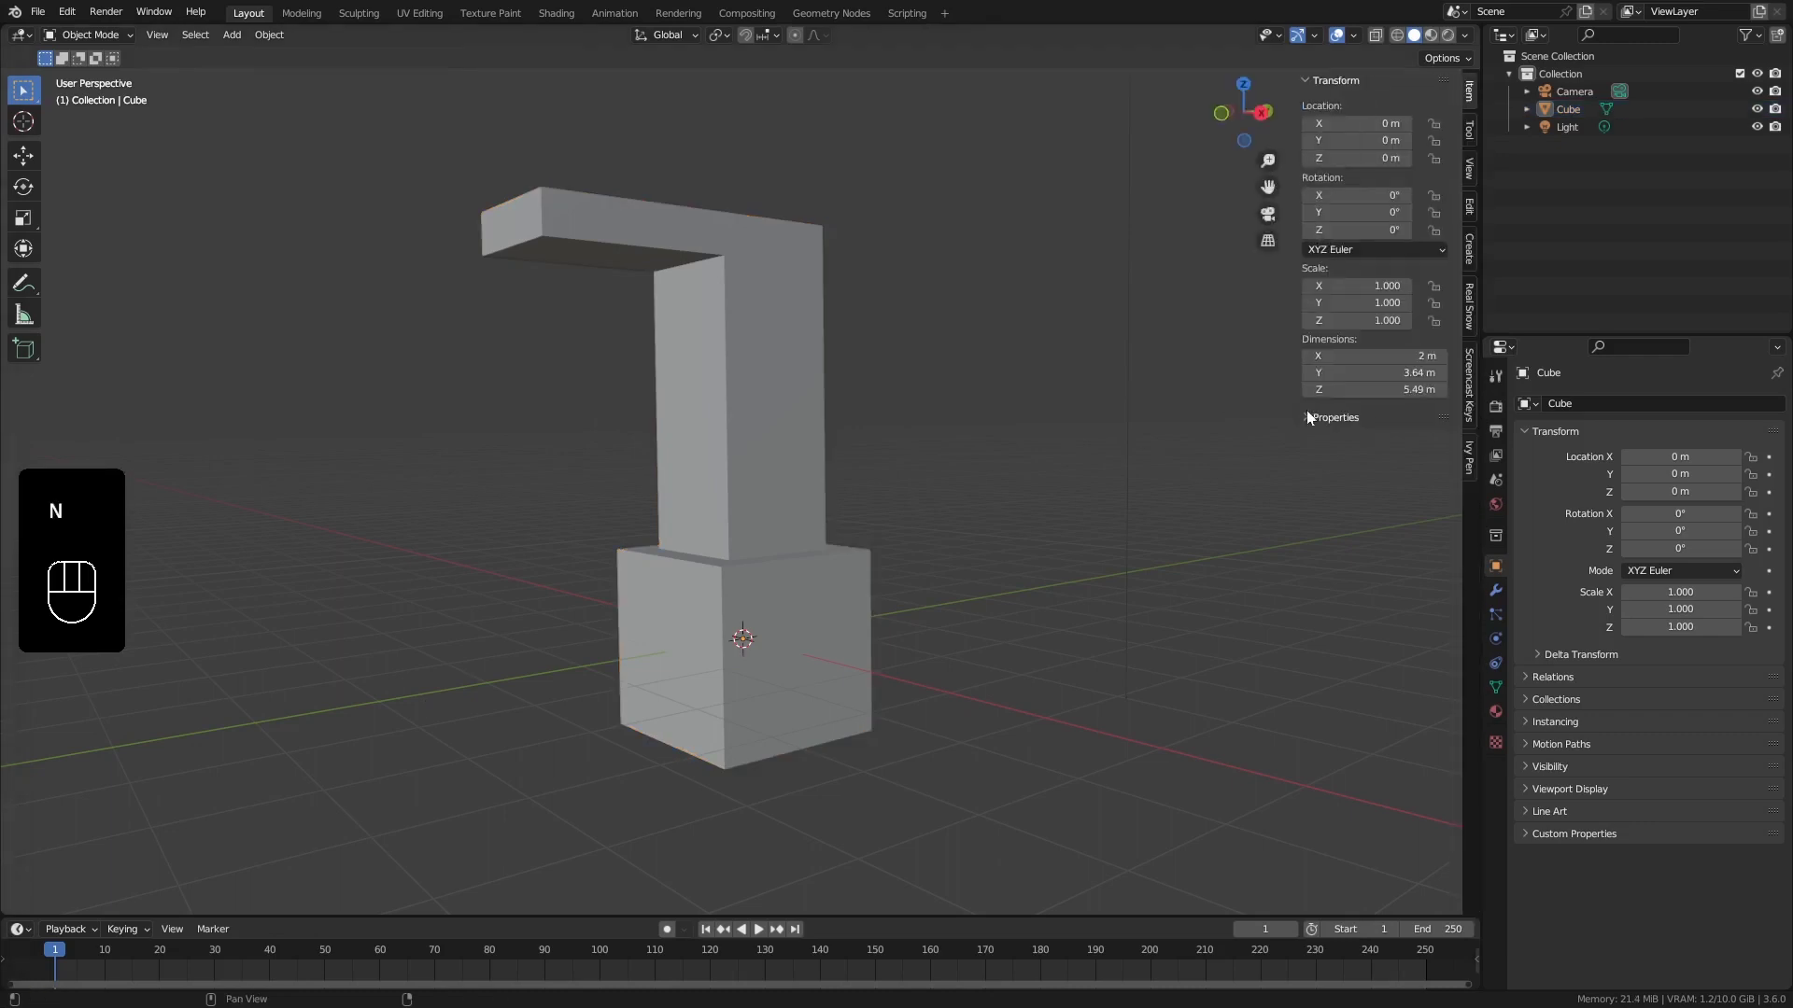
# Switch to the Ivy Pen panel and select the L-shaped mesh as the ivy target
pyautogui.click(1475, 456)
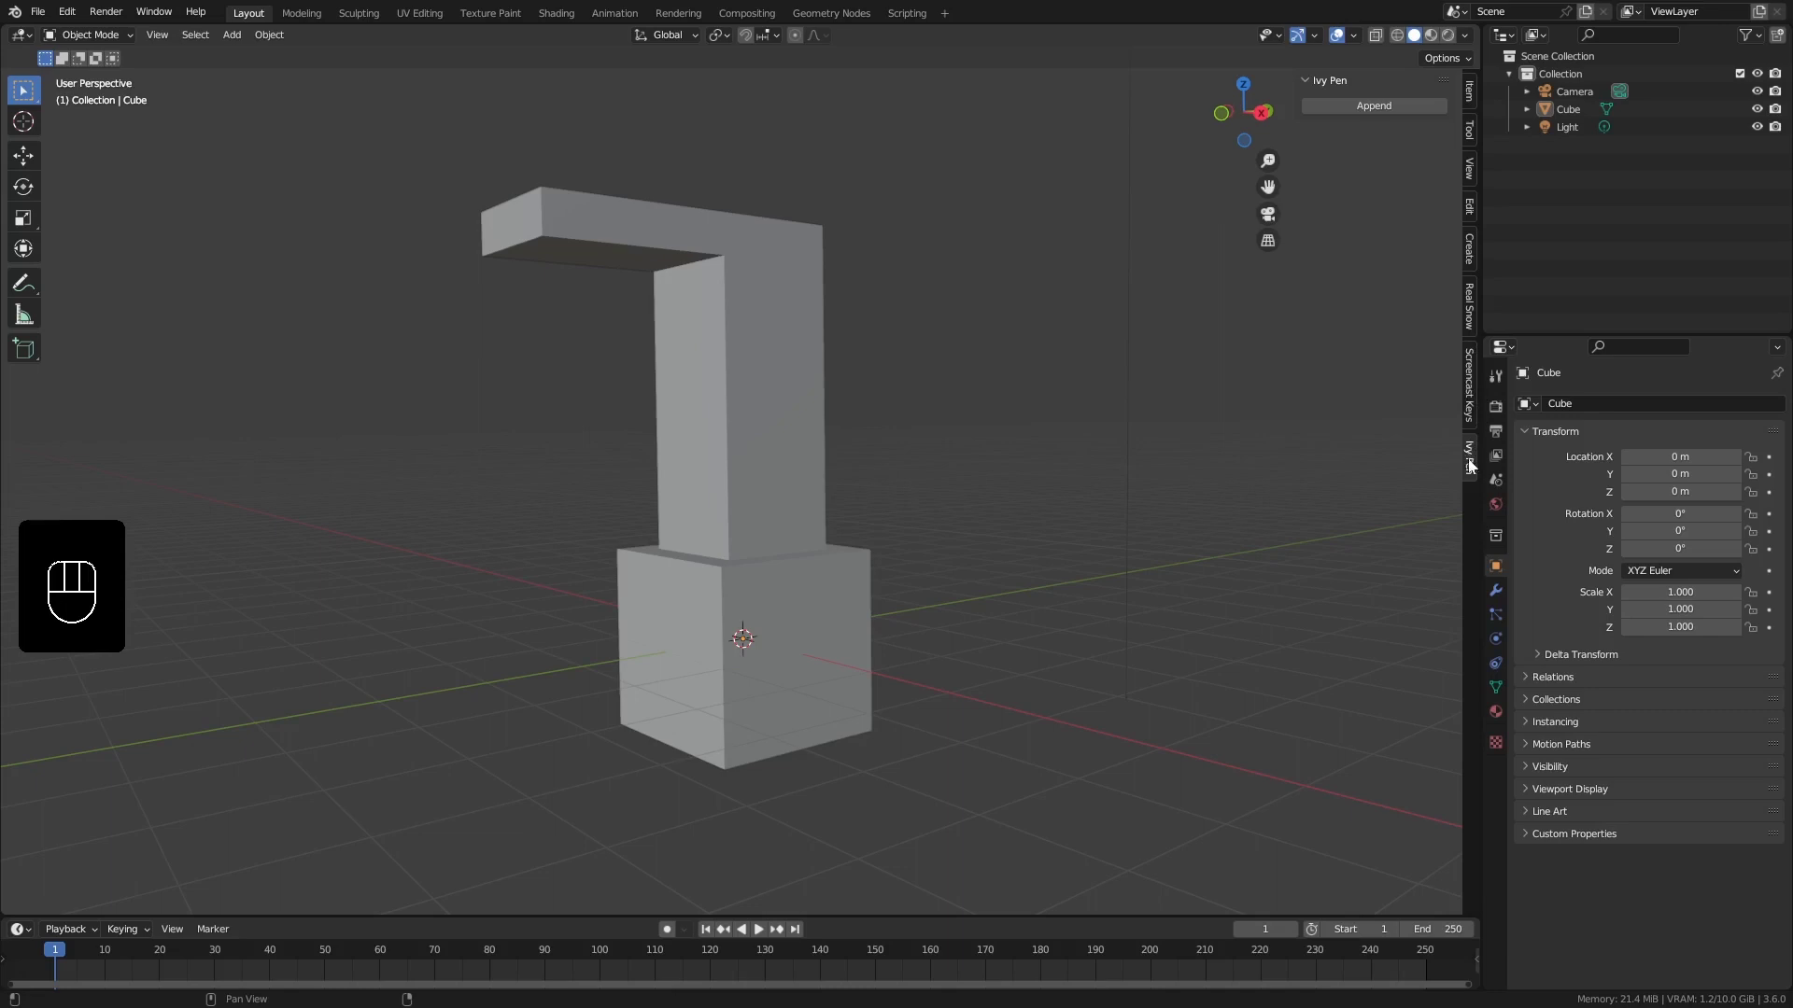
pyautogui.click(1472, 466)
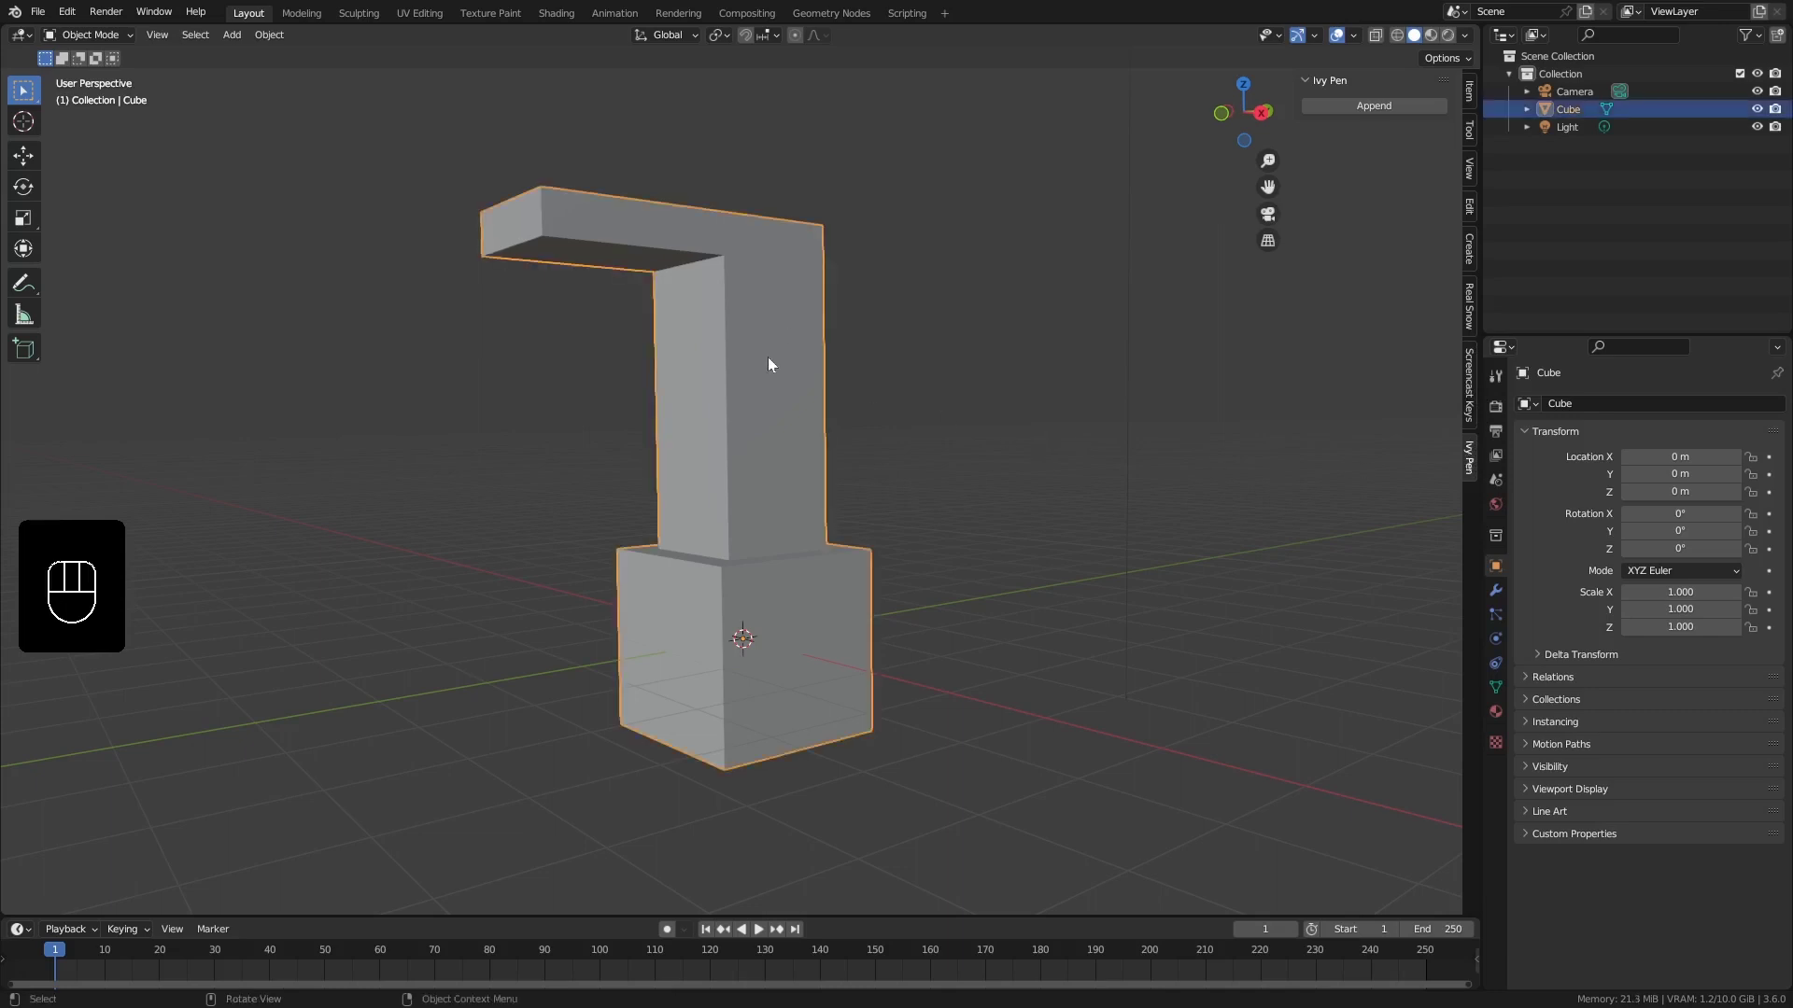
pyautogui.moveTo(791, 344); pyautogui.dragTo(788, 351)
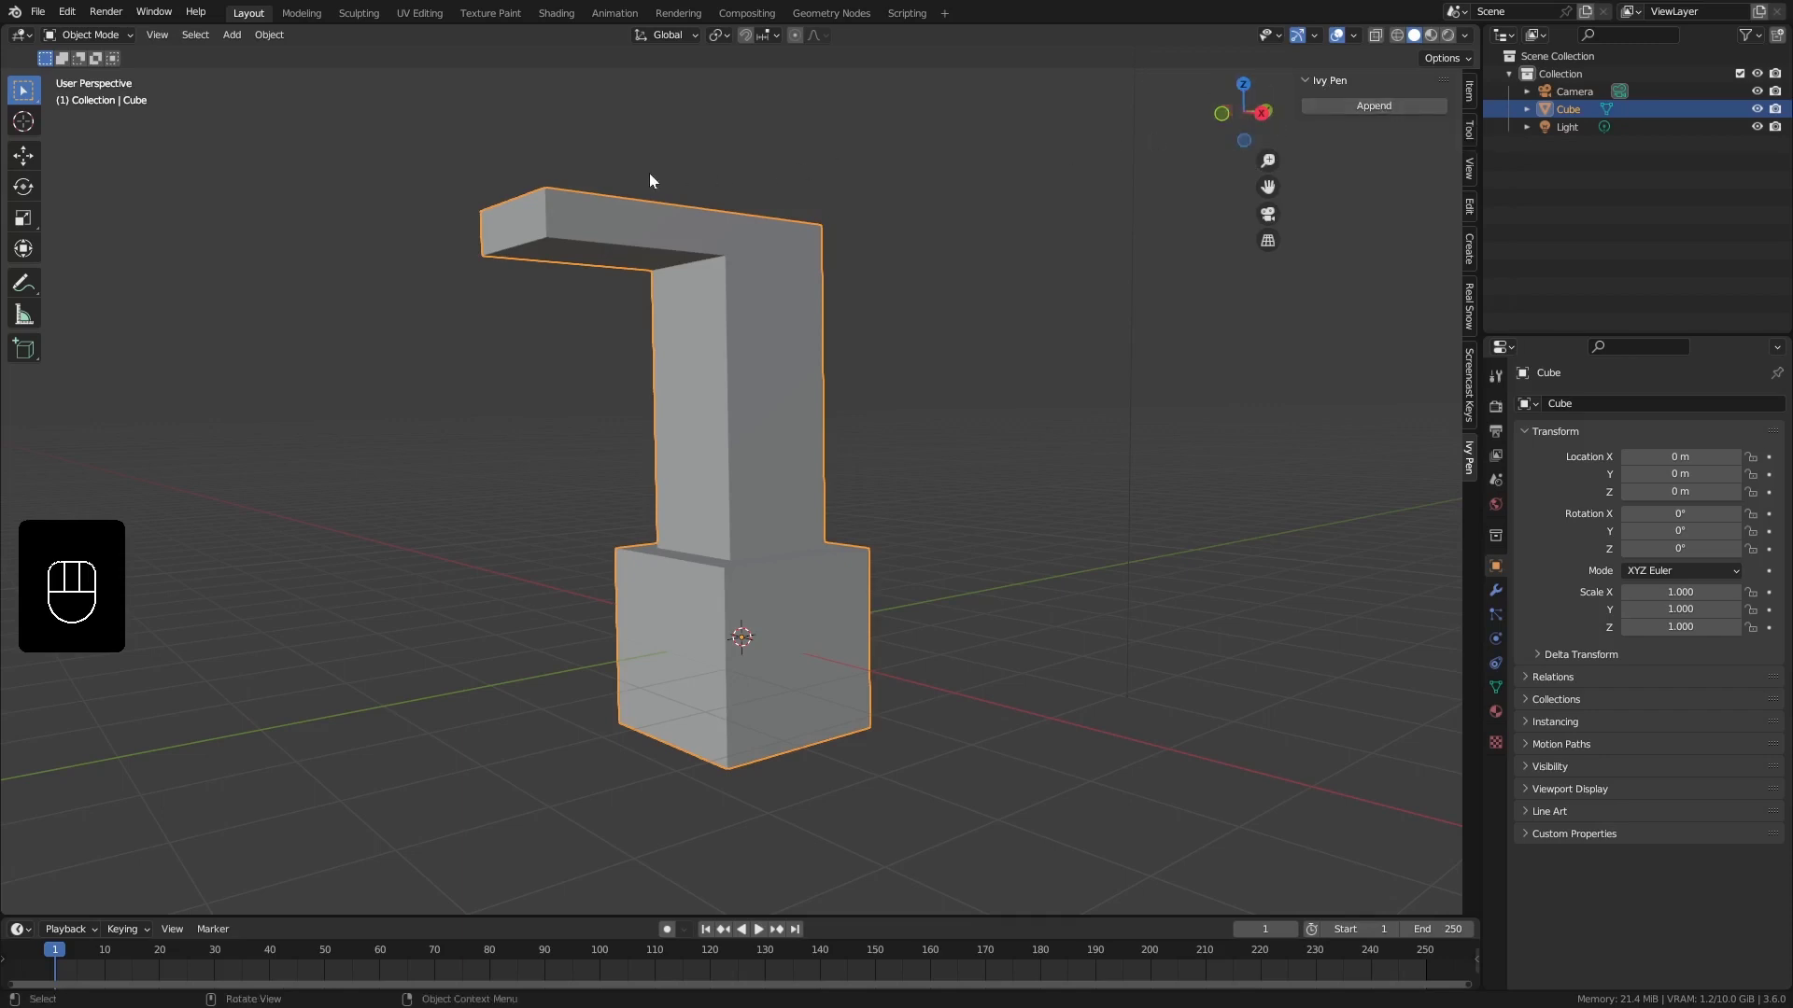
pyautogui.moveTo(47, 12); pyautogui.dragTo(362, 245)
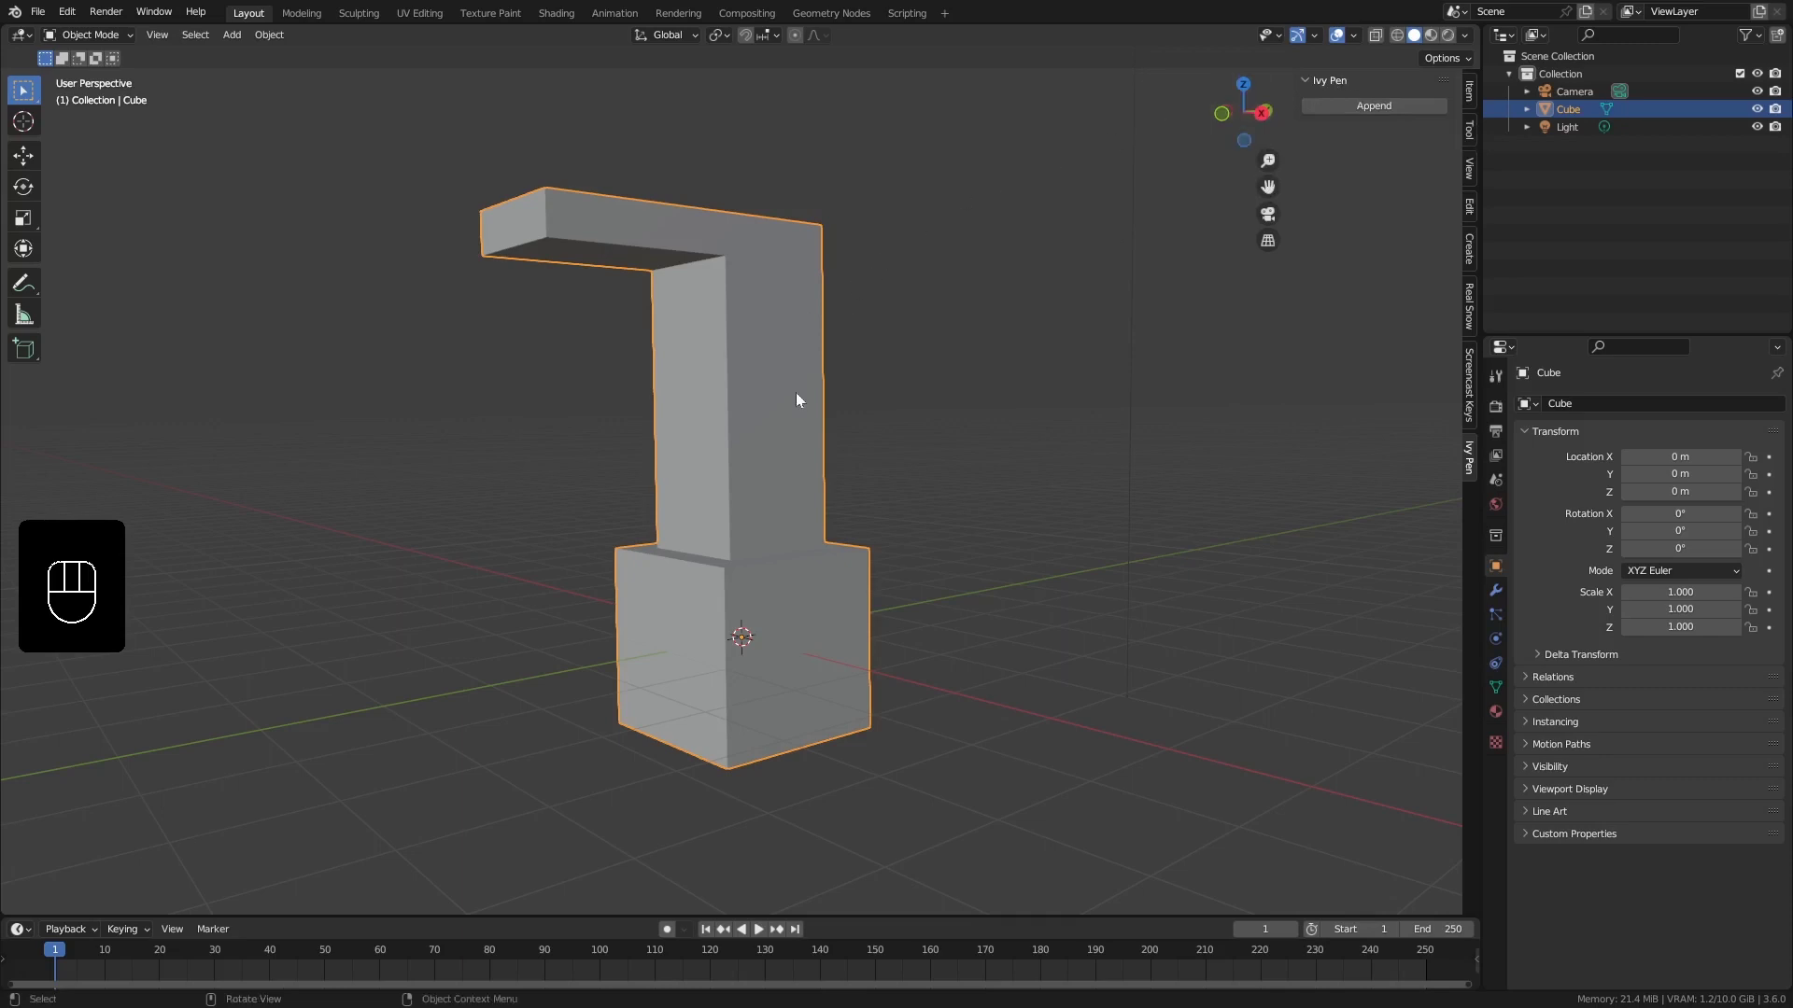
# Orbit the view to inspect the L-shaped mesh from several angles
pyautogui.moveTo(804, 382); pyautogui.dragTo(823, 395)
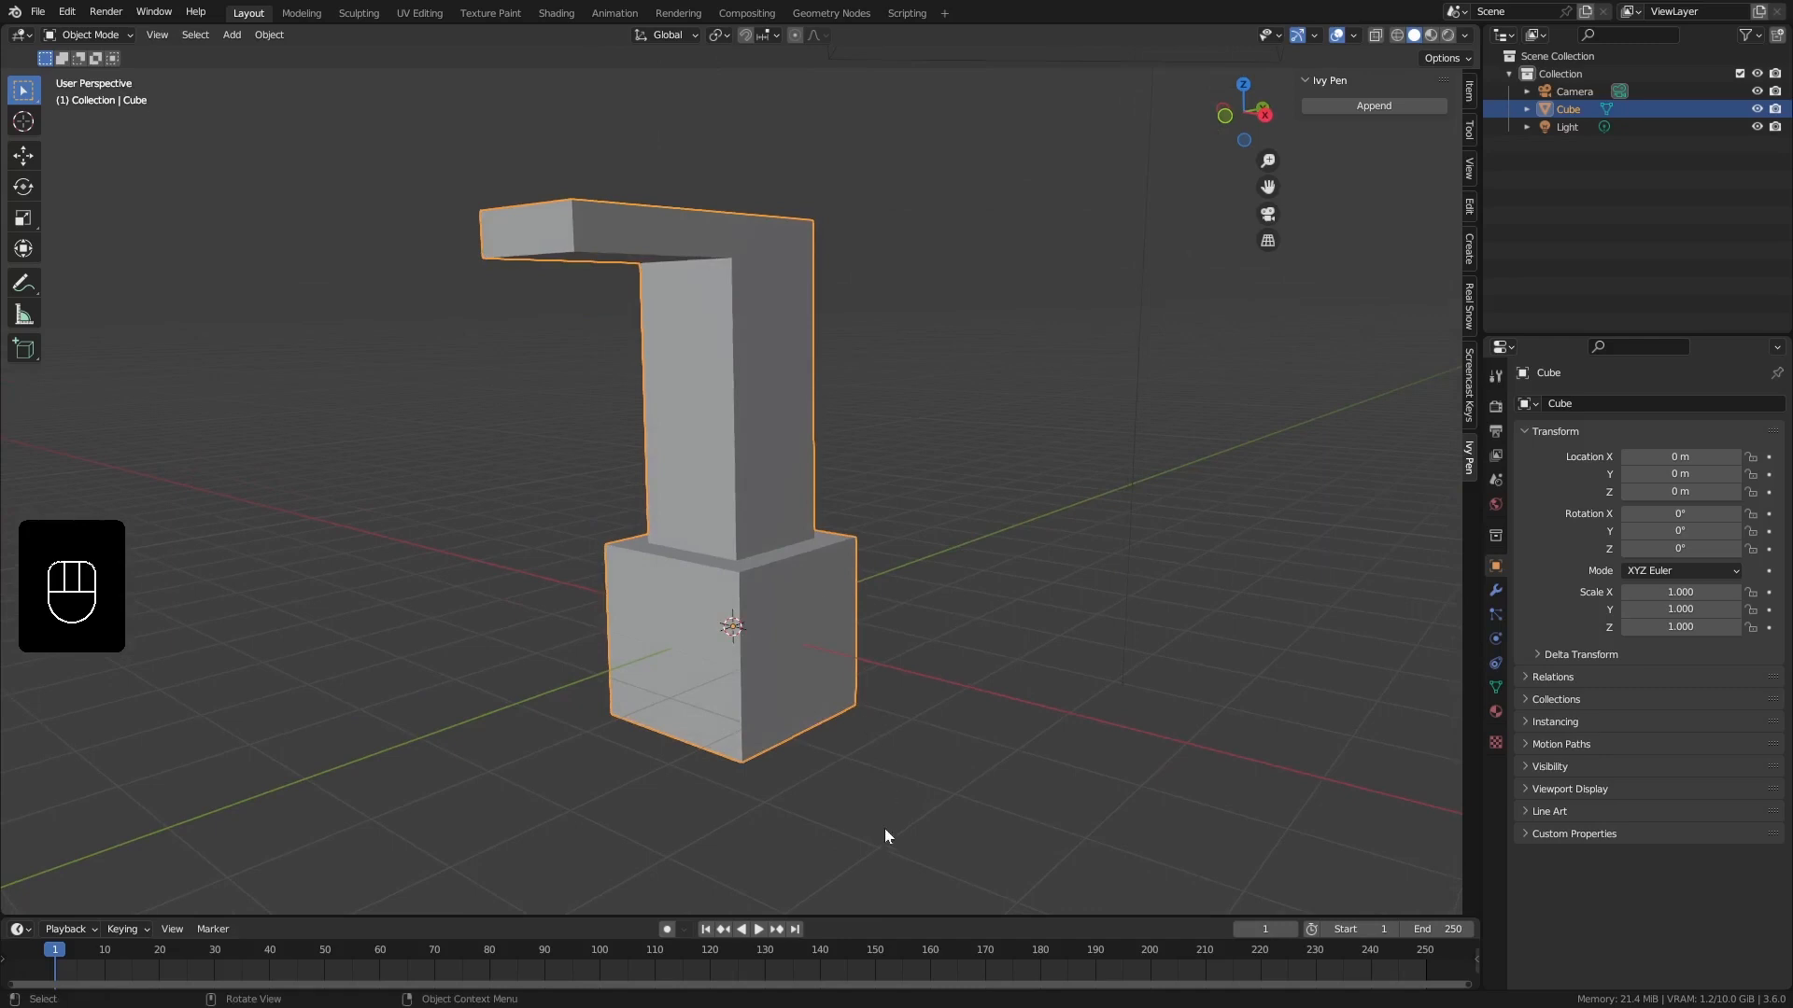
pyautogui.middleClick(777, 452)
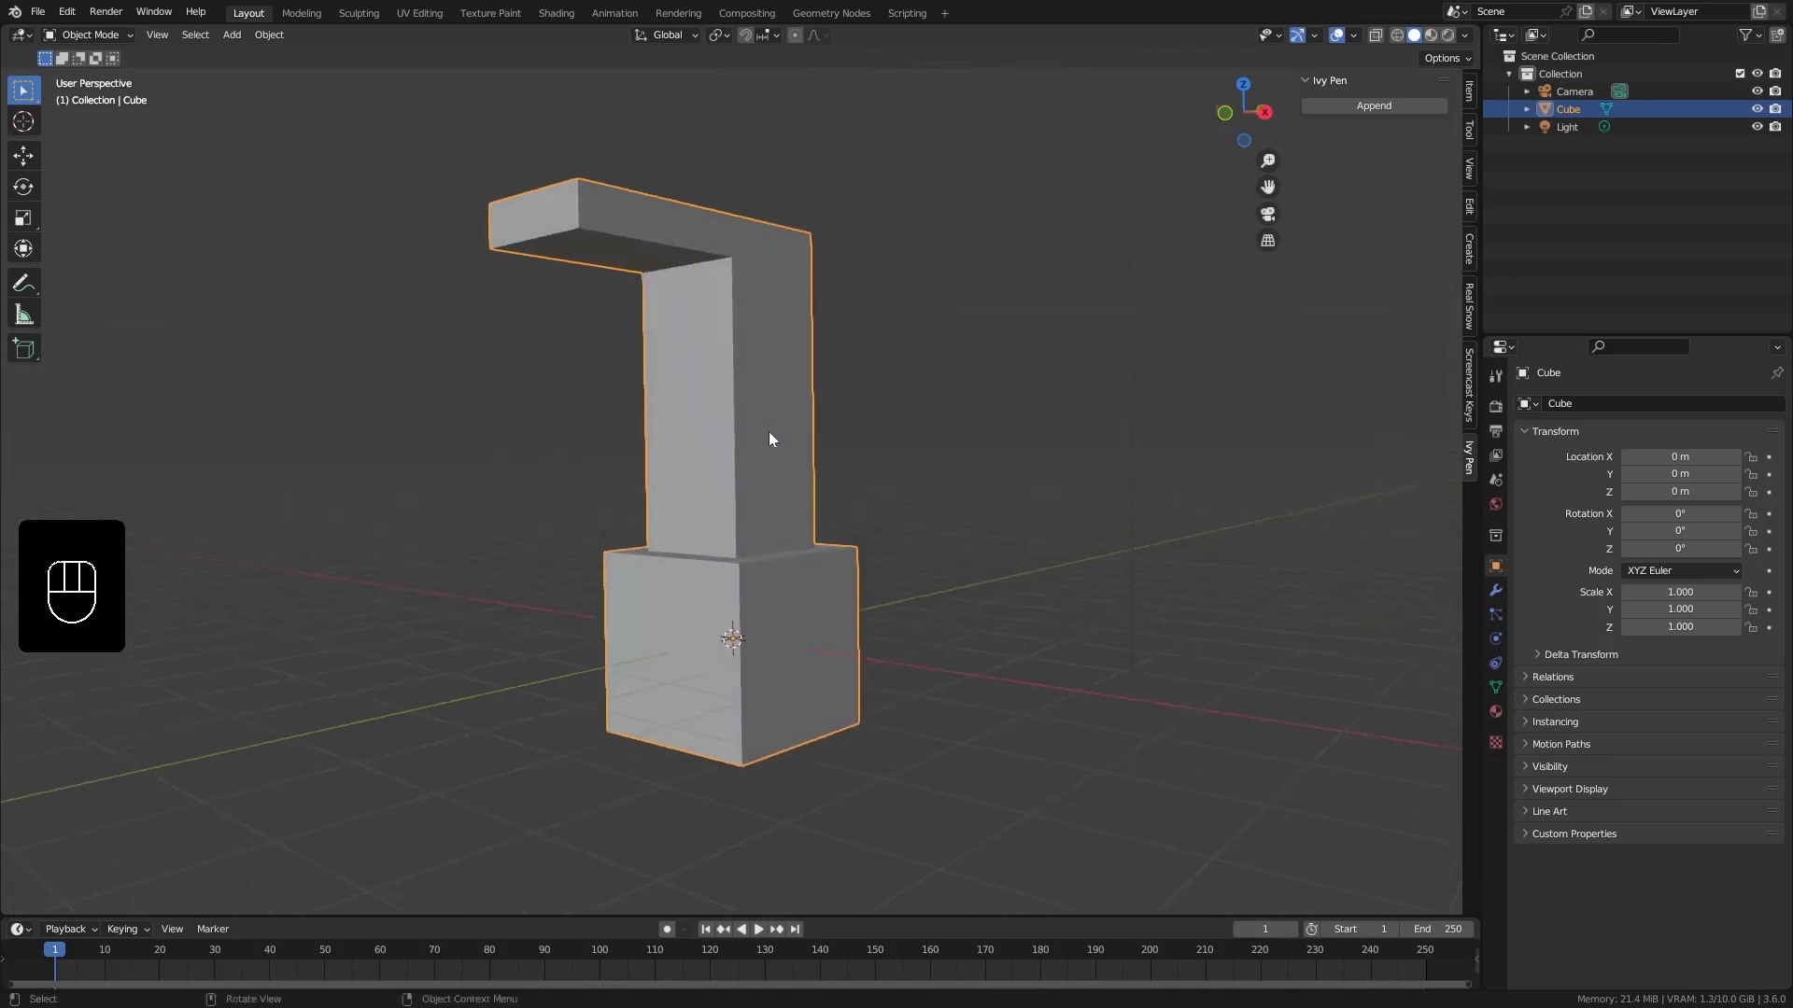
pyautogui.middleClick(815, 487)
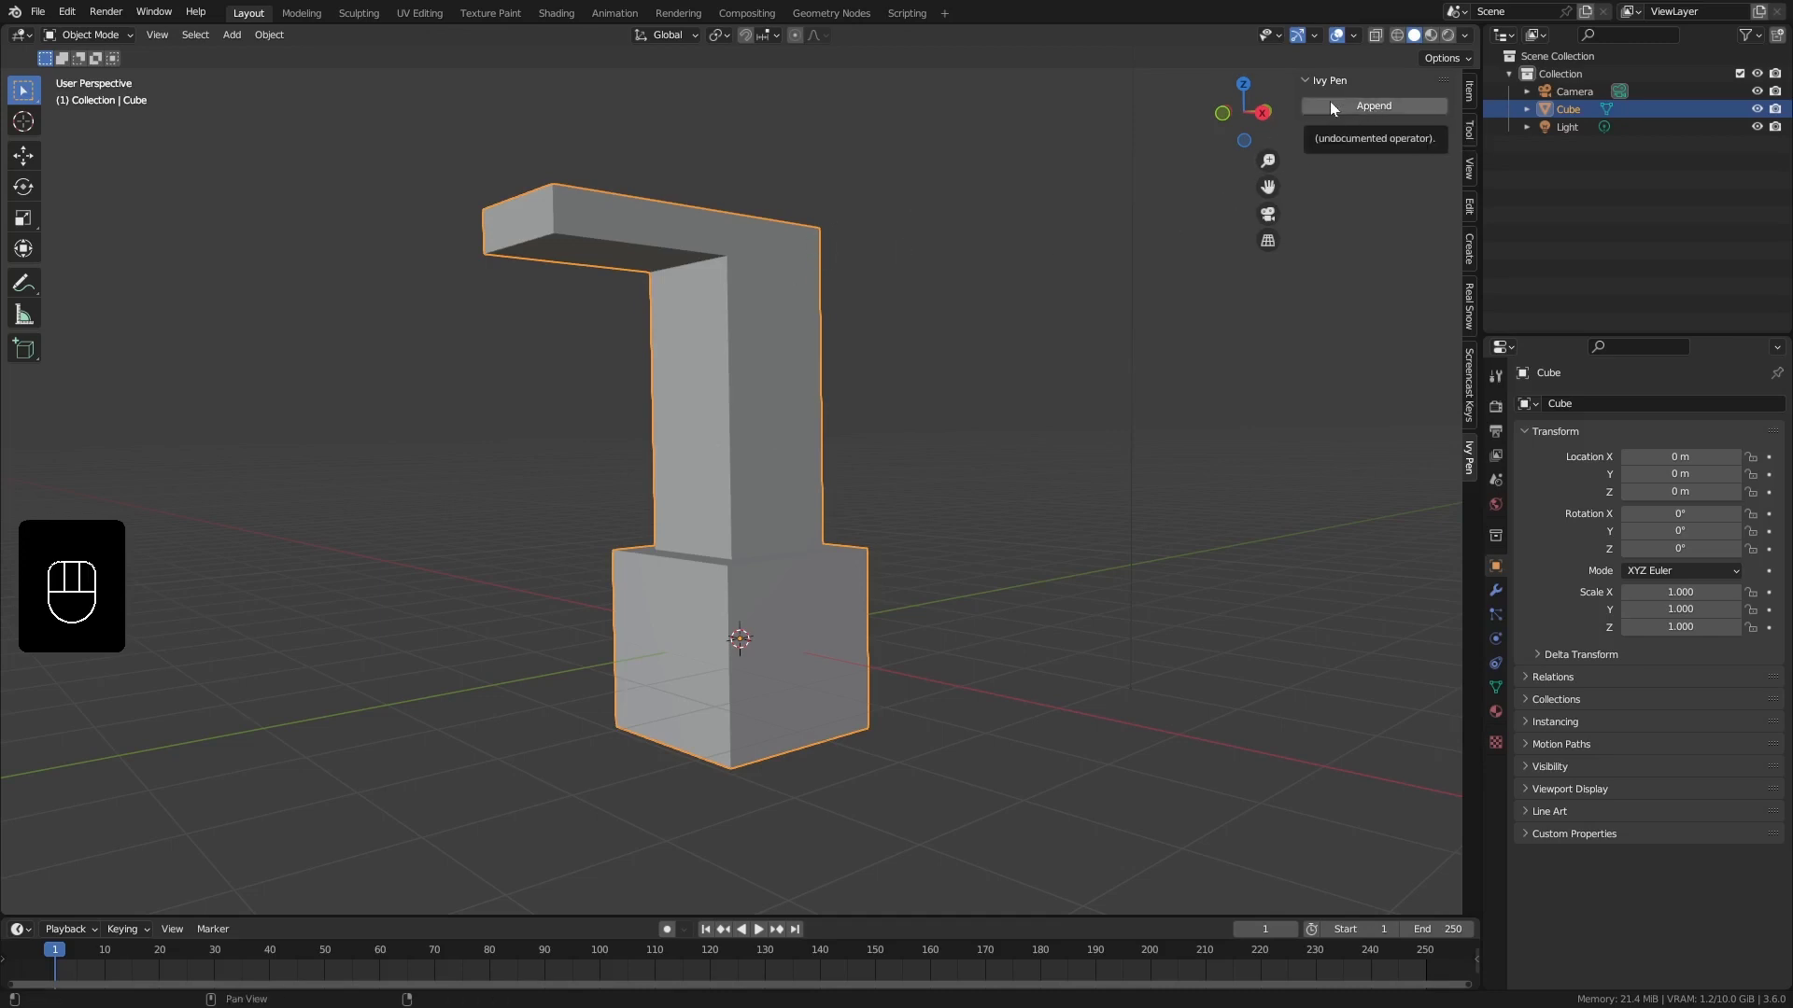
# Append the Ivy Leaf collection with its leaf meshes and curve, then inspect them
pyautogui.moveTo(1337, 107); pyautogui.dragTo(571, 415)
pyautogui.moveTo(571, 414); pyautogui.dragTo(667, 417)
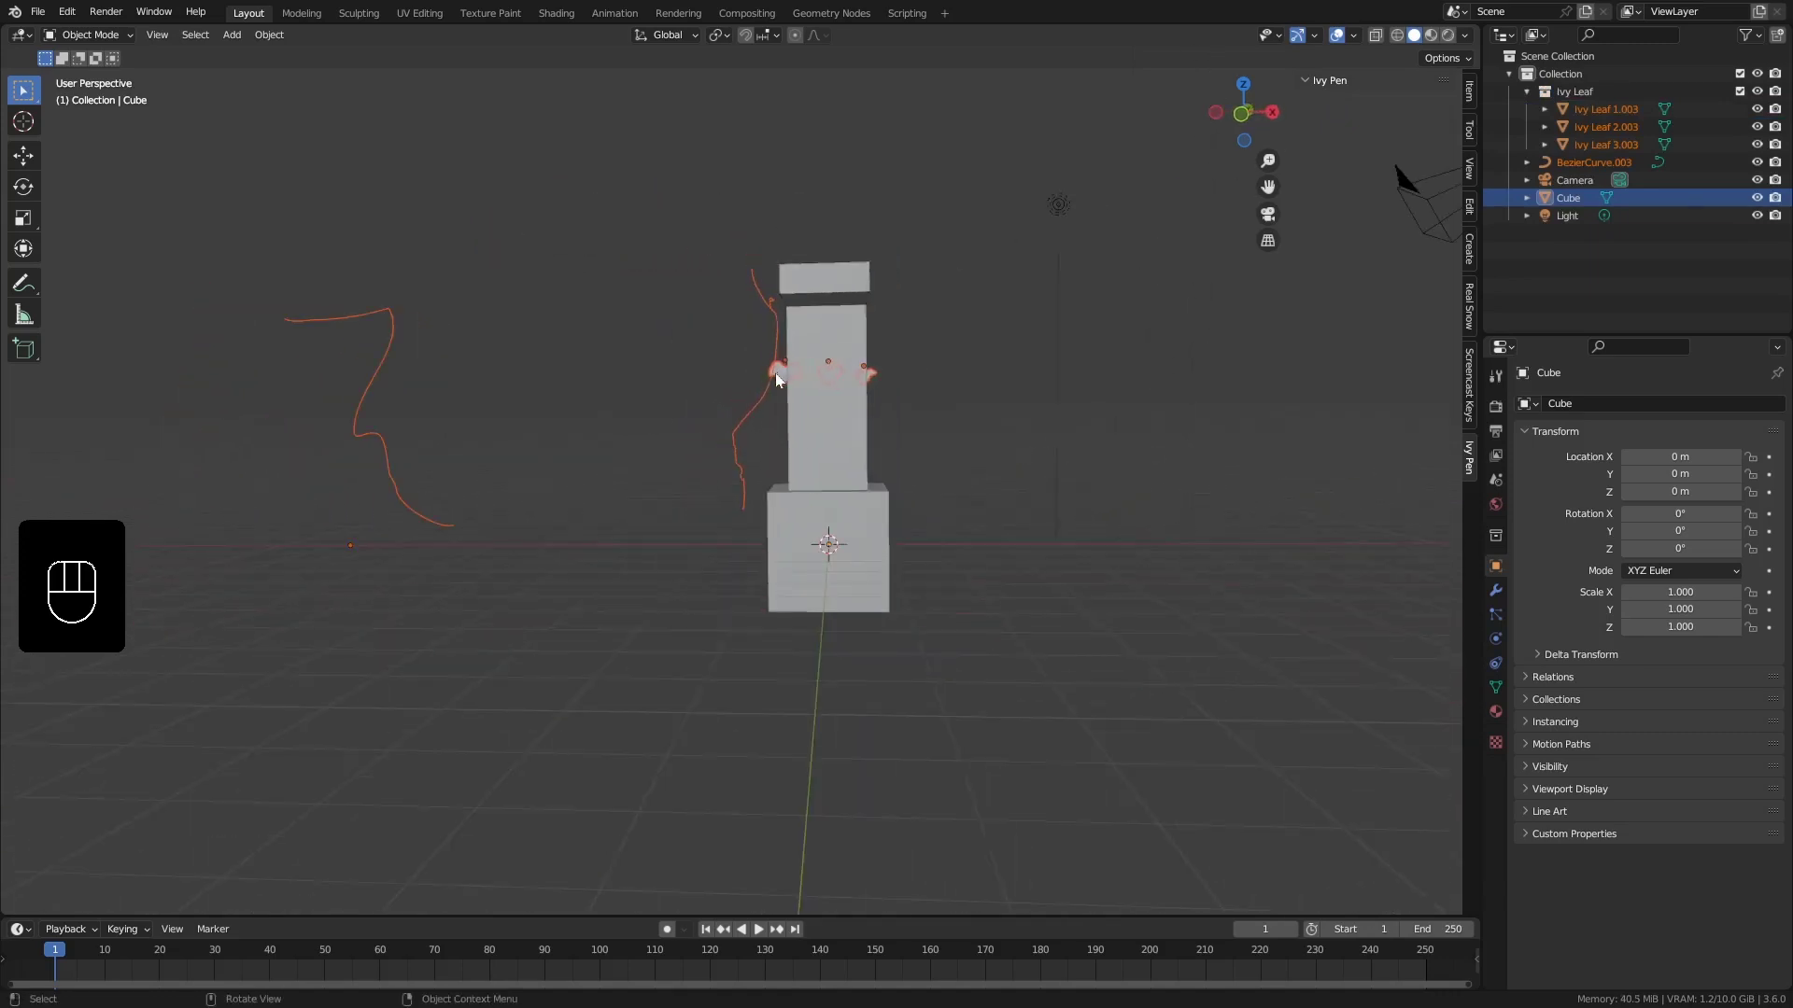
pyautogui.moveTo(756, 398); pyautogui.dragTo(704, 401)
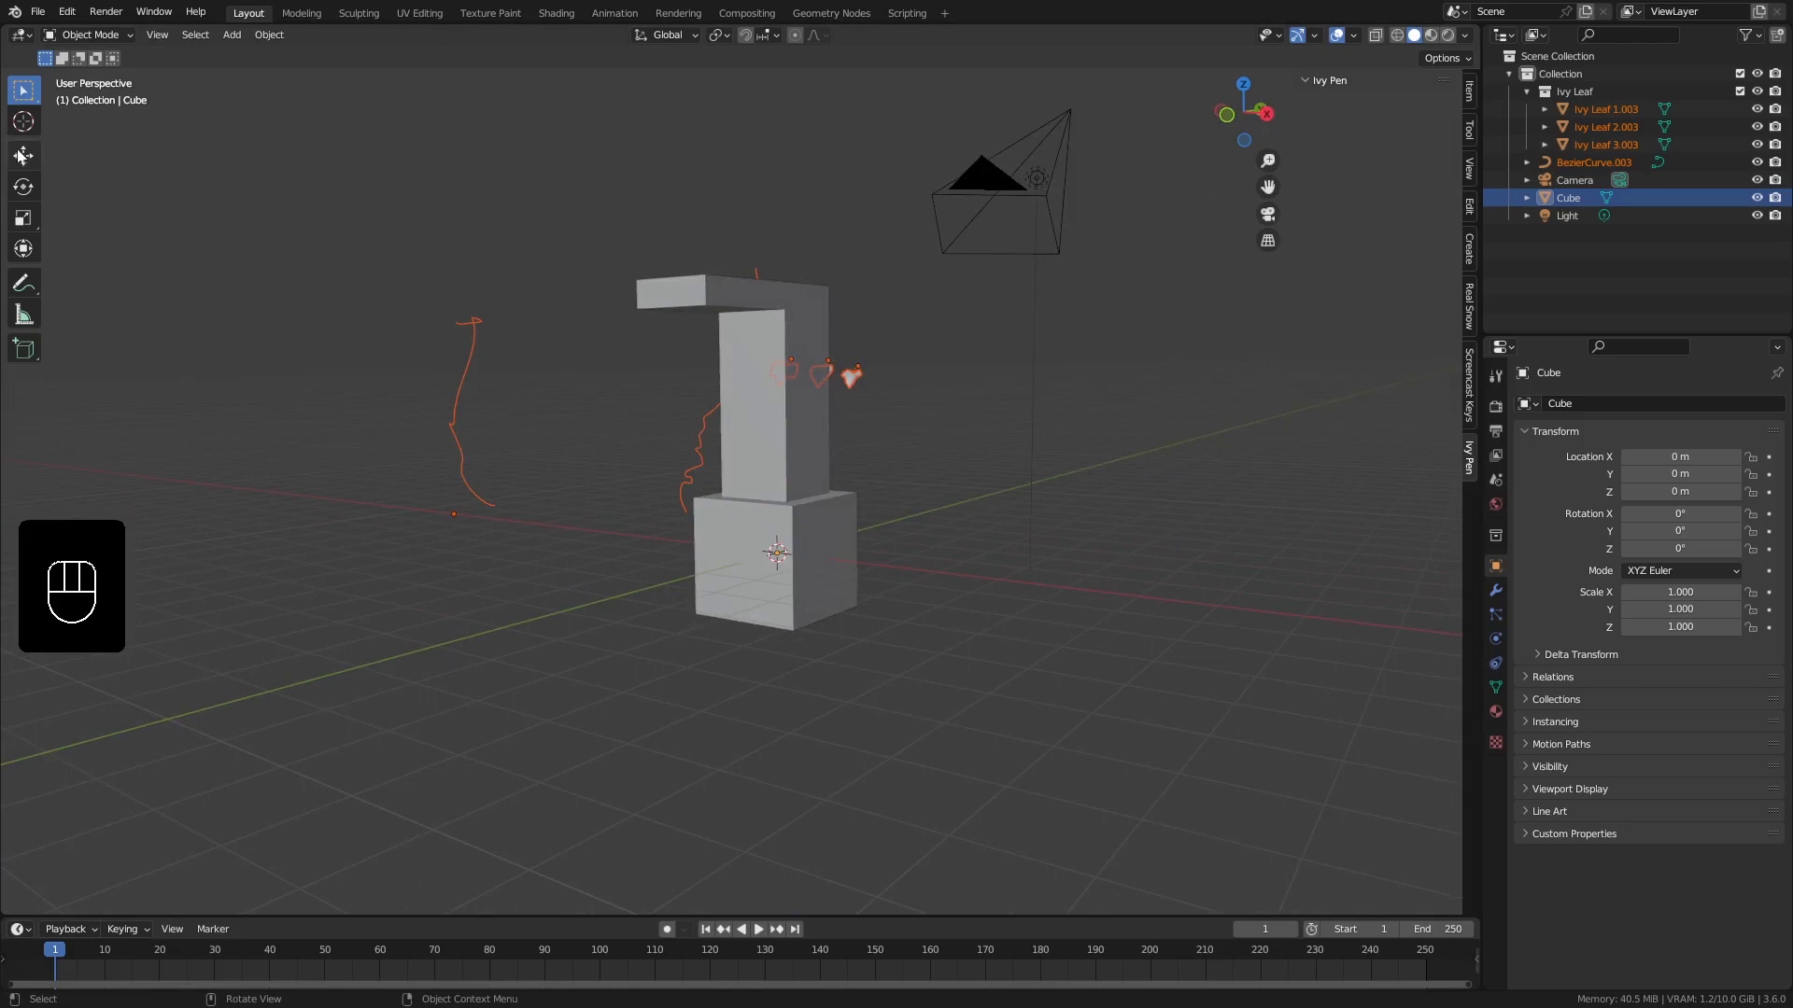
pyautogui.moveTo(547, 320); pyautogui.dragTo(555, 384)
# Move the appended leaves and curve away from the L-shaped mesh and reselect the mesh
pyautogui.click(773, 413)
pyautogui.moveTo(1109, 695); pyautogui.dragTo(1087, 648)
pyautogui.moveTo(1089, 636); pyautogui.dragTo(926, 585)
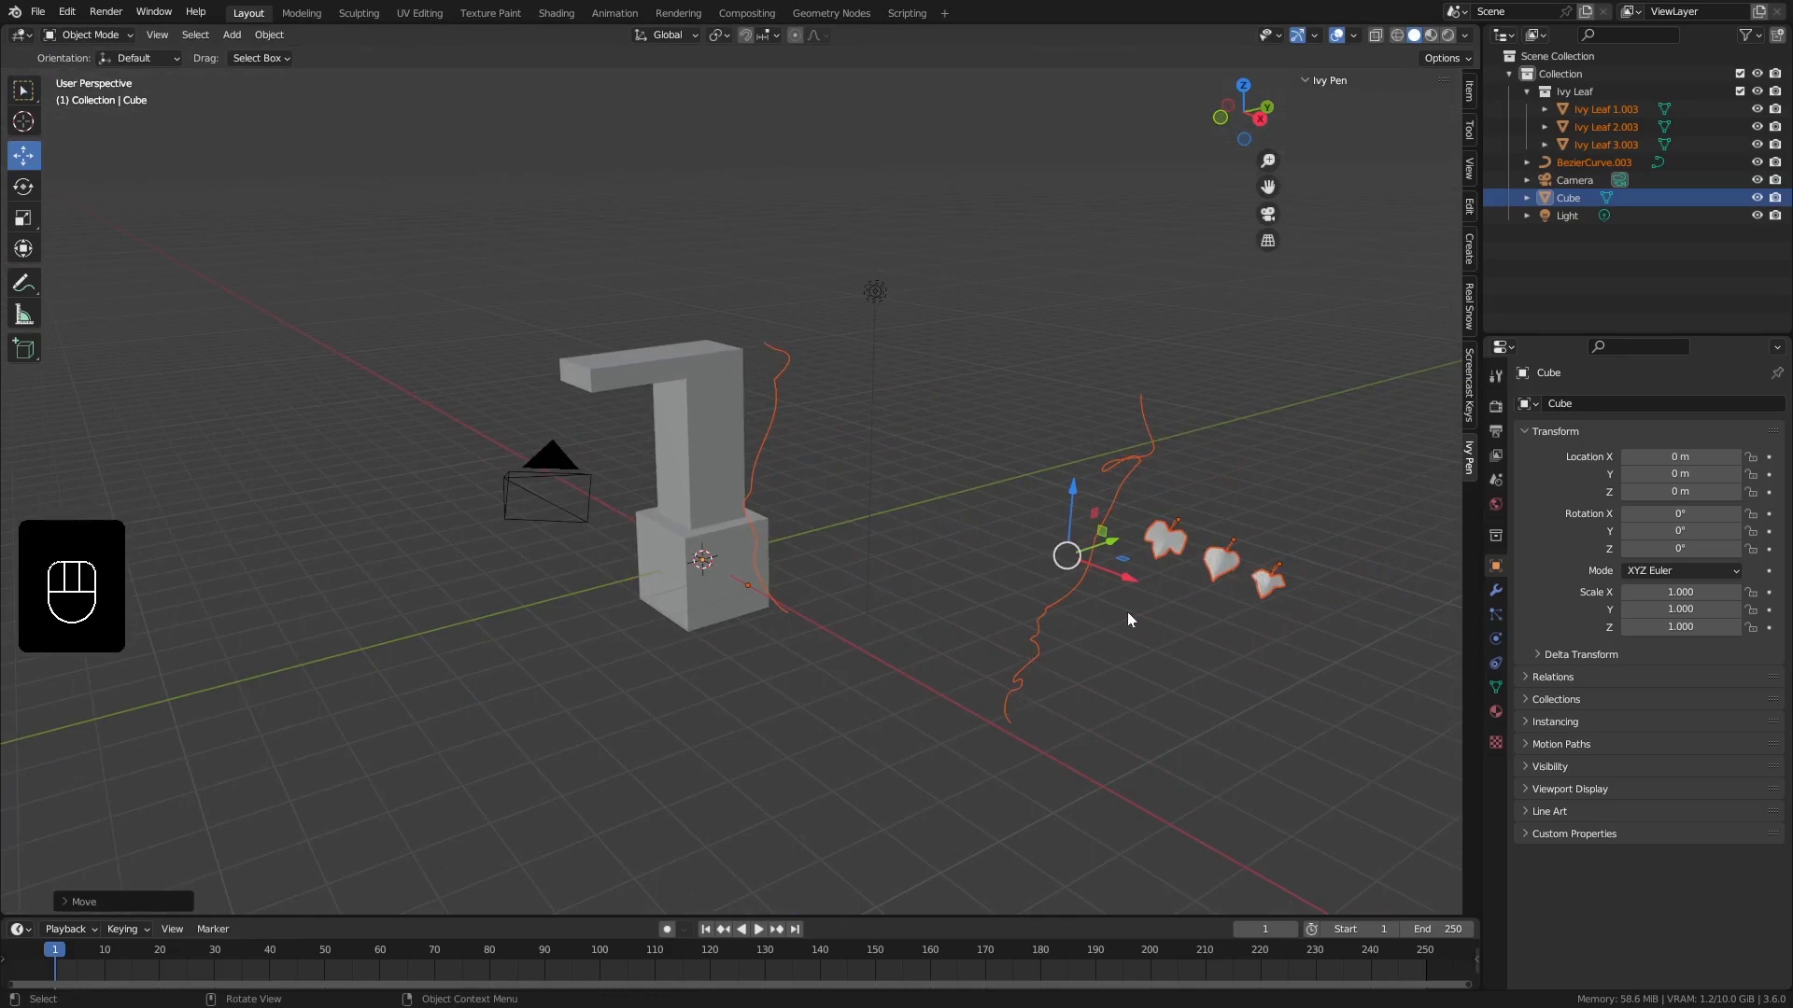
pyautogui.moveTo(1010, 590); pyautogui.dragTo(801, 616)
pyautogui.moveTo(821, 589); pyautogui.dragTo(1381, 355)
pyautogui.moveTo(562, 495); pyautogui.dragTo(679, 476)
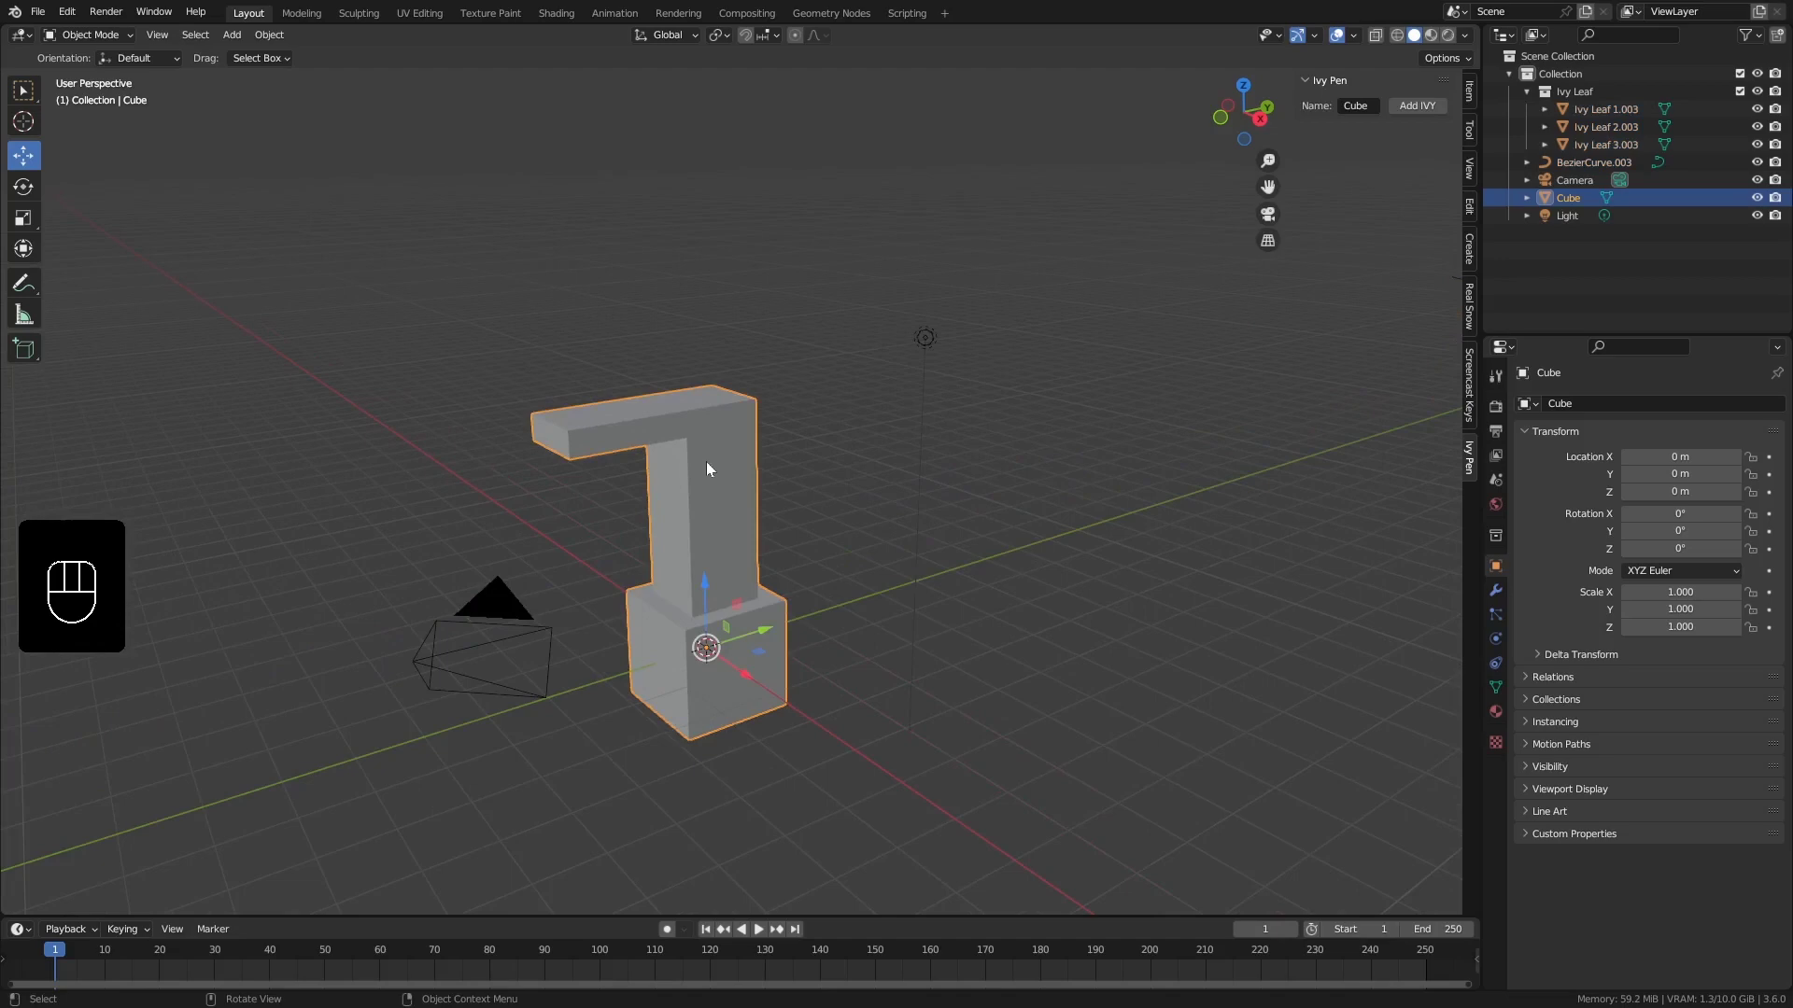
pyautogui.middleClick(724, 489)
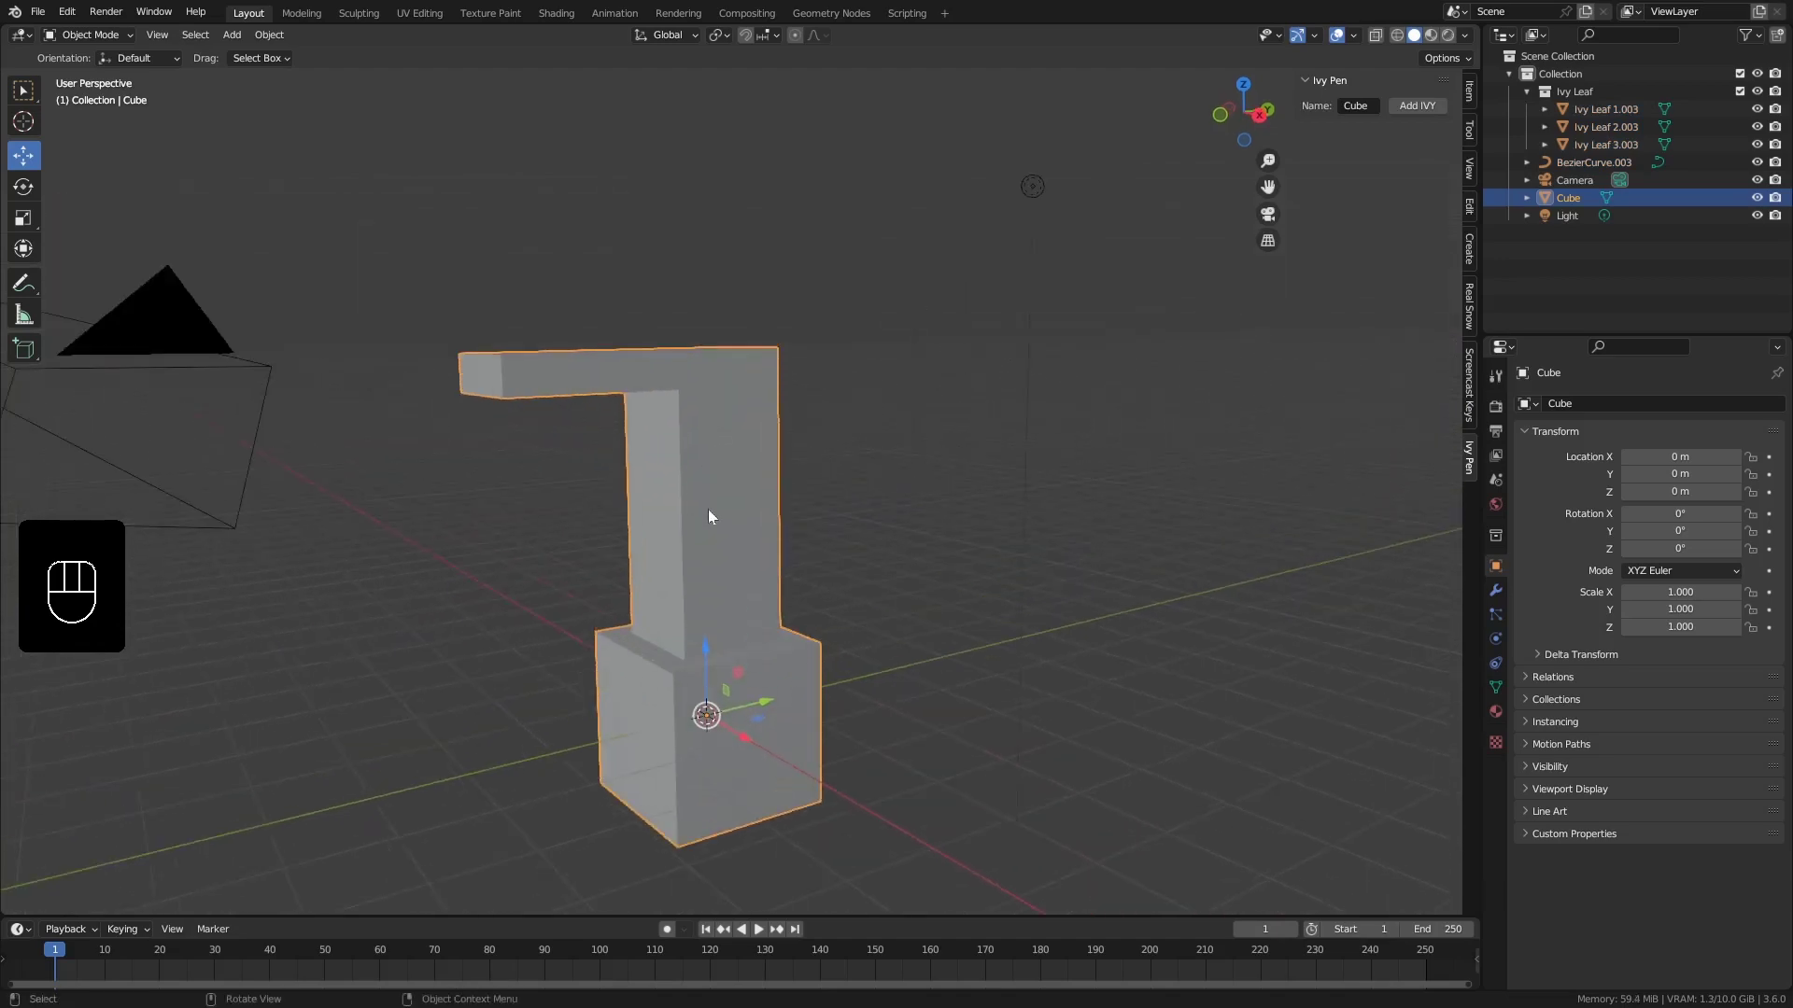
pyautogui.moveTo(720, 556); pyautogui.dragTo(733, 503)
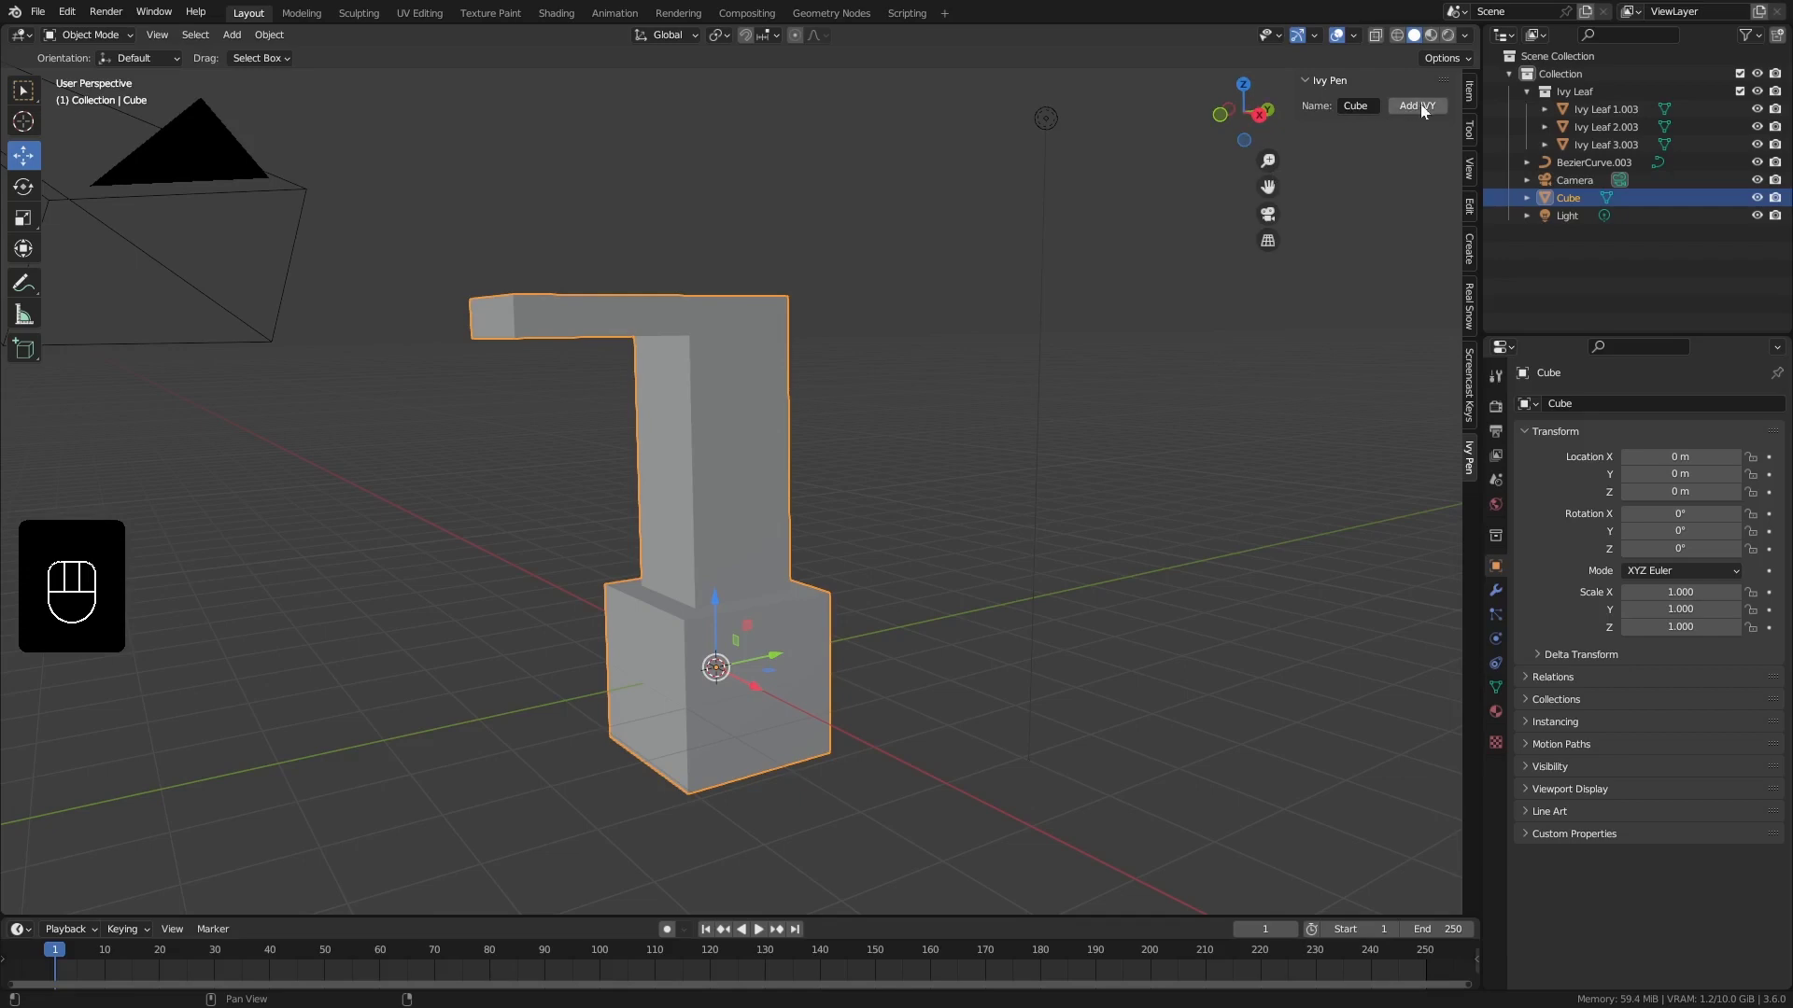
# Add a final ivy curve over the mesh and leave Edit Mode so leaf clusters sprout on the column and blocks
pyautogui.click(1427, 111)
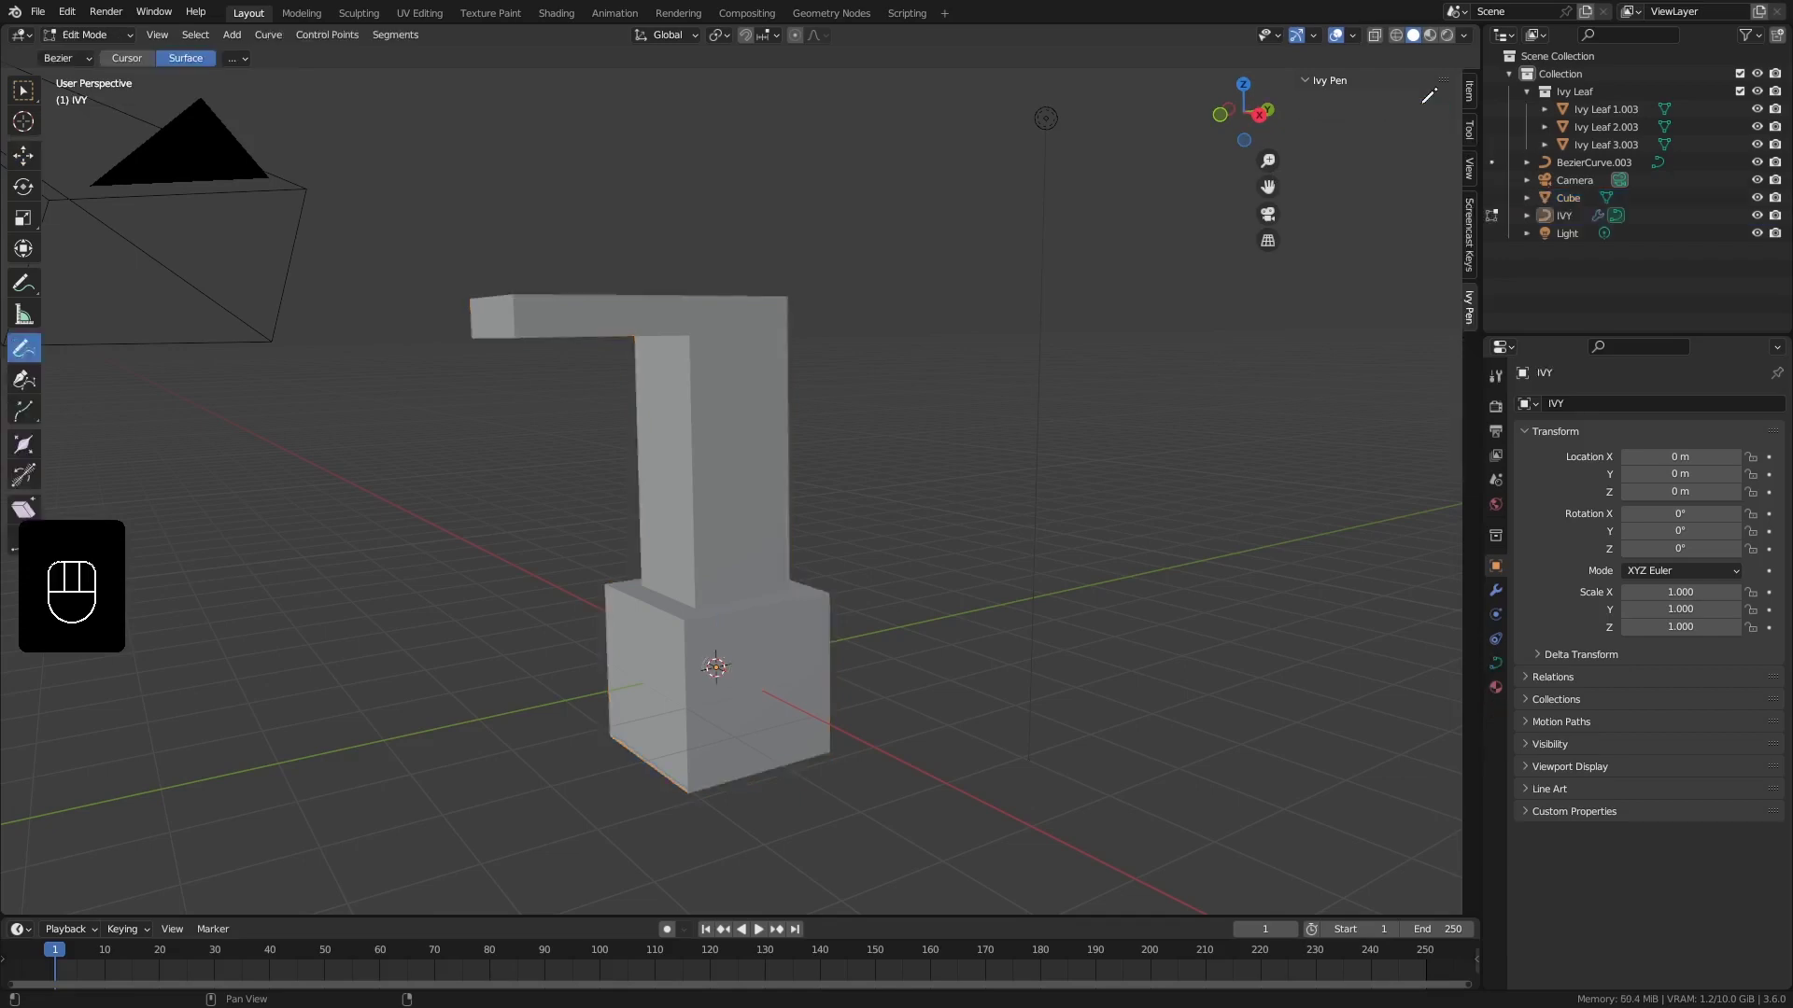
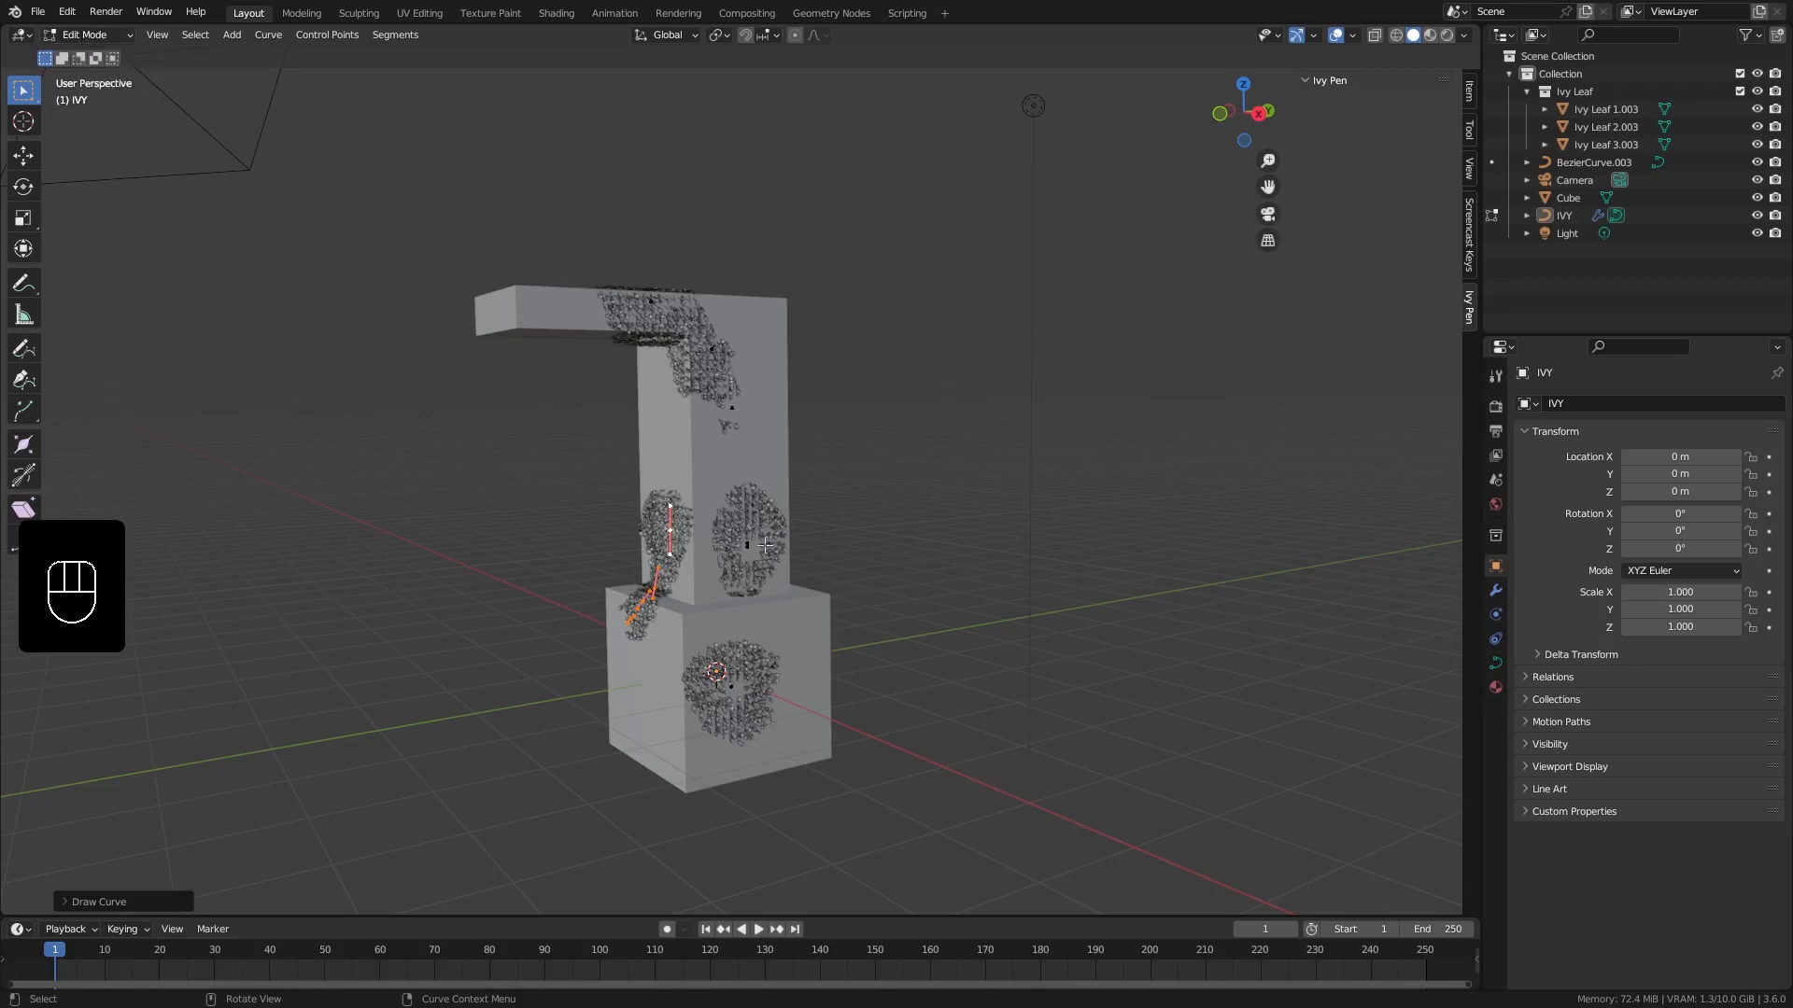
pyautogui.press('Tab')
pyautogui.middleClick(734, 644)
pyautogui.moveTo(756, 624); pyautogui.dragTo(767, 578)
pyautogui.moveTo(766, 605); pyautogui.dragTo(778, 541)
pyautogui.moveTo(795, 546); pyautogui.dragTo(760, 565)
pyautogui.moveTo(764, 552); pyautogui.dragTo(785, 491)
pyautogui.moveTo(776, 557); pyautogui.dragTo(806, 556)
pyautogui.moveTo(799, 579); pyautogui.dragTo(787, 625)
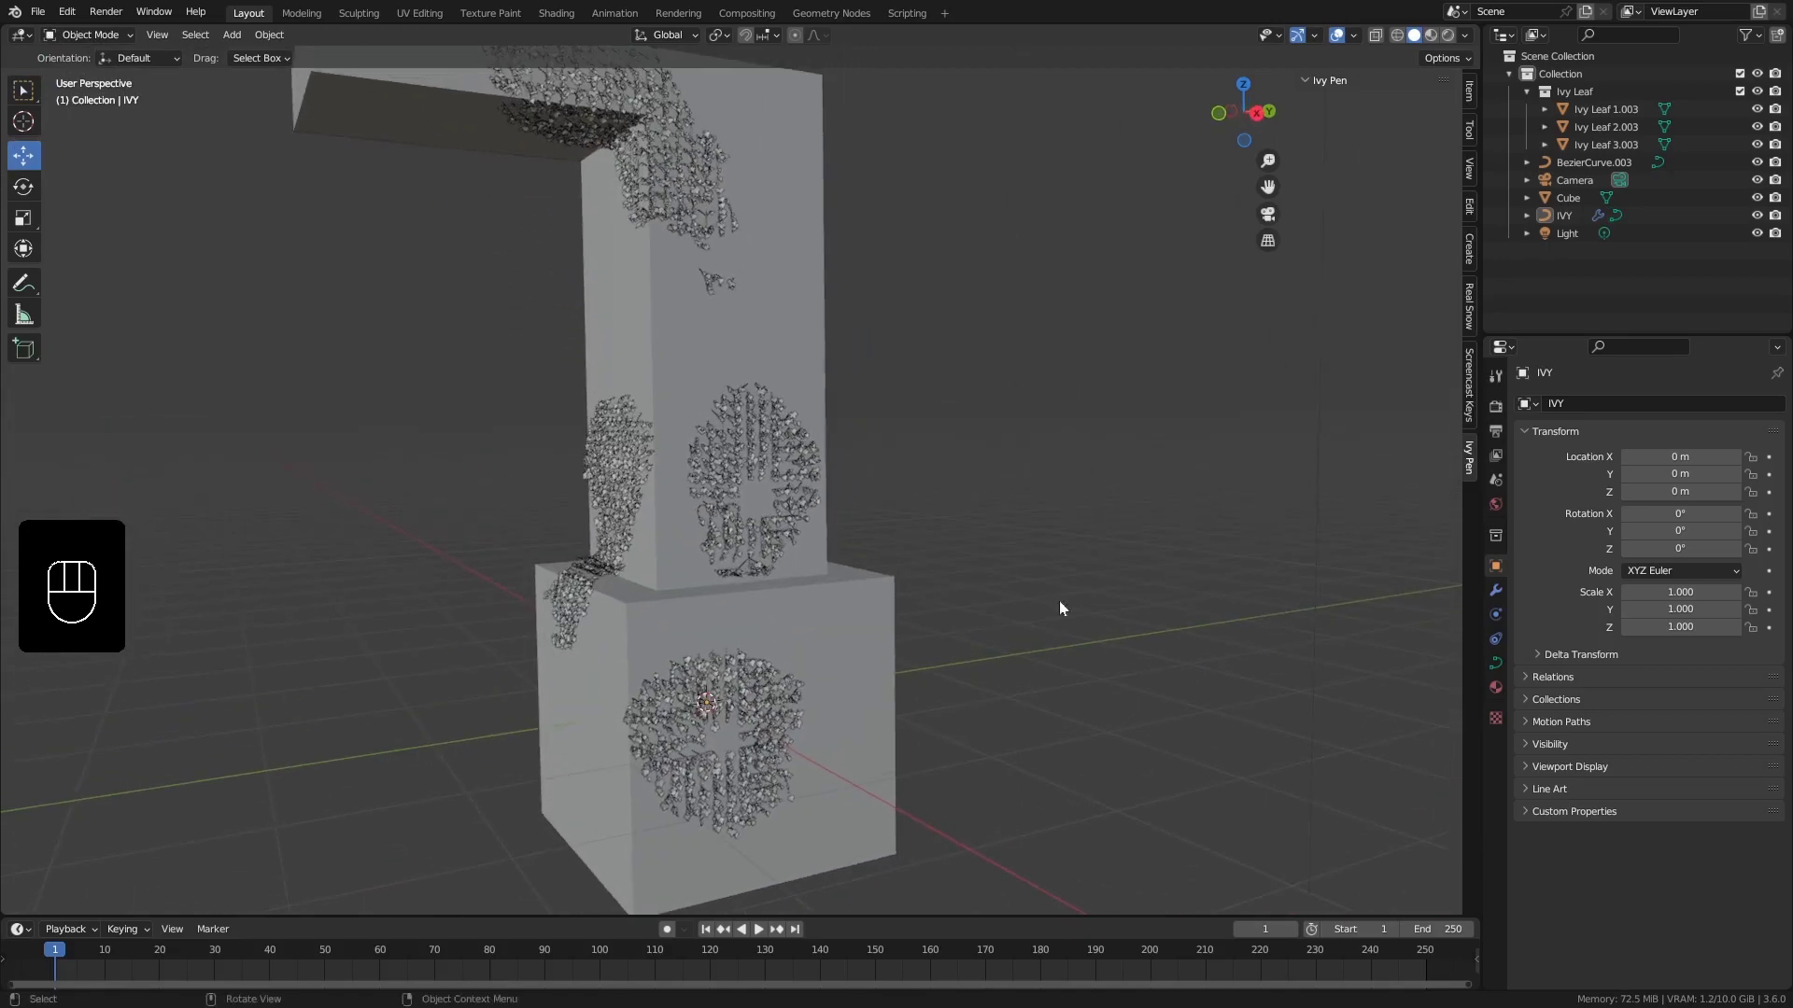
# Select the IVY object and set its IVYGEN modifier to Density branches 1 m and Max size leaf 6.790
pyautogui.click(770, 414)
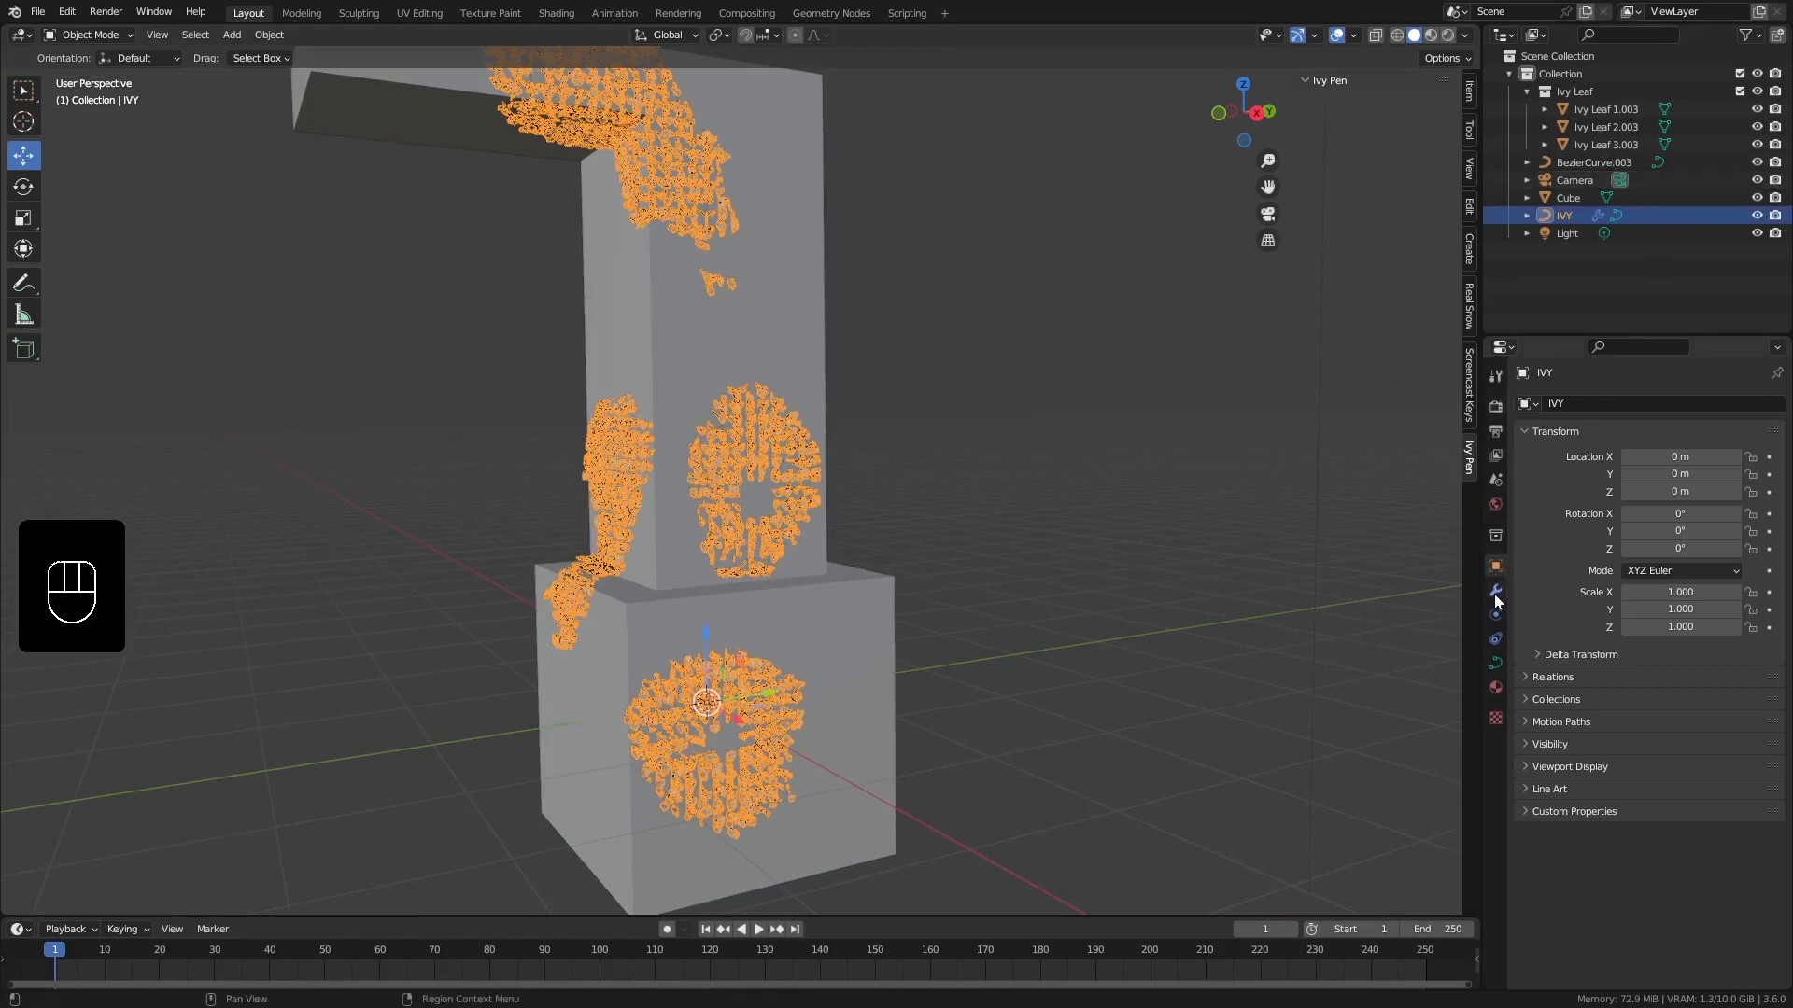
pyautogui.click(1499, 593)
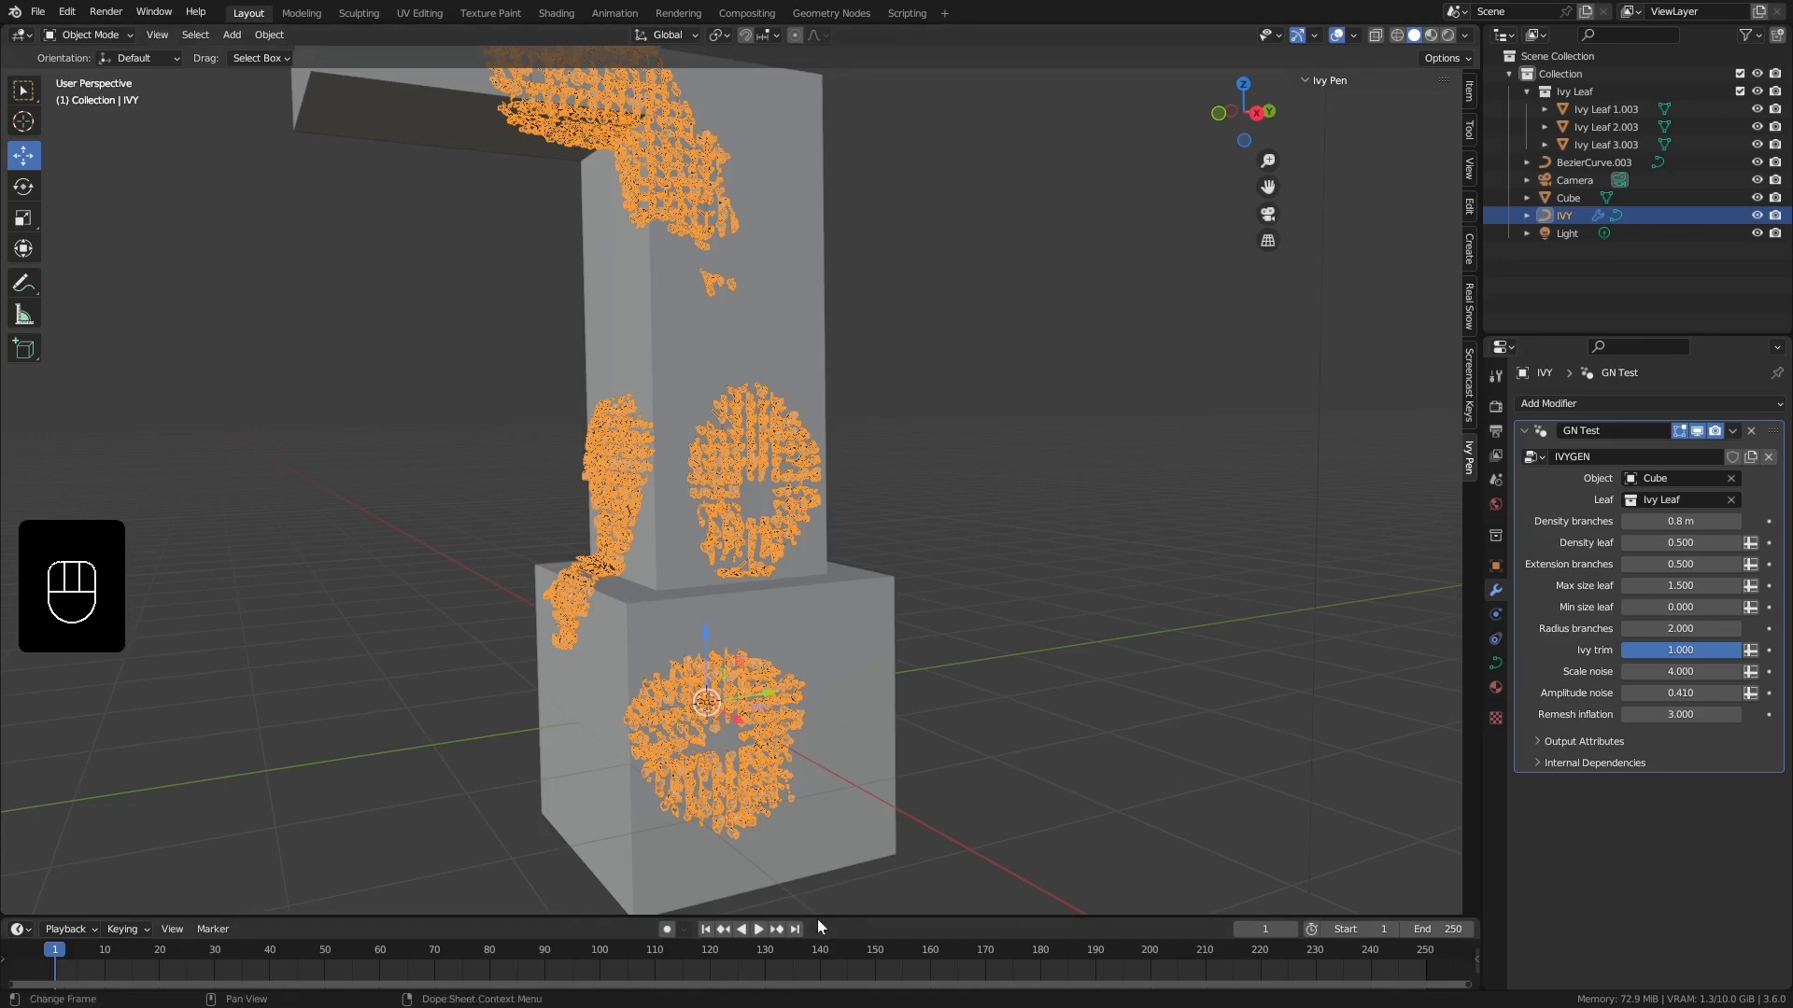
pyautogui.middleClick(742, 542)
pyautogui.middleClick(756, 513)
pyautogui.moveTo(781, 562); pyautogui.dragTo(793, 563)
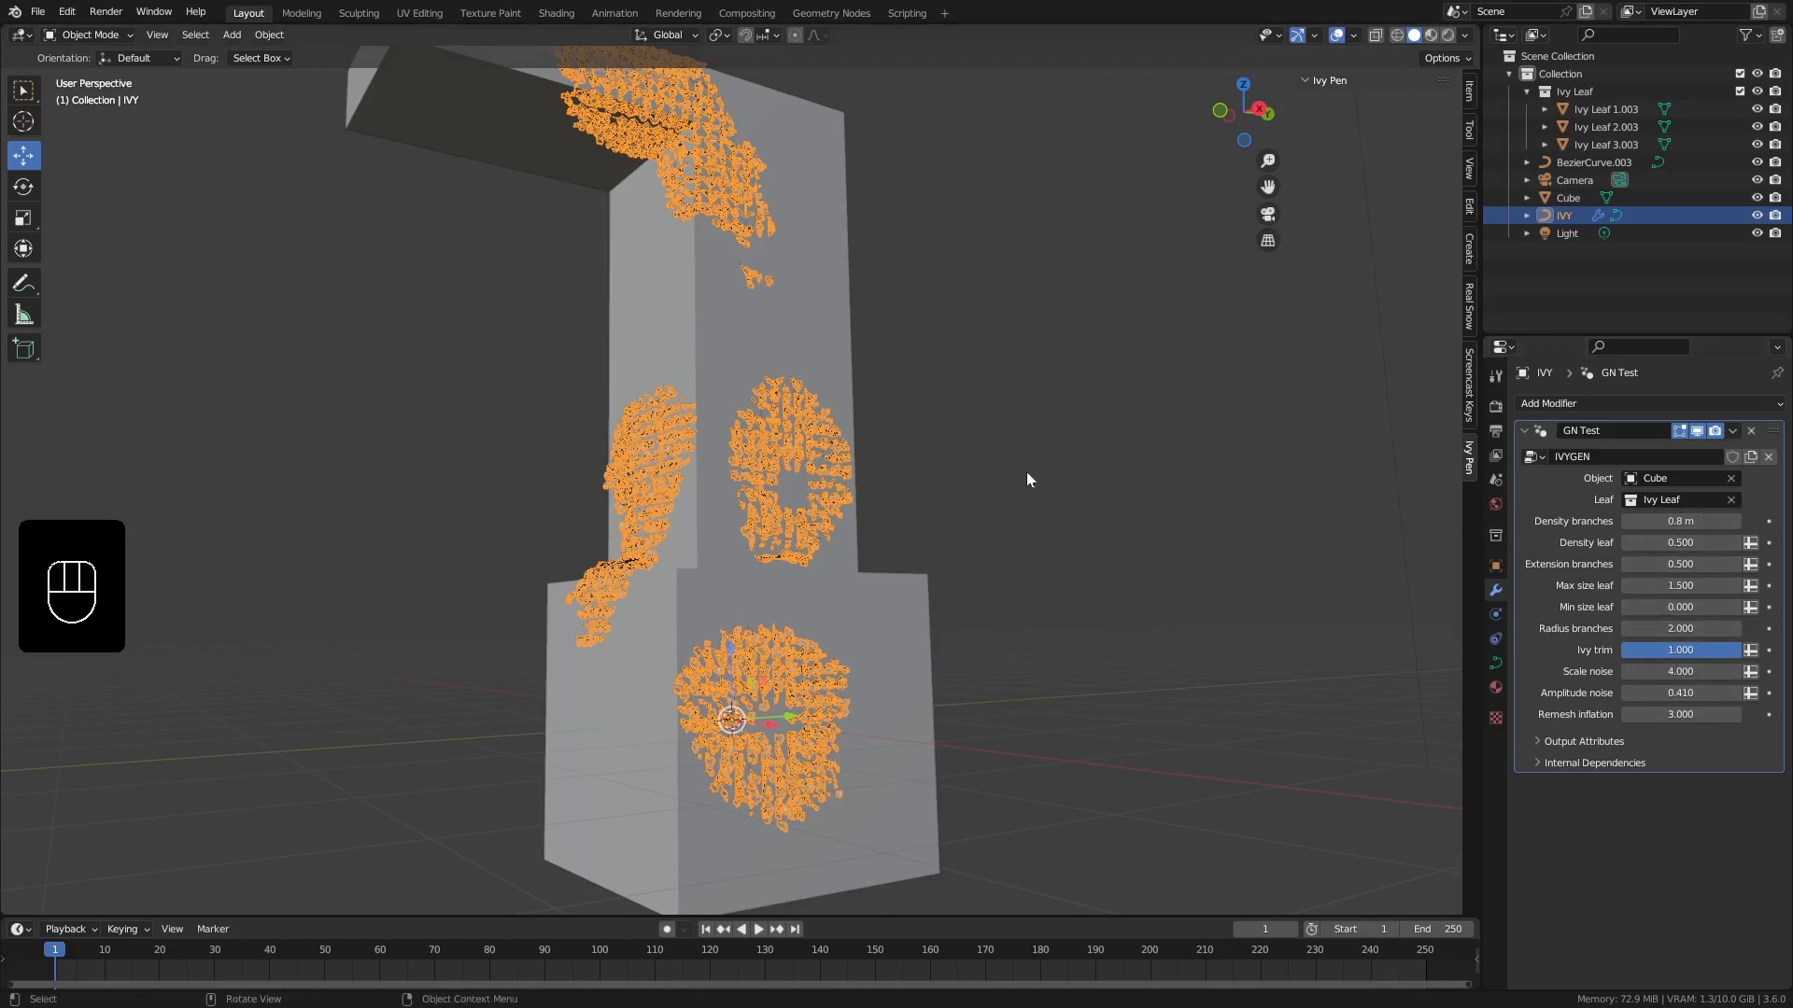
pyautogui.middleClick(861, 449)
pyautogui.moveTo(859, 408); pyautogui.dragTo(889, 423)
pyautogui.middleClick(881, 421)
pyautogui.middleClick(913, 557)
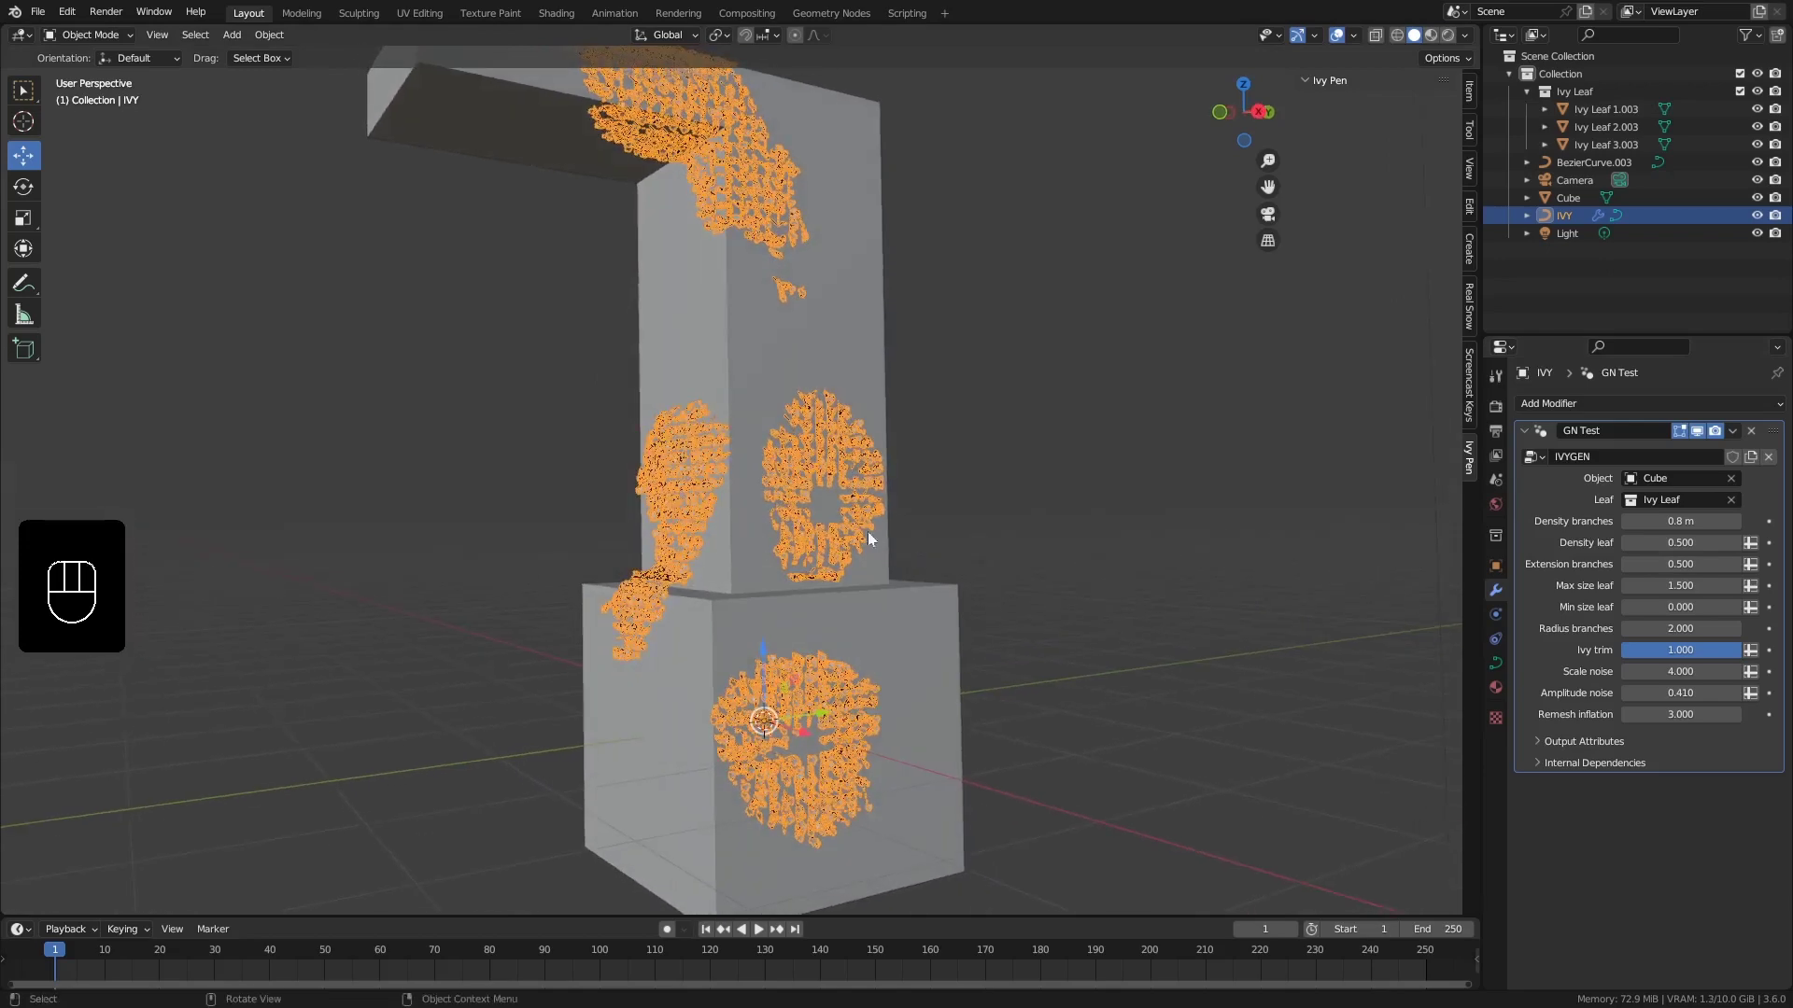
pyautogui.middleClick(855, 544)
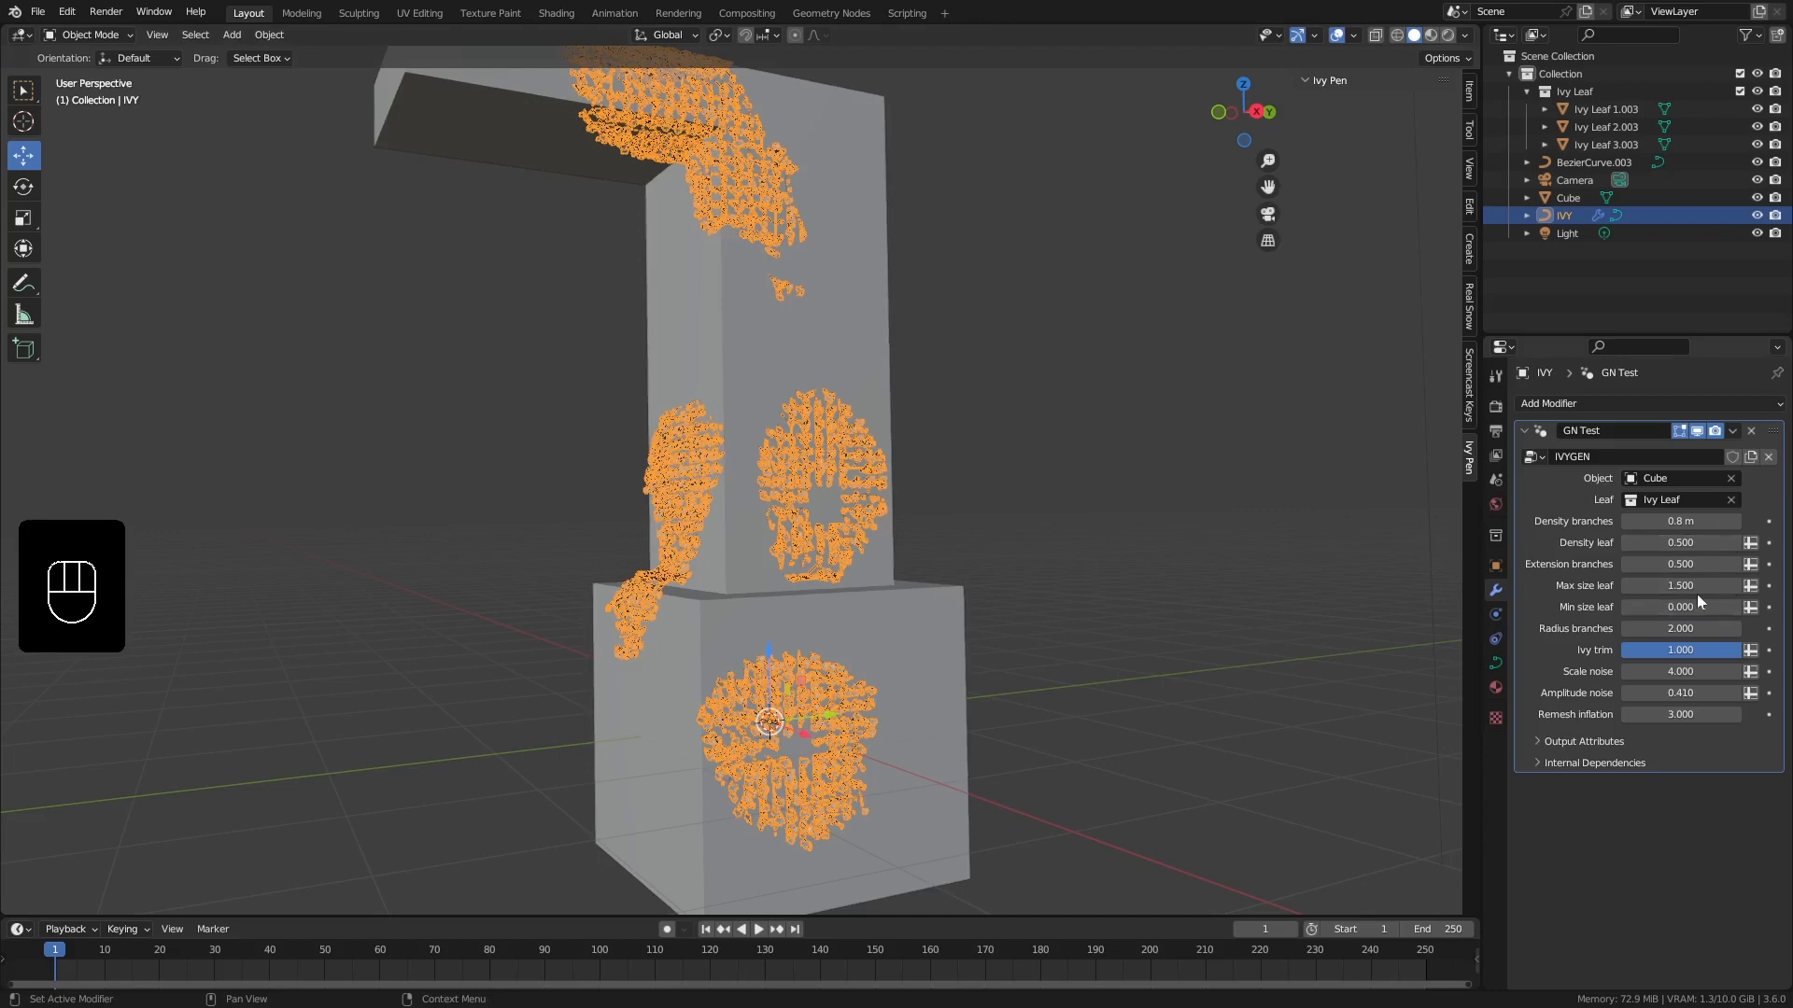
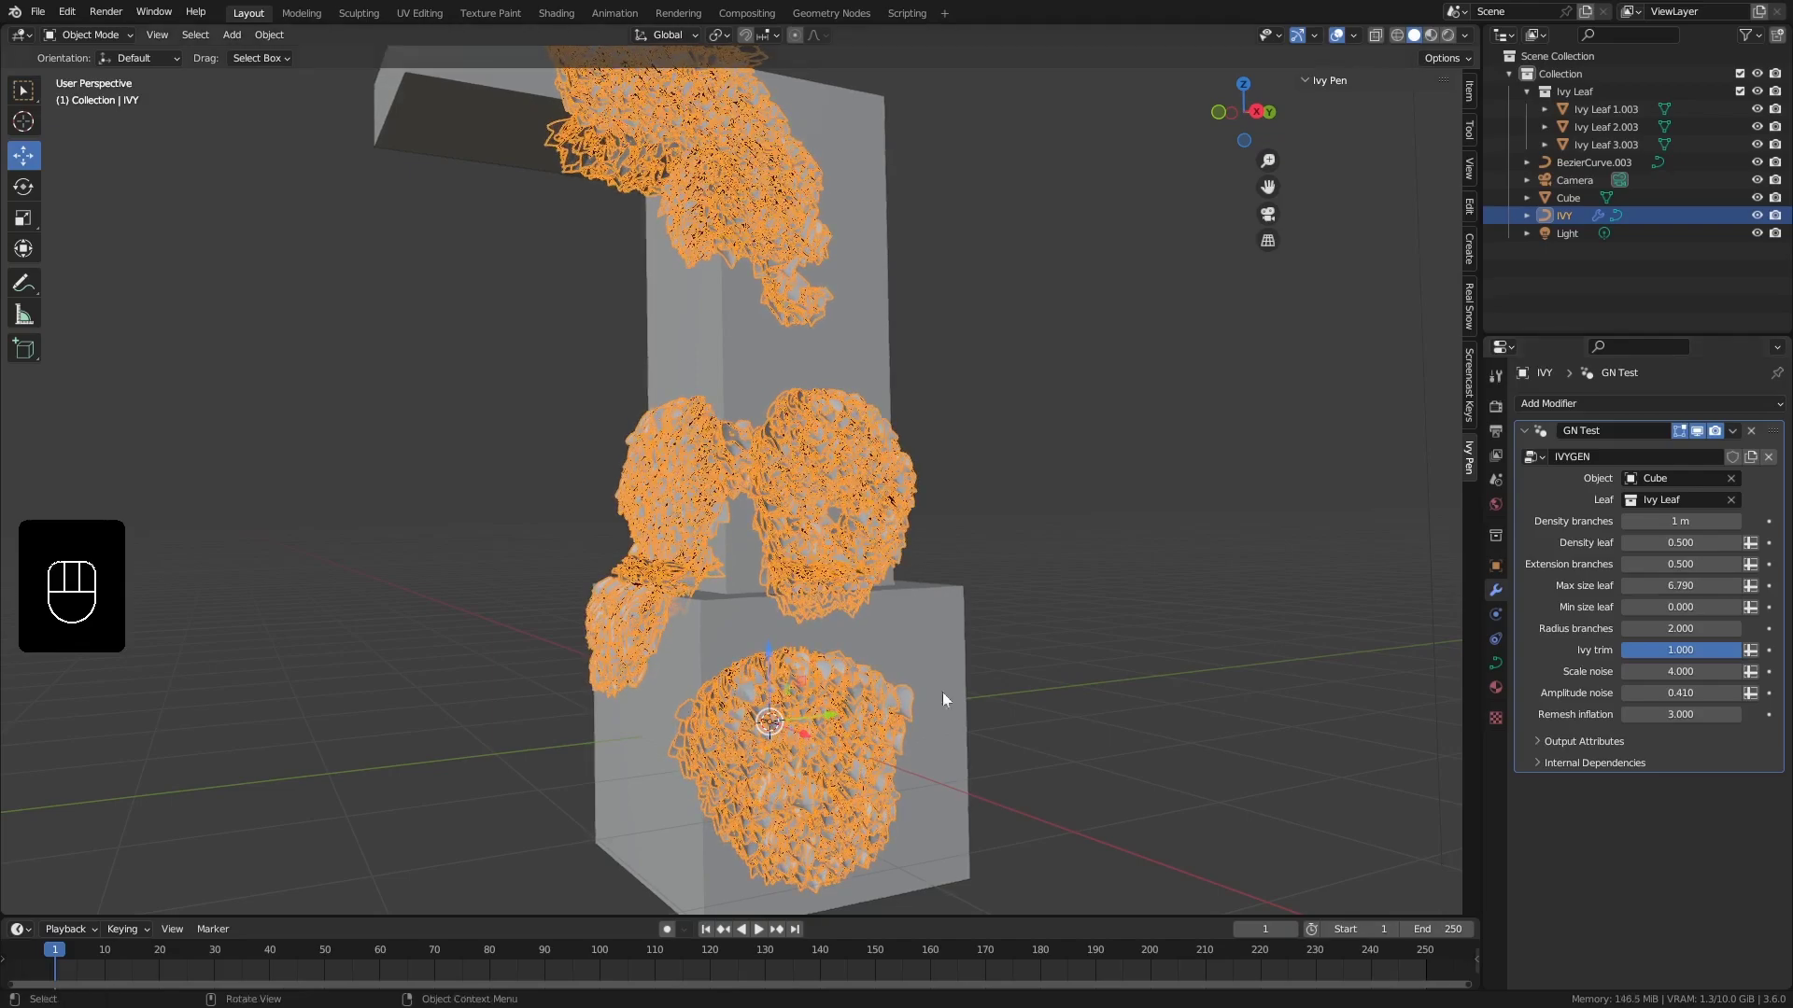
# Set Extension branches 1.0, Max size leaf 11.38, Density branches 0.5 m and Scale noise 10, checking the ivy band all round
pyautogui.moveTo(854, 673); pyautogui.dragTo(866, 677)
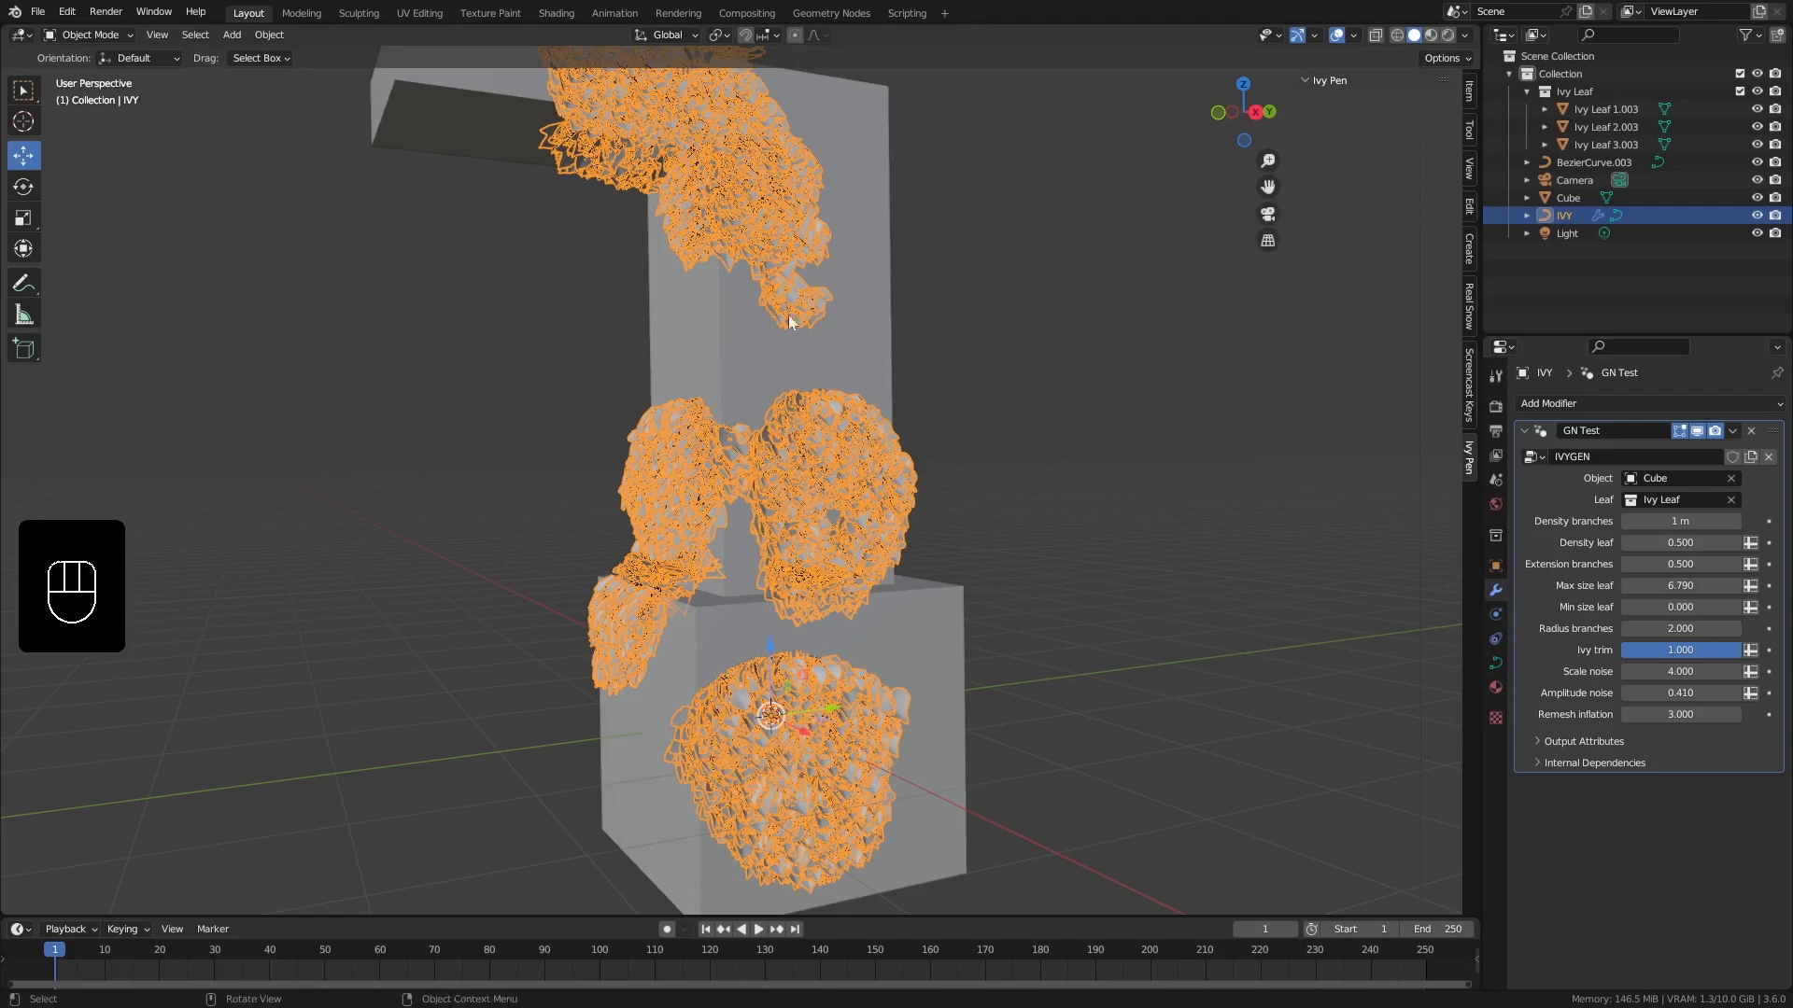
pyautogui.middleClick(801, 352)
pyautogui.middleClick(805, 388)
pyautogui.moveTo(807, 420); pyautogui.dragTo(751, 425)
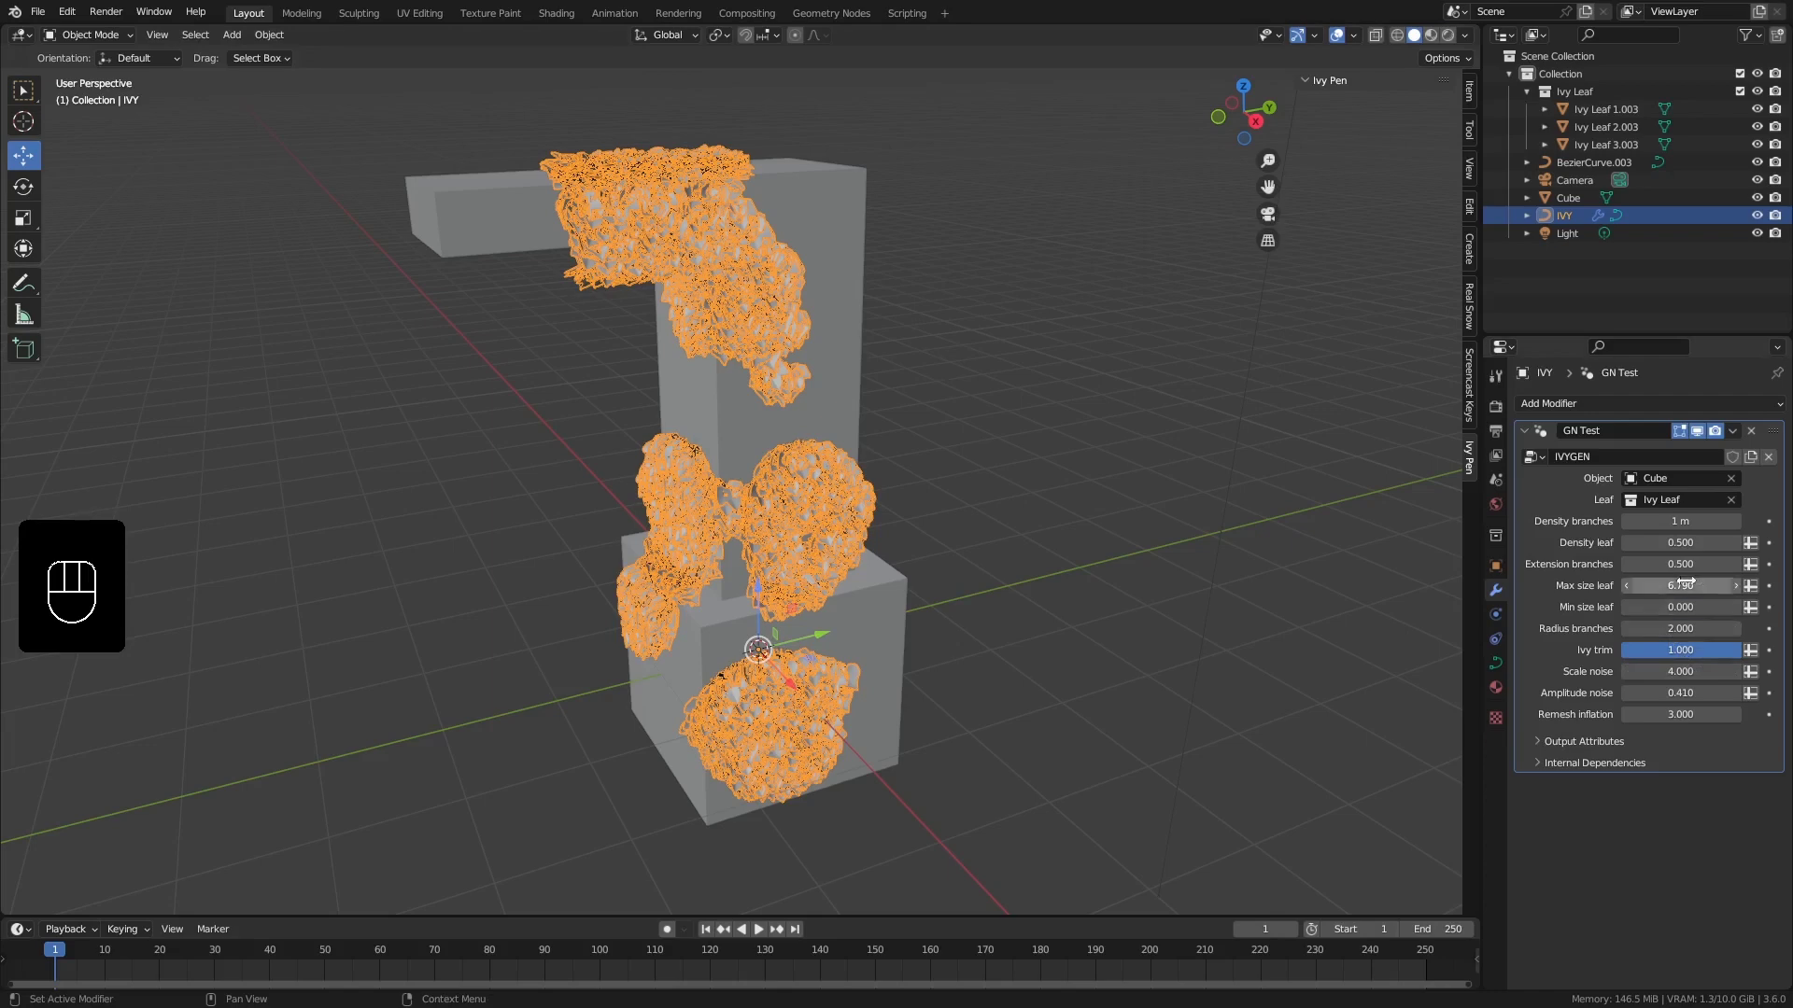
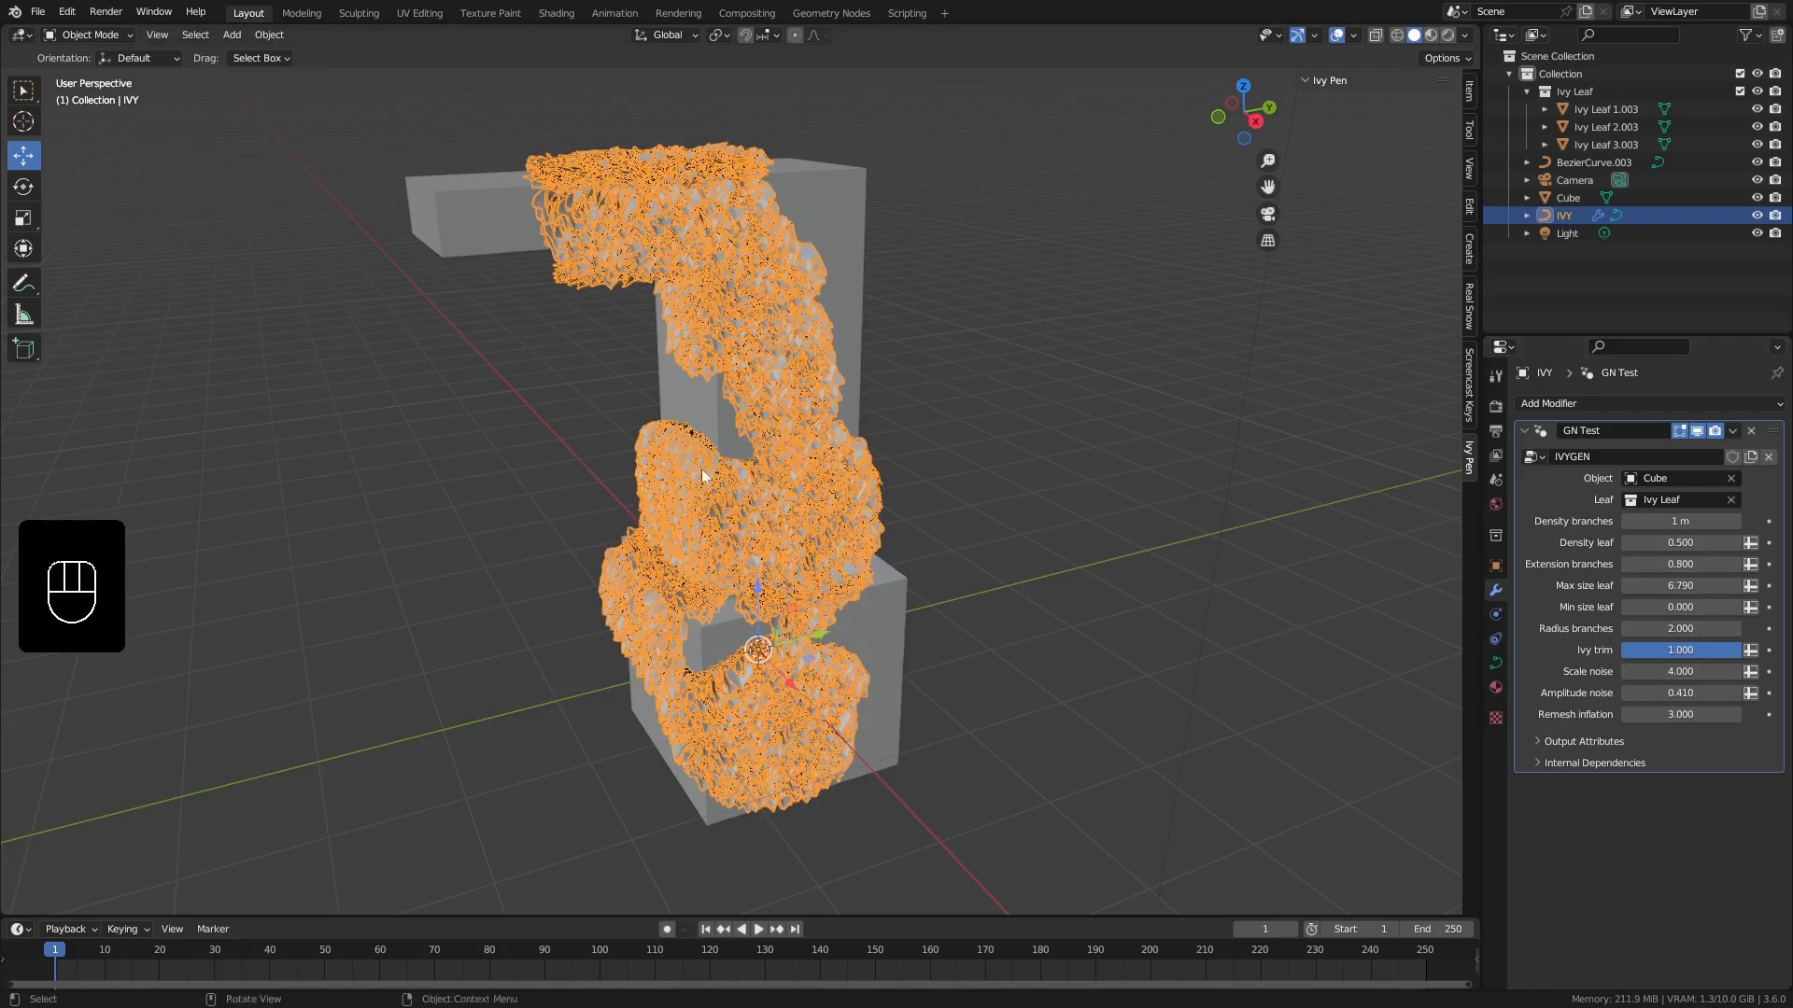
pyautogui.moveTo(860, 402); pyautogui.dragTo(1121, 435)
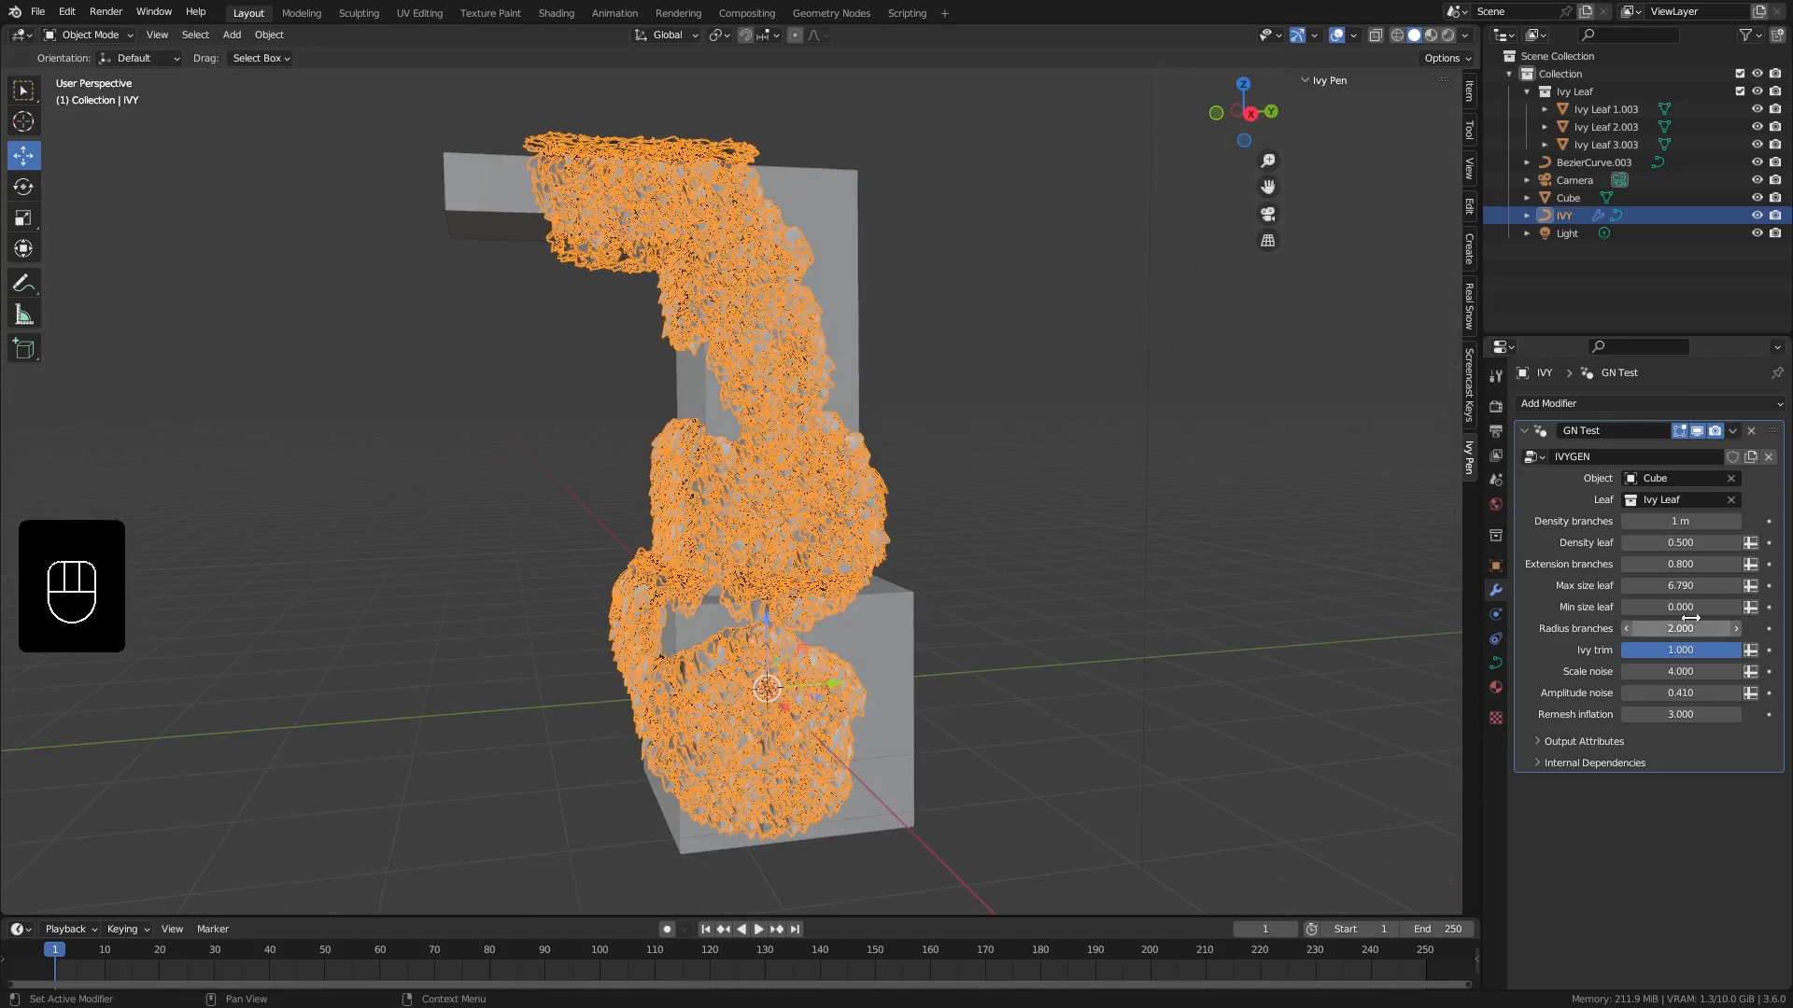
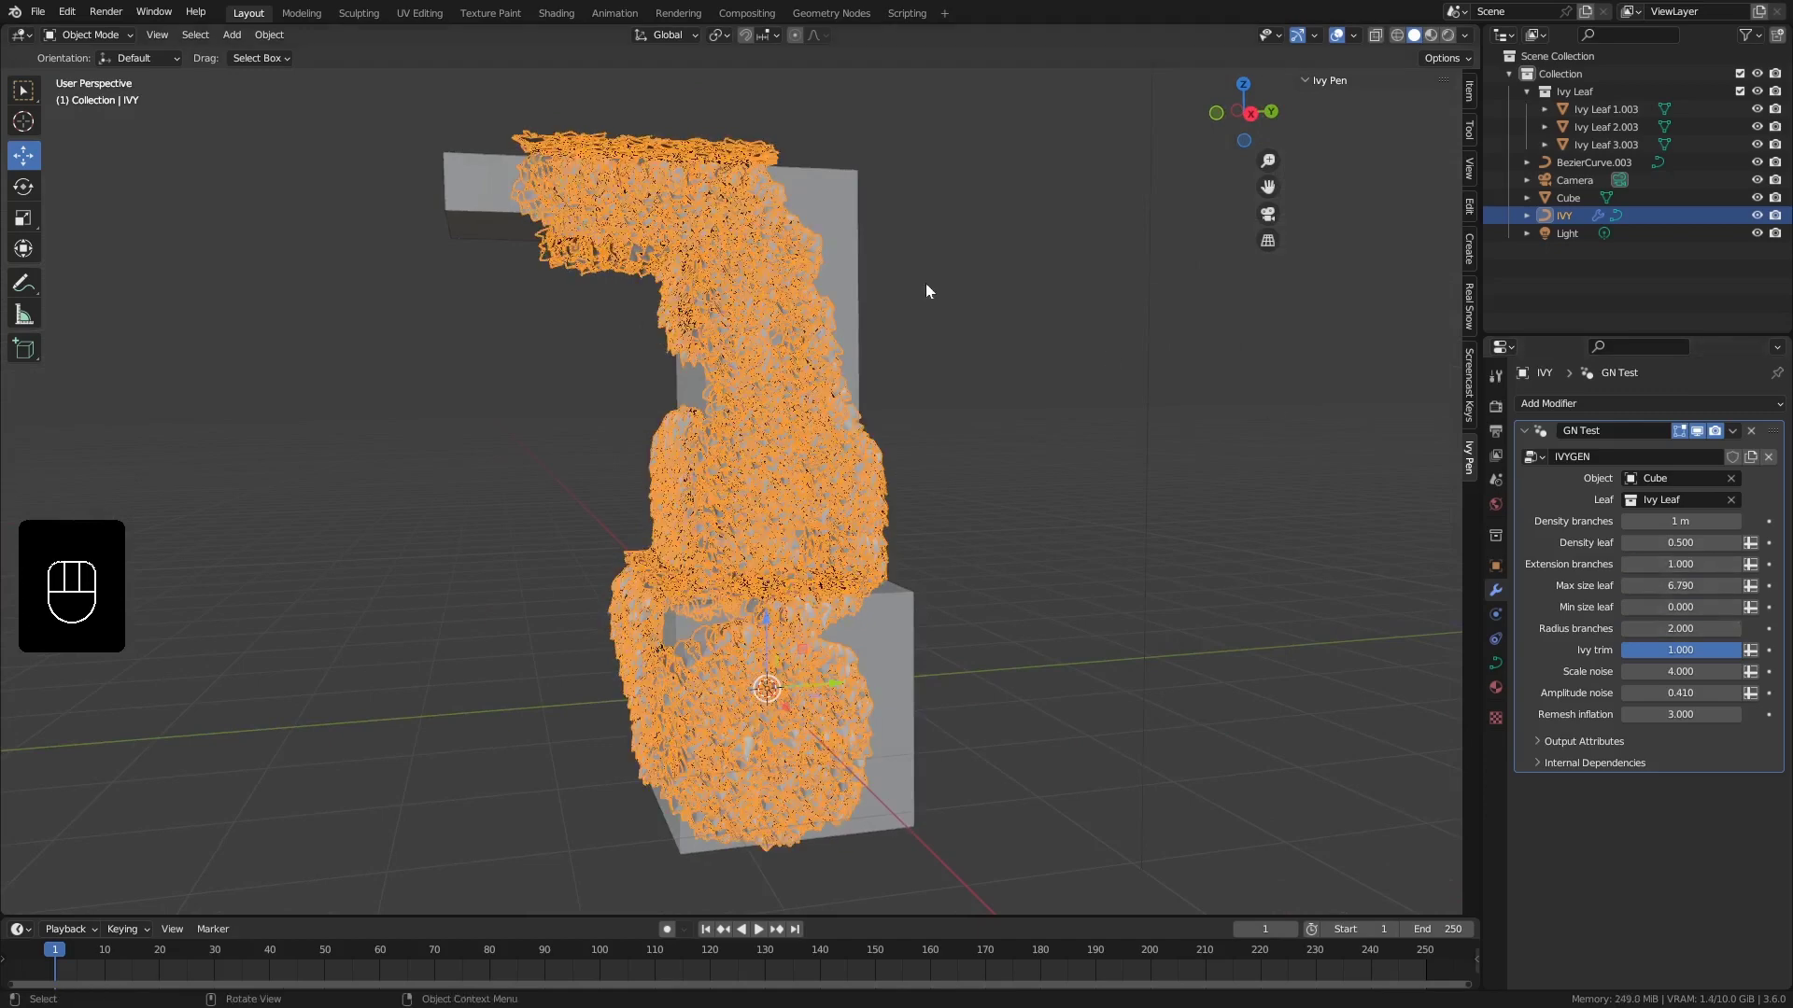
pyautogui.moveTo(901, 327); pyautogui.dragTo(1591, 644)
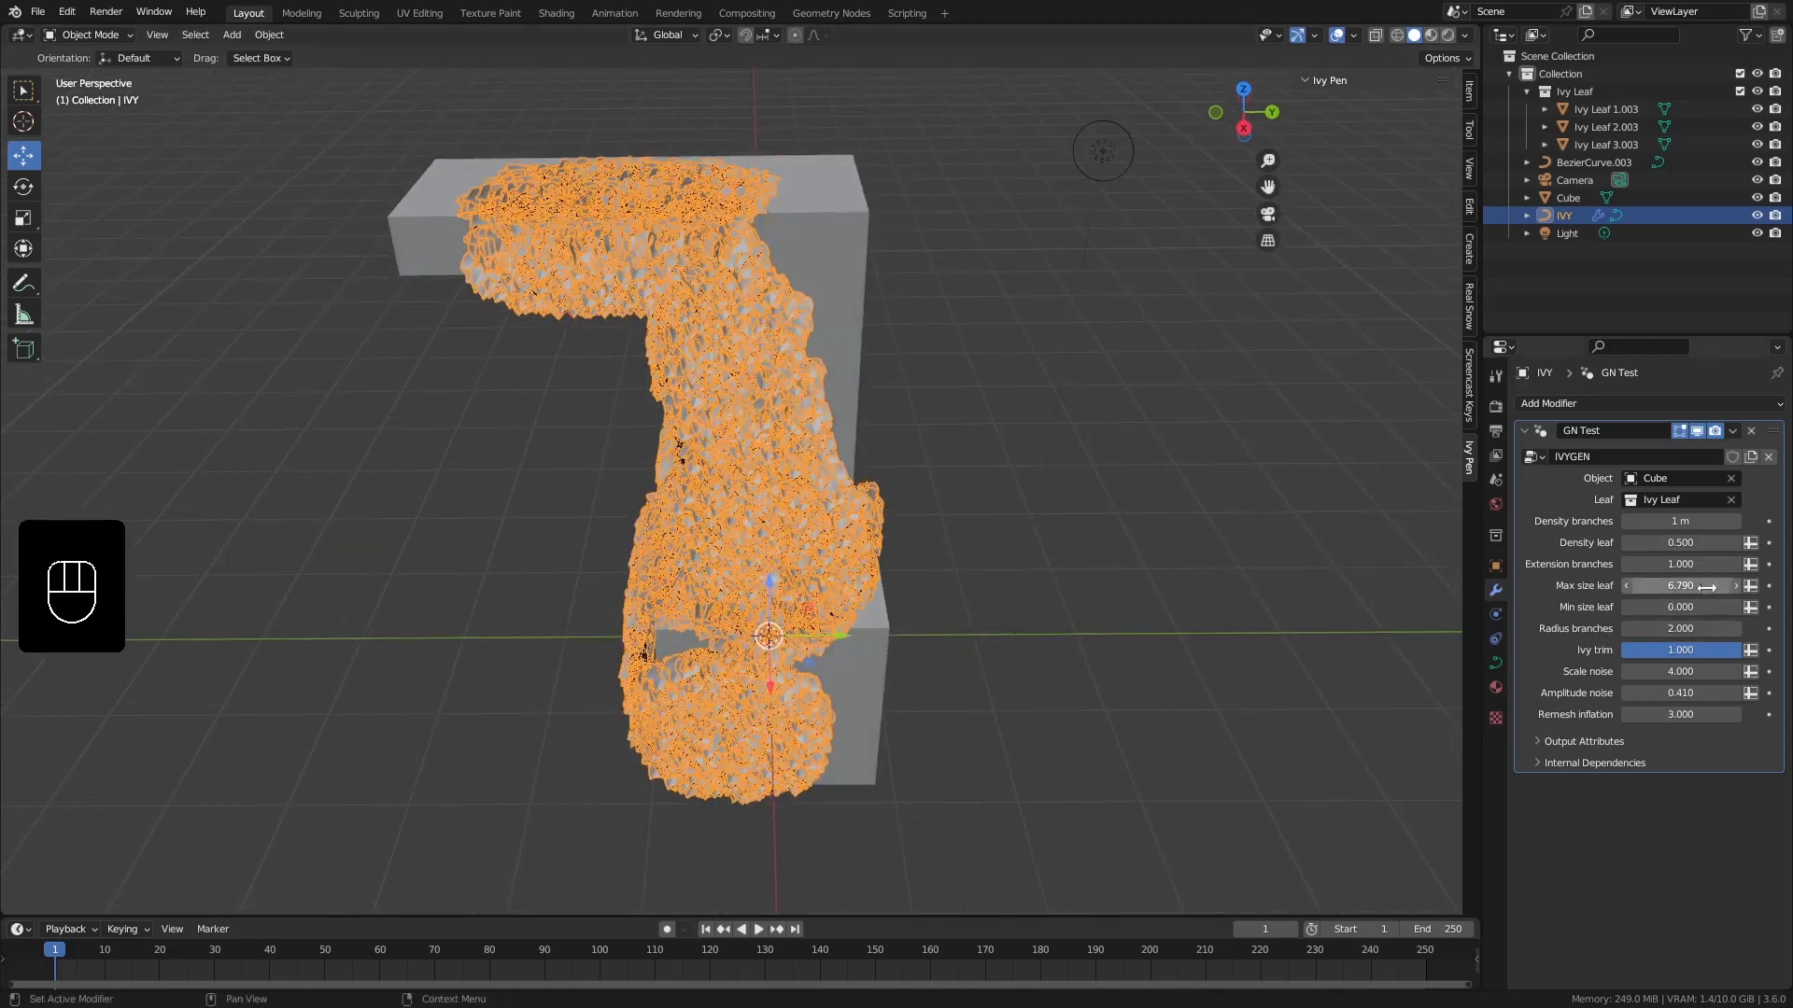
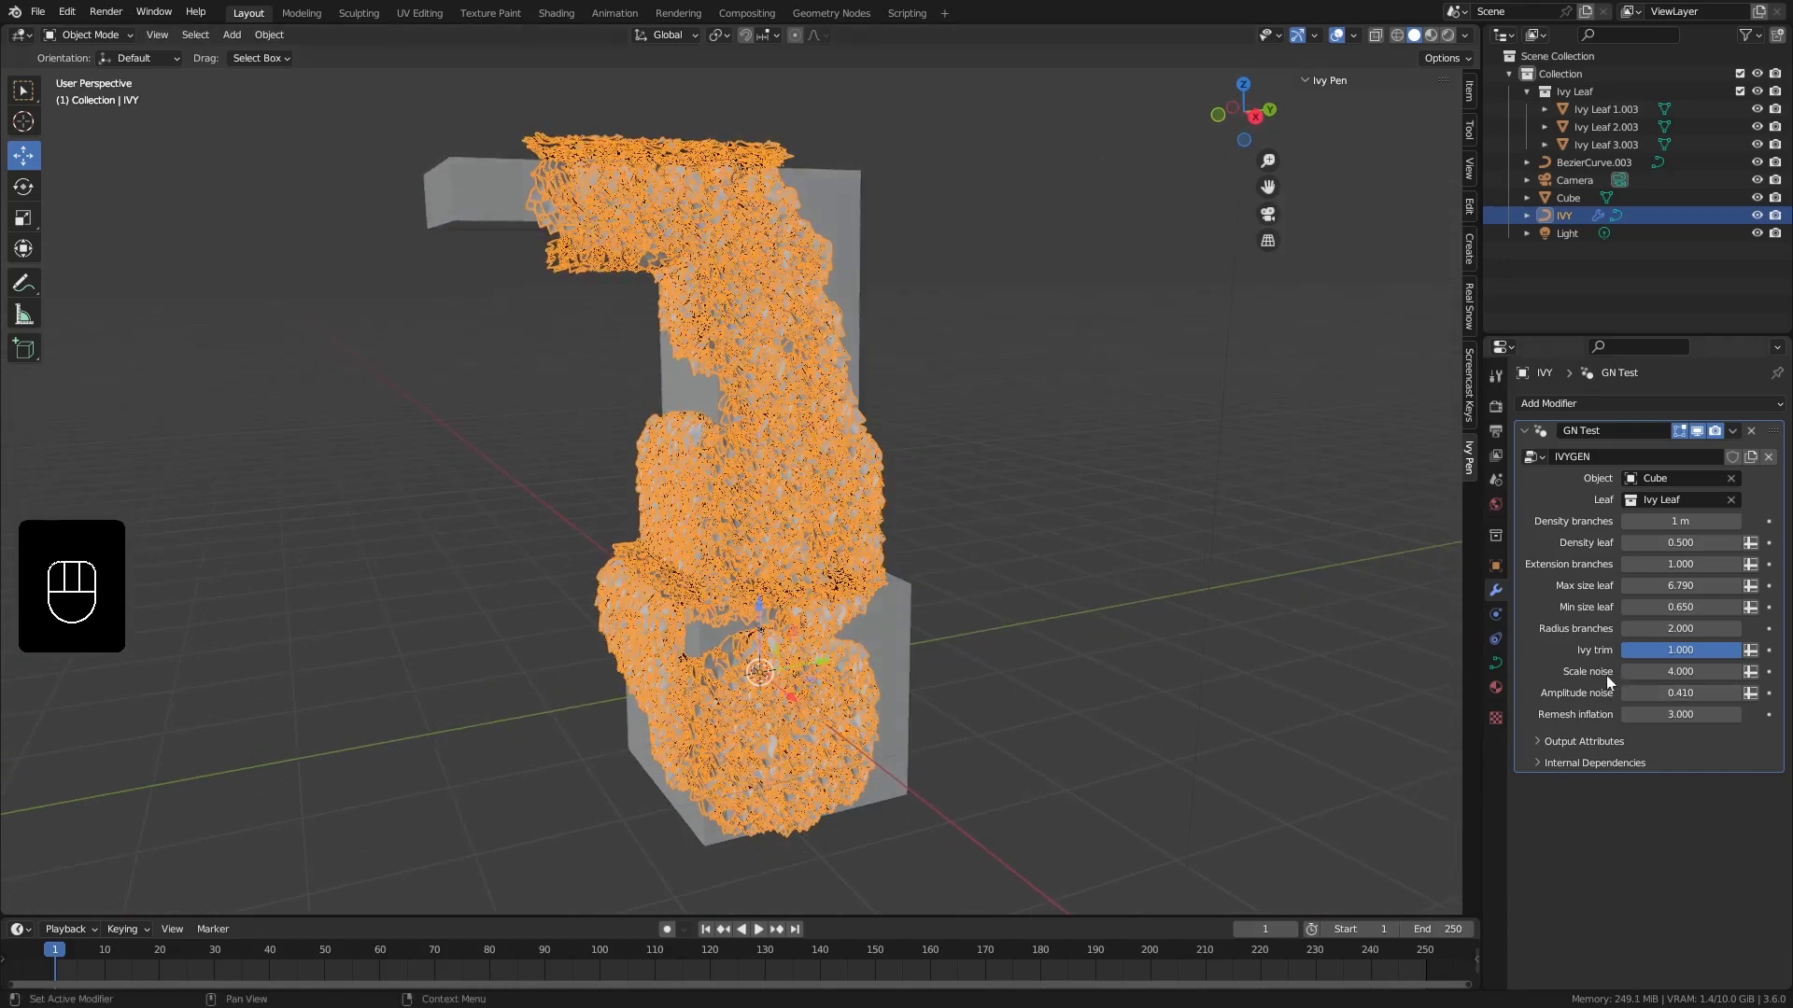
pyautogui.moveTo(950, 531); pyautogui.dragTo(745, 420)
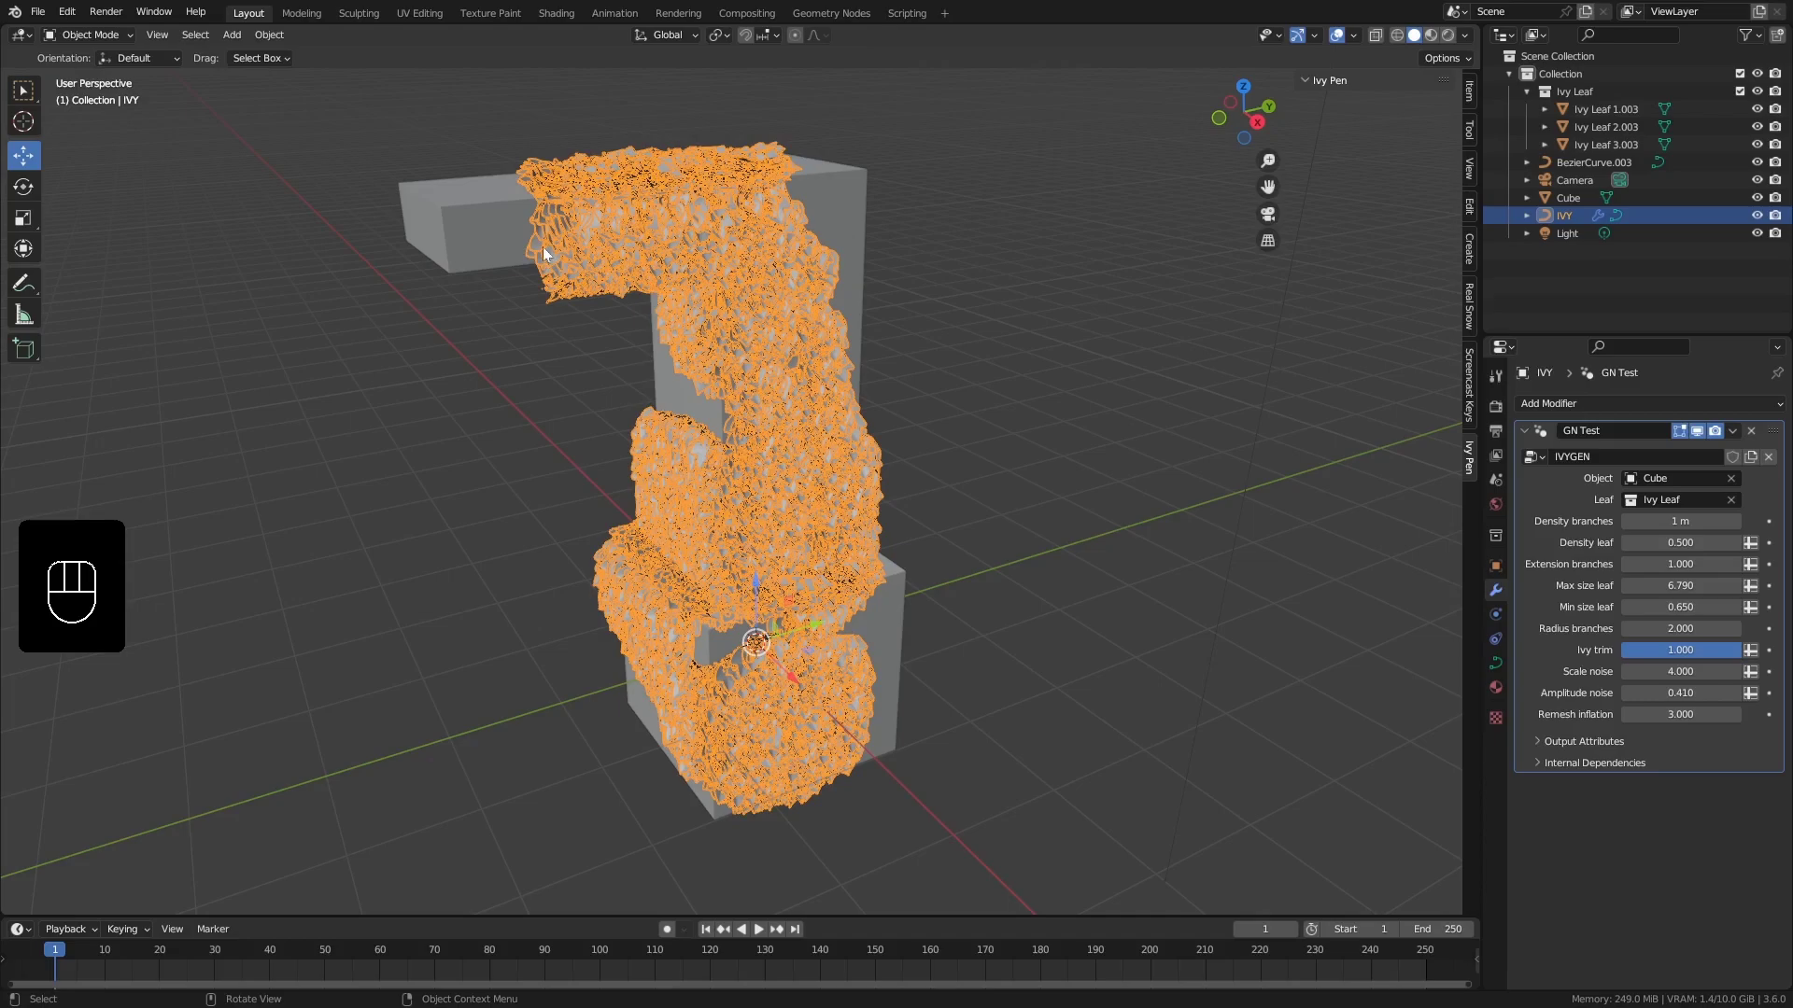
pyautogui.moveTo(663, 357); pyautogui.dragTo(763, 470)
pyautogui.moveTo(794, 465); pyautogui.dragTo(787, 532)
pyautogui.moveTo(829, 517); pyautogui.dragTo(718, 566)
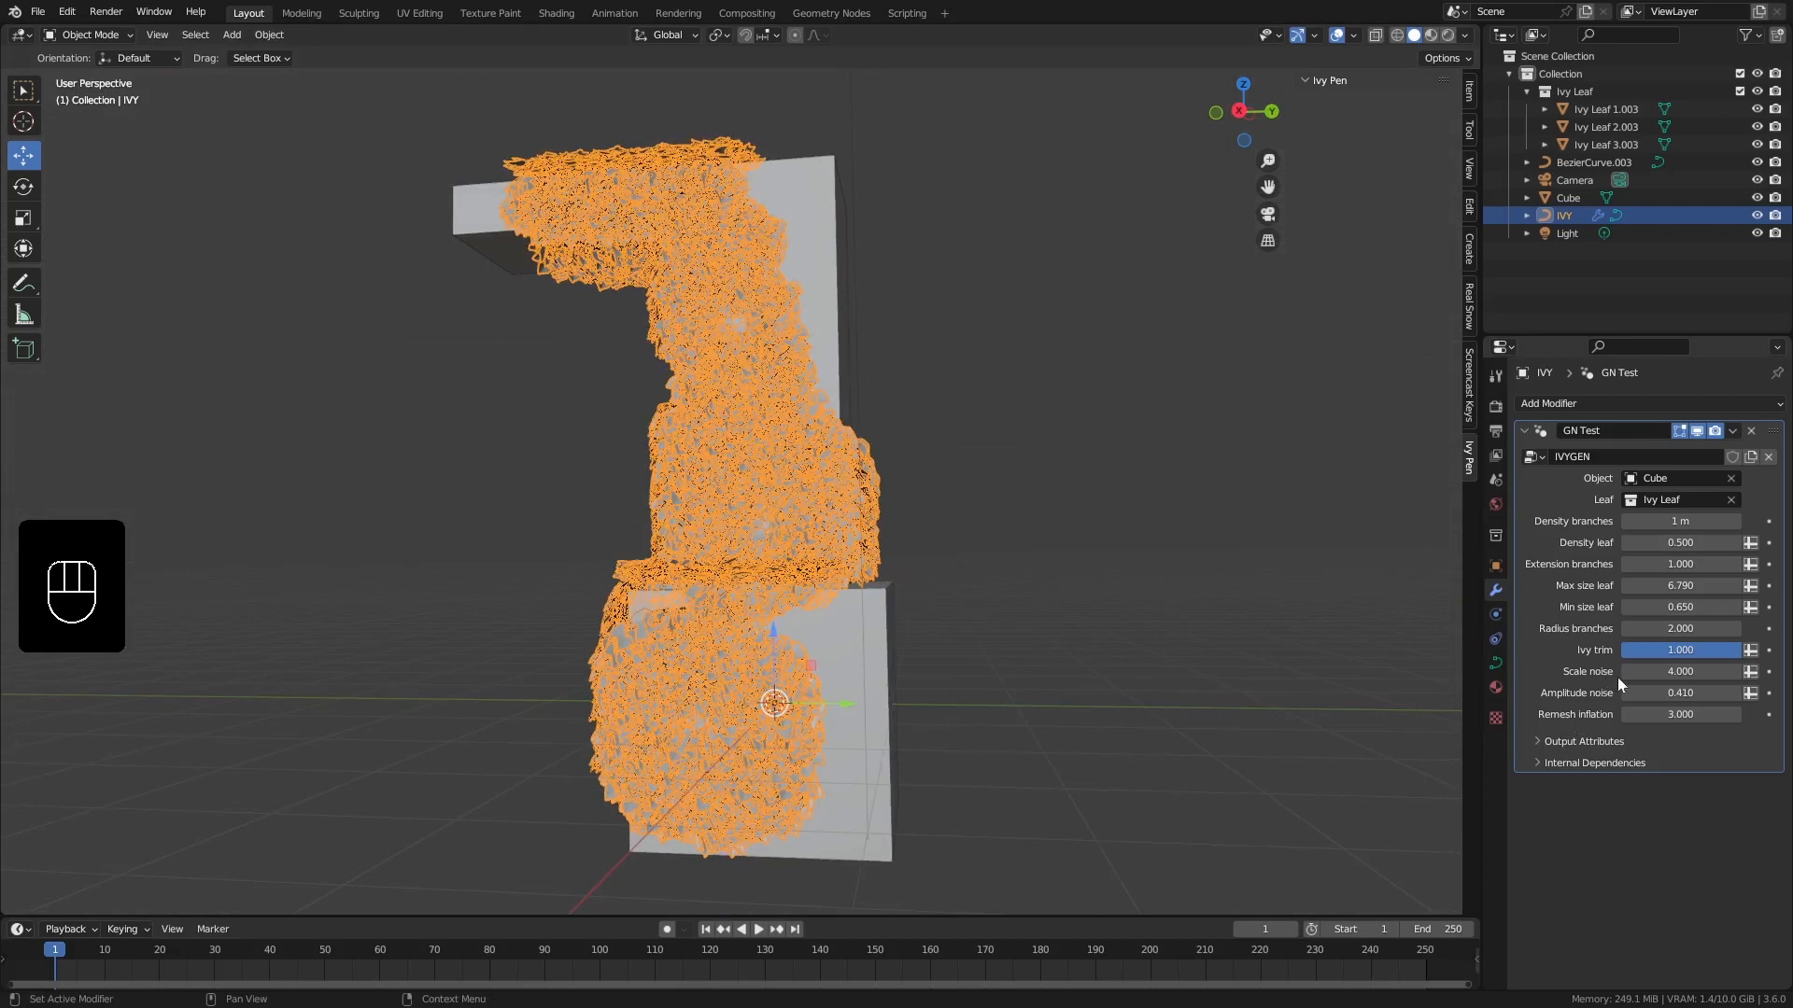
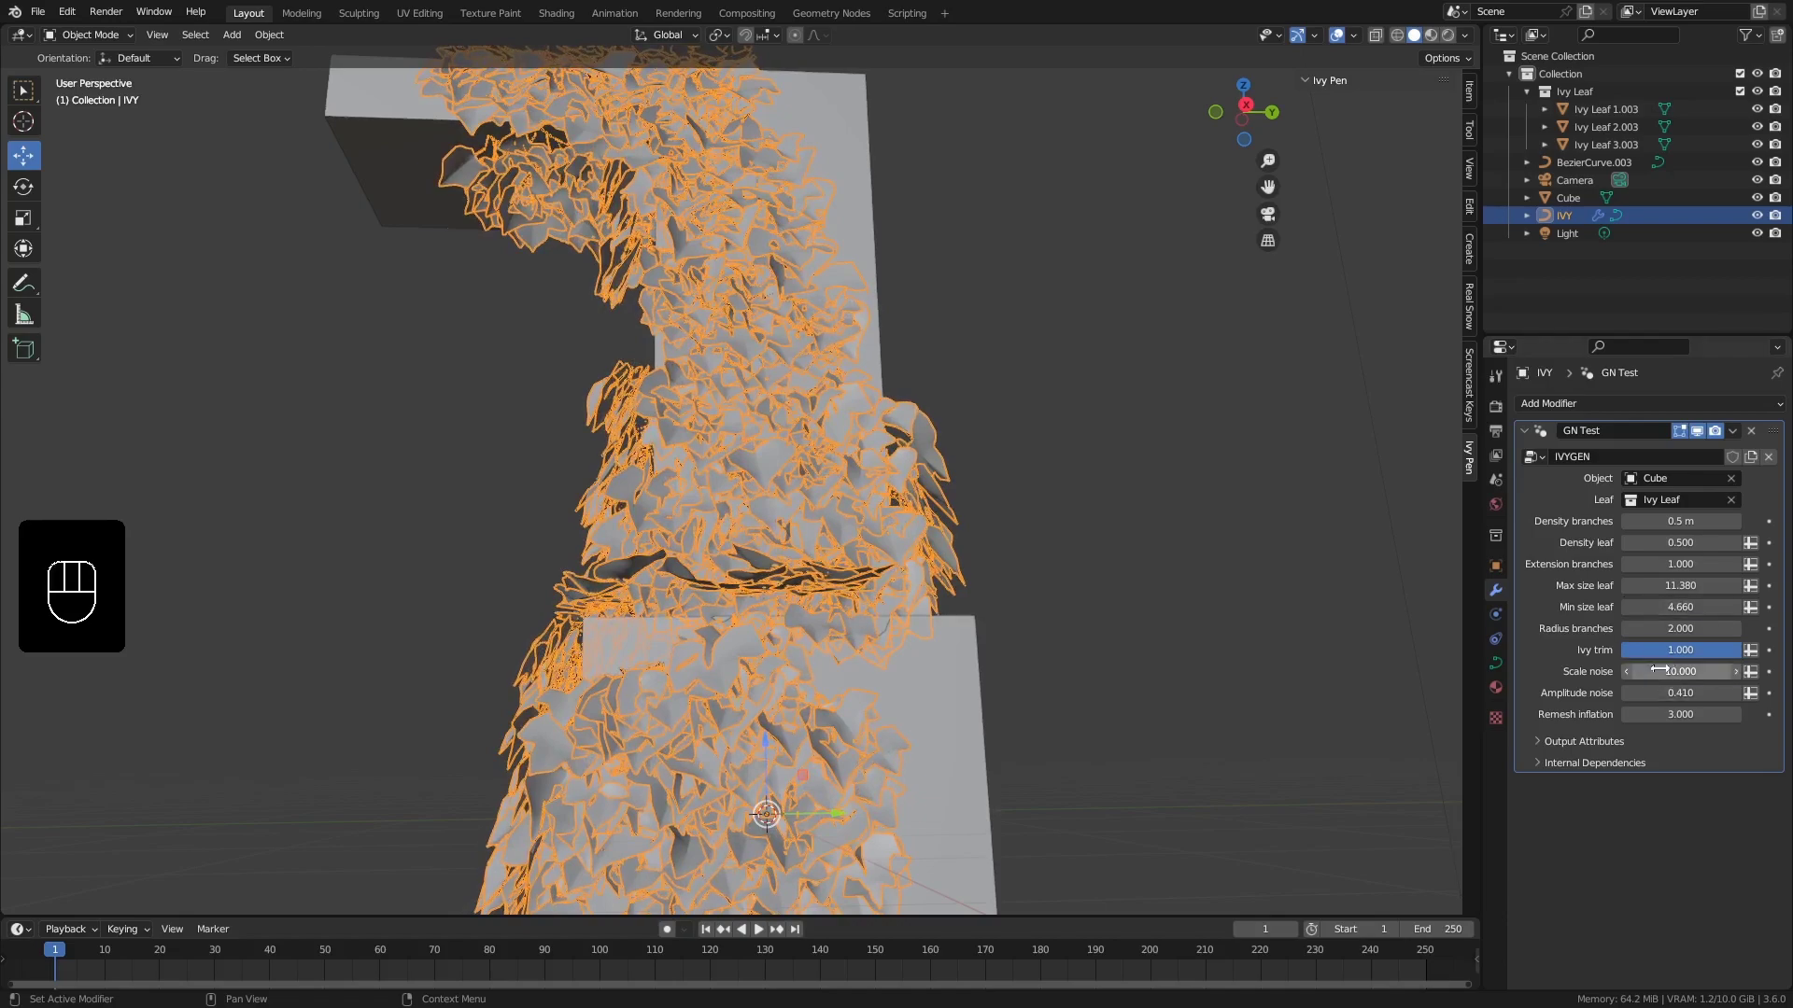
# Raise Min size leaf to 4.660 and switch the viewport shading to Material Preview
pyautogui.moveTo(967, 569); pyautogui.dragTo(985, 624)
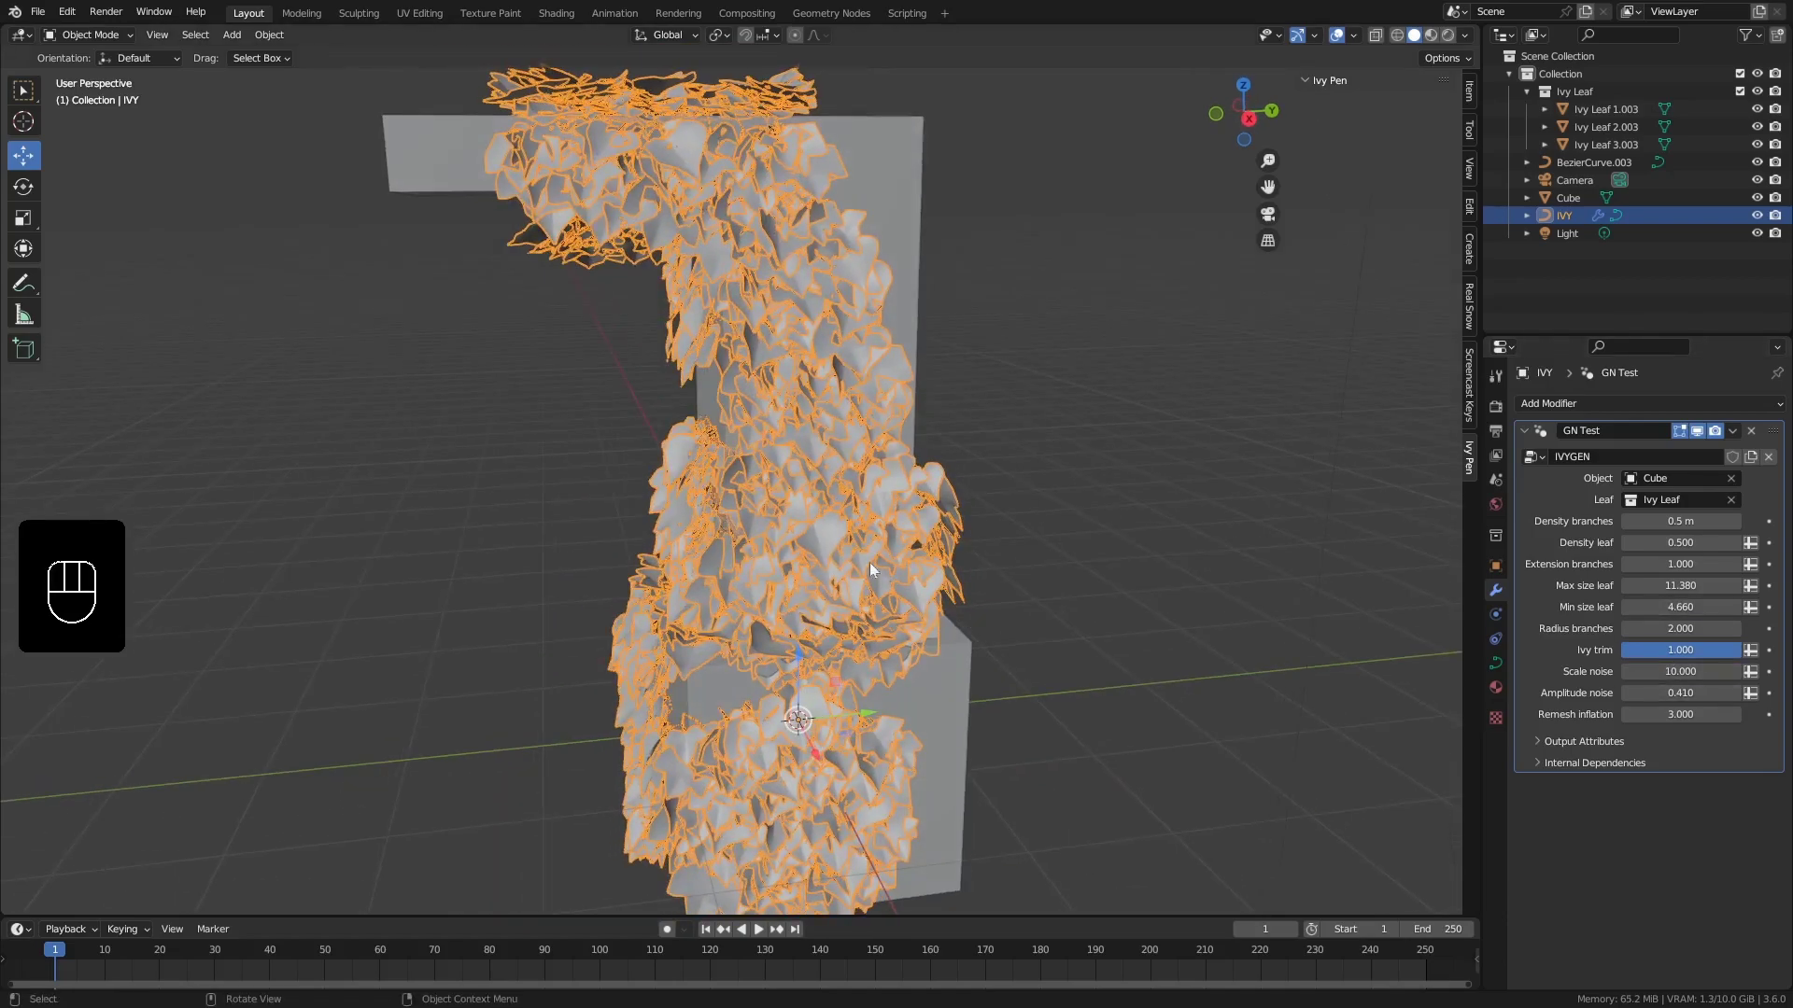
pyautogui.moveTo(866, 567); pyautogui.dragTo(756, 524)
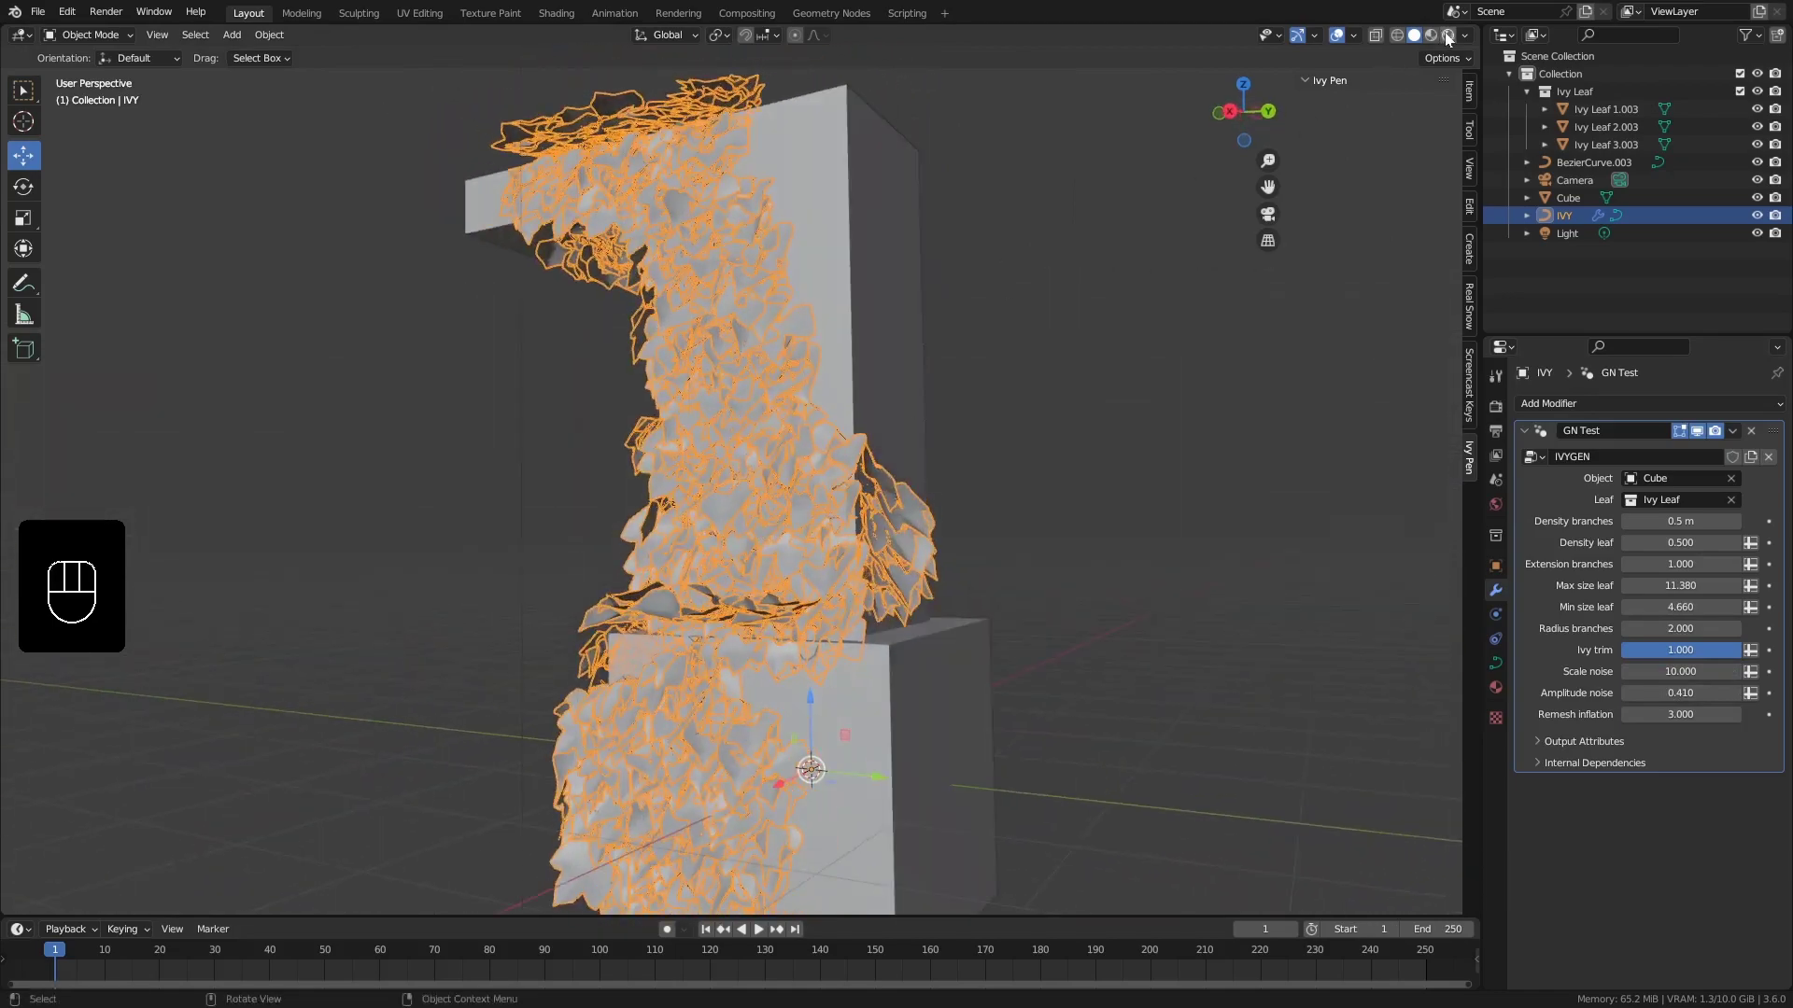
pyautogui.click(1449, 40)
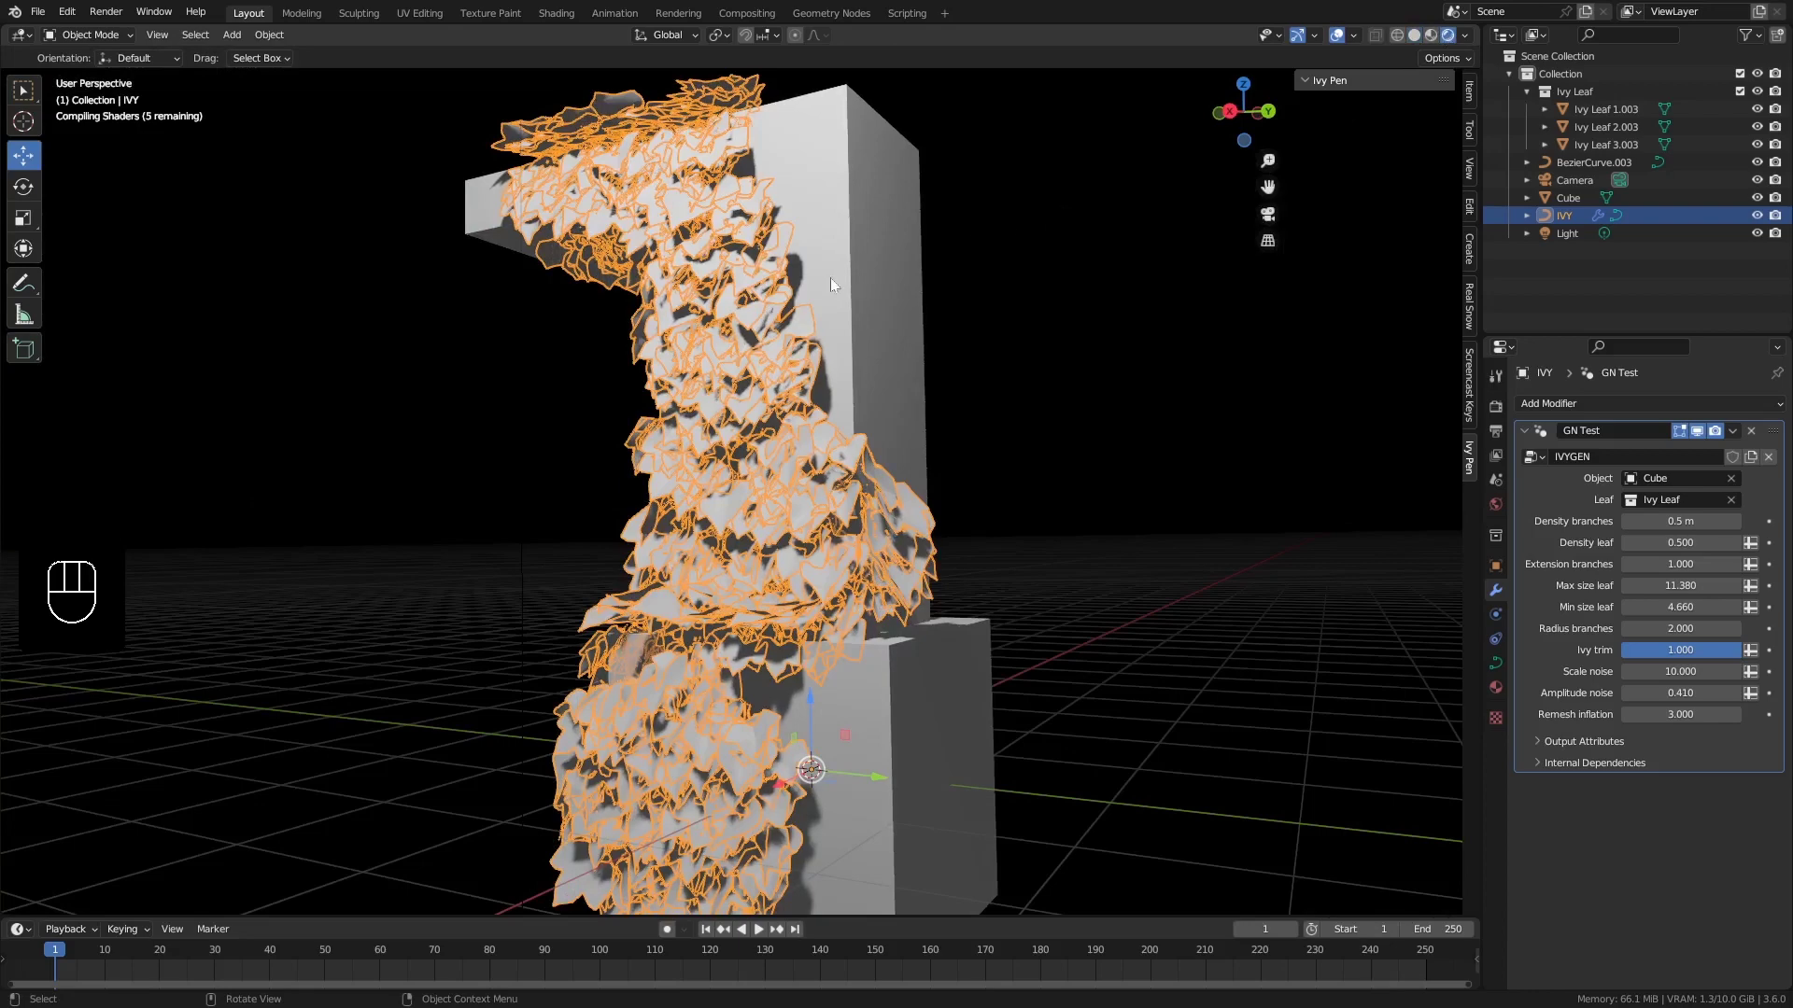
# Select the L-shaped Cube and inspect the textured ivy leaves up close around the column
pyautogui.press('alt+a')
pyautogui.click(841, 307)
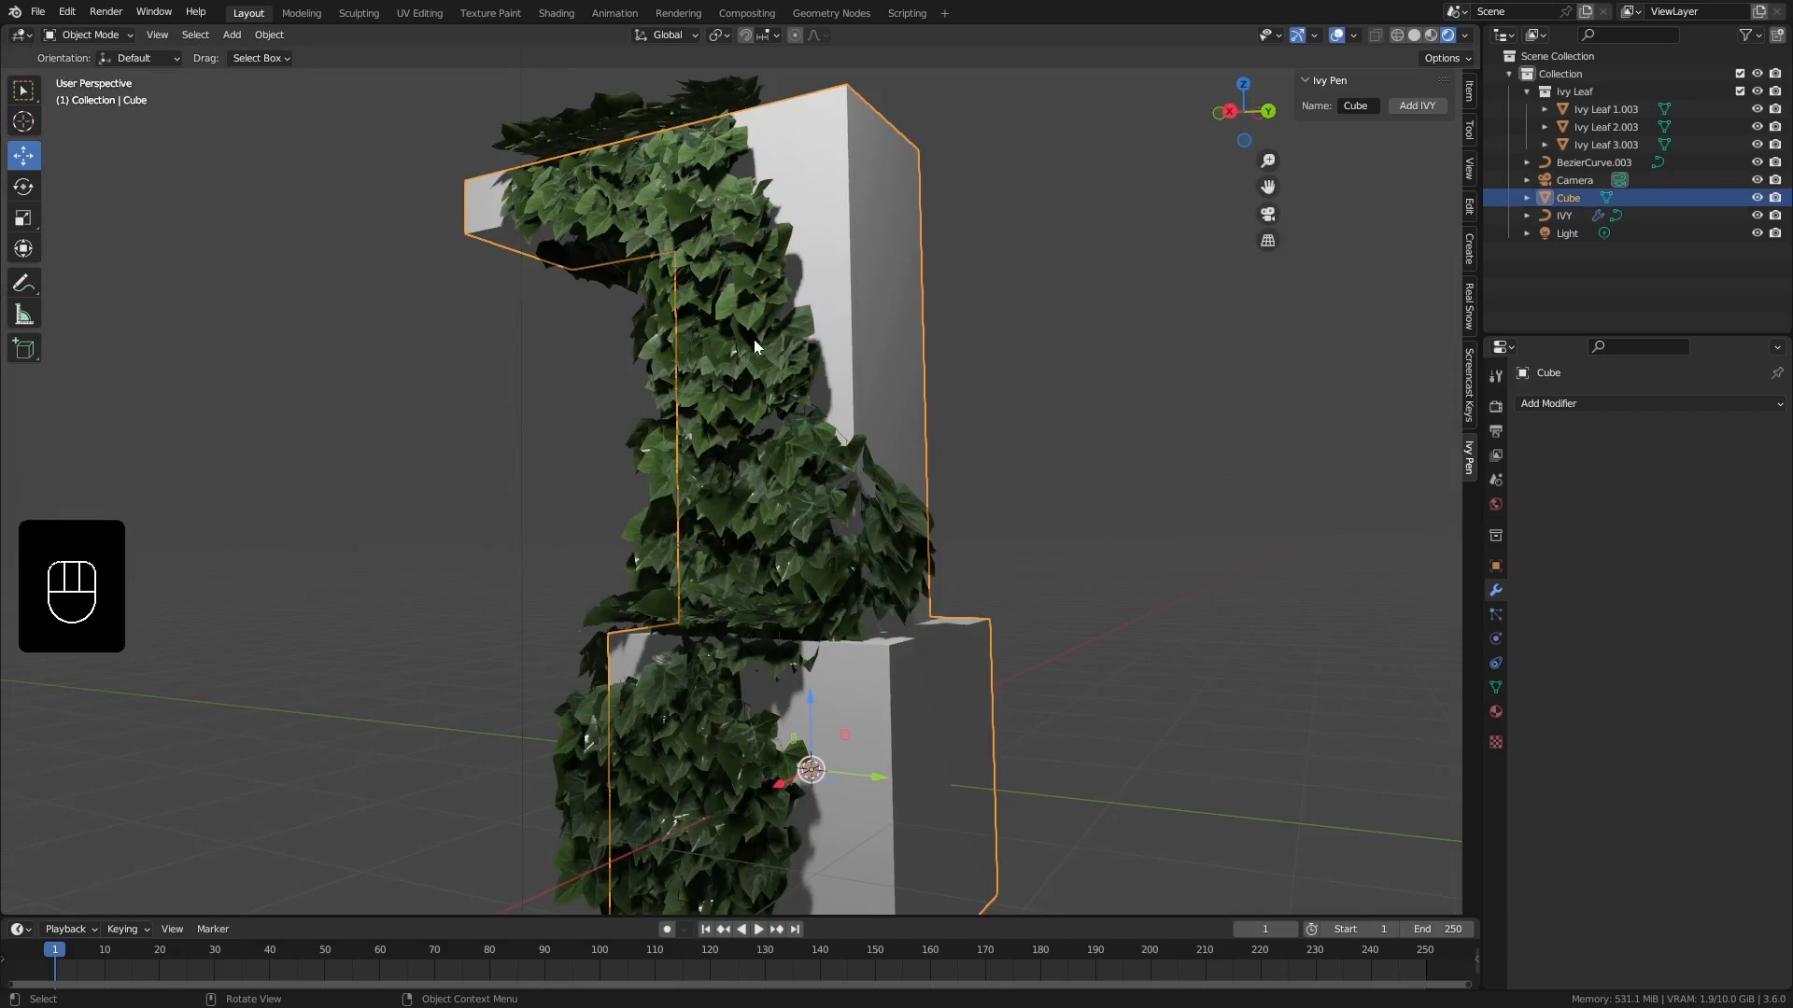
pyautogui.middleClick(766, 350)
pyautogui.moveTo(774, 350); pyautogui.dragTo(786, 279)
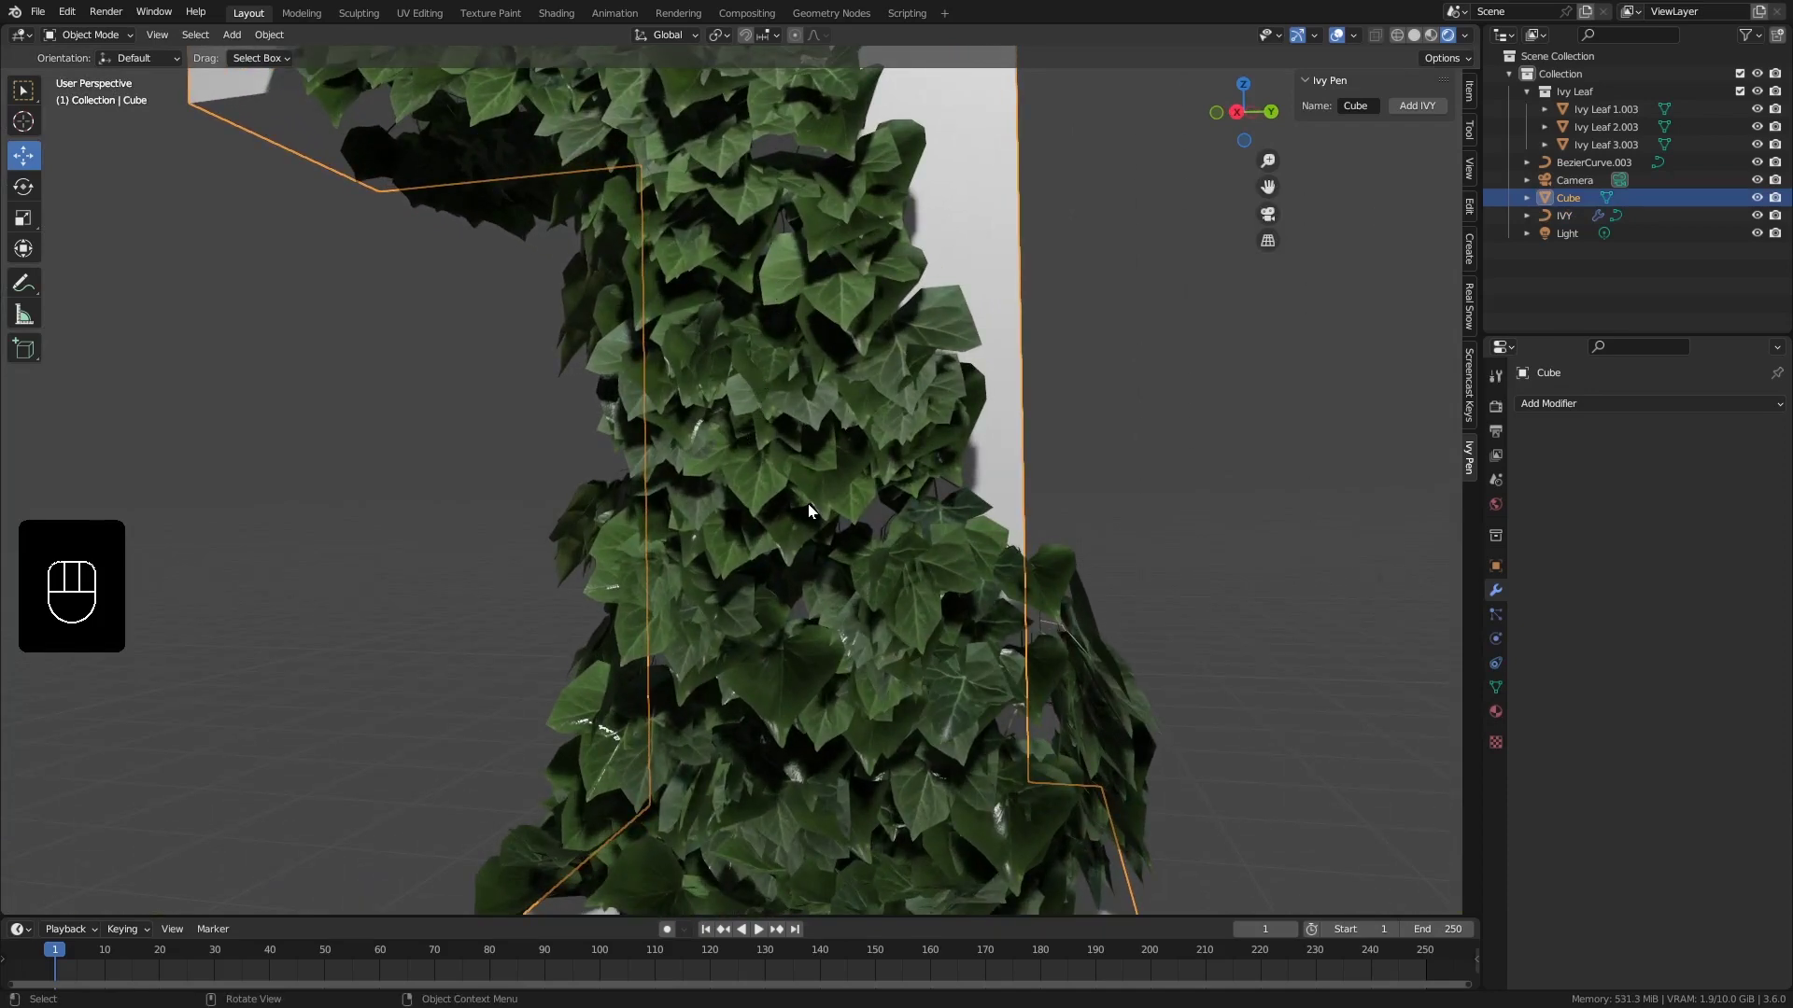
pyautogui.moveTo(745, 272); pyautogui.dragTo(758, 241)
pyautogui.moveTo(766, 263); pyautogui.dragTo(771, 382)
pyautogui.moveTo(775, 381); pyautogui.dragTo(823, 460)
pyautogui.moveTo(820, 459); pyautogui.dragTo(776, 439)
pyautogui.moveTo(791, 426); pyautogui.dragTo(842, 405)
pyautogui.moveTo(859, 383); pyautogui.dragTo(839, 425)
# Zoom out to view the whole ivy-covered L-shape and turn to its other side
pyautogui.middleClick(823, 441)
pyautogui.moveTo(829, 359); pyautogui.dragTo(871, 392)
pyautogui.moveTo(845, 445); pyautogui.dragTo(798, 435)
pyautogui.moveTo(826, 395); pyautogui.dragTo(780, 381)
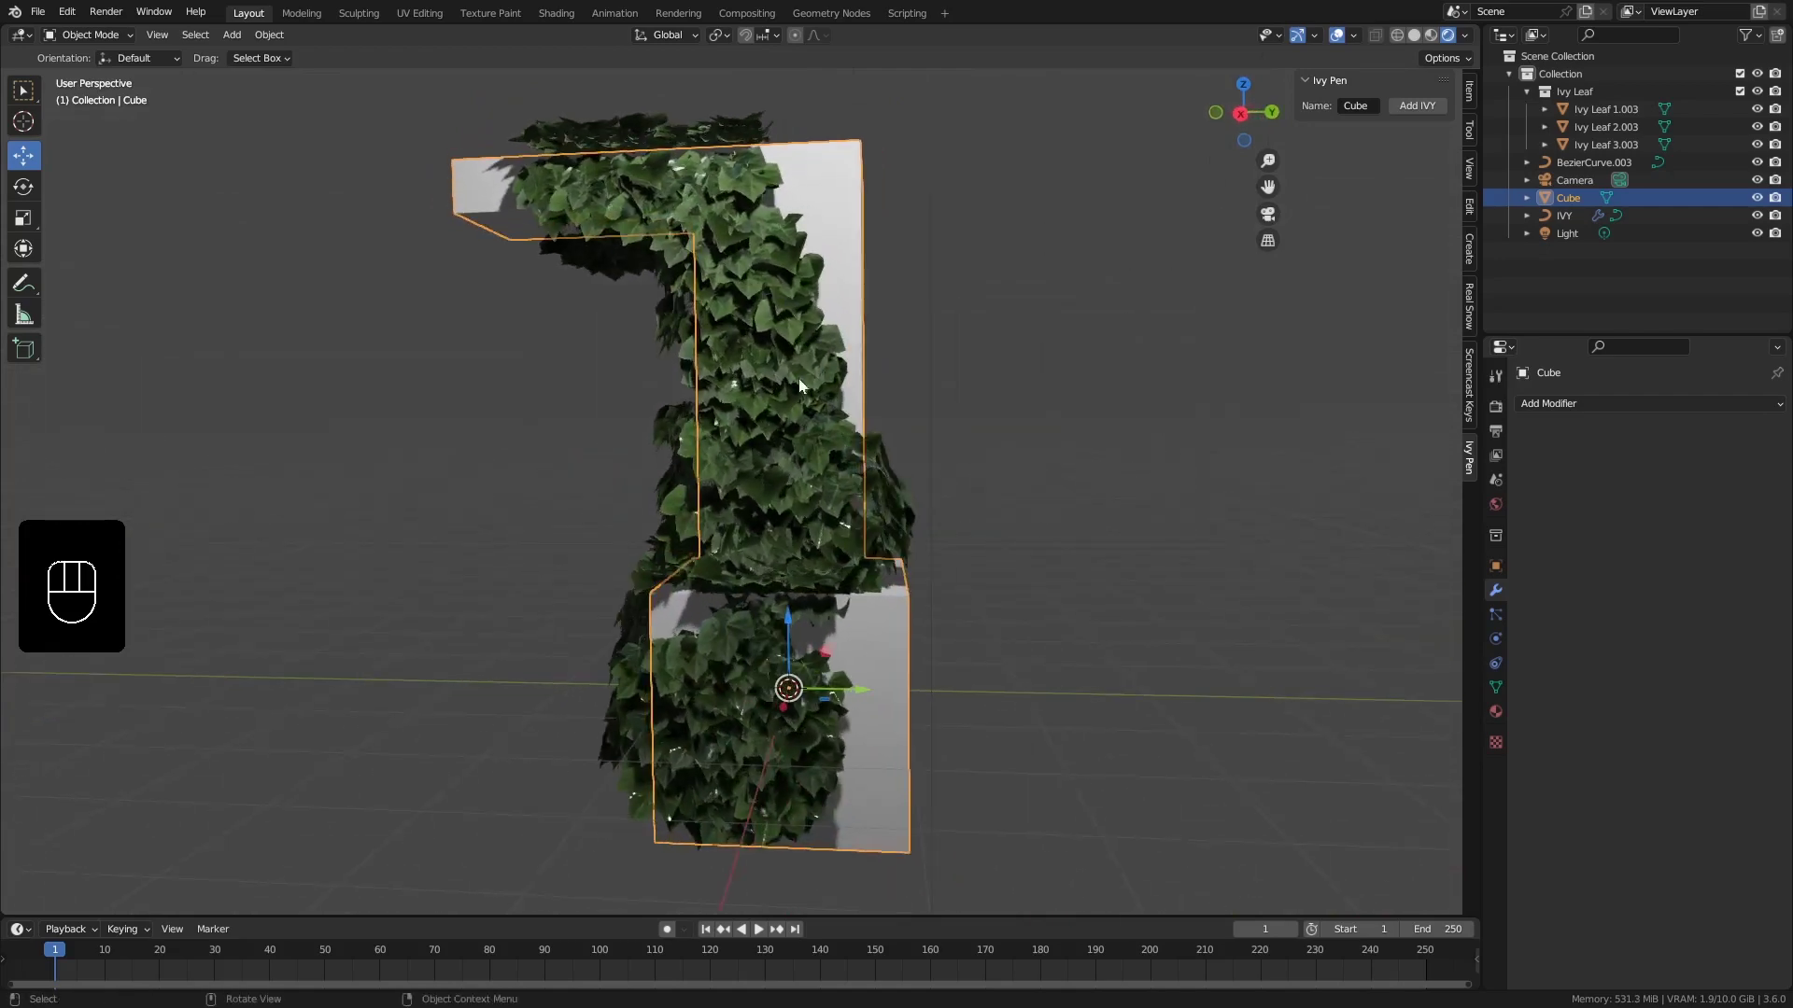
pyautogui.moveTo(814, 442); pyautogui.dragTo(760, 431)
pyautogui.moveTo(803, 481); pyautogui.dragTo(761, 477)
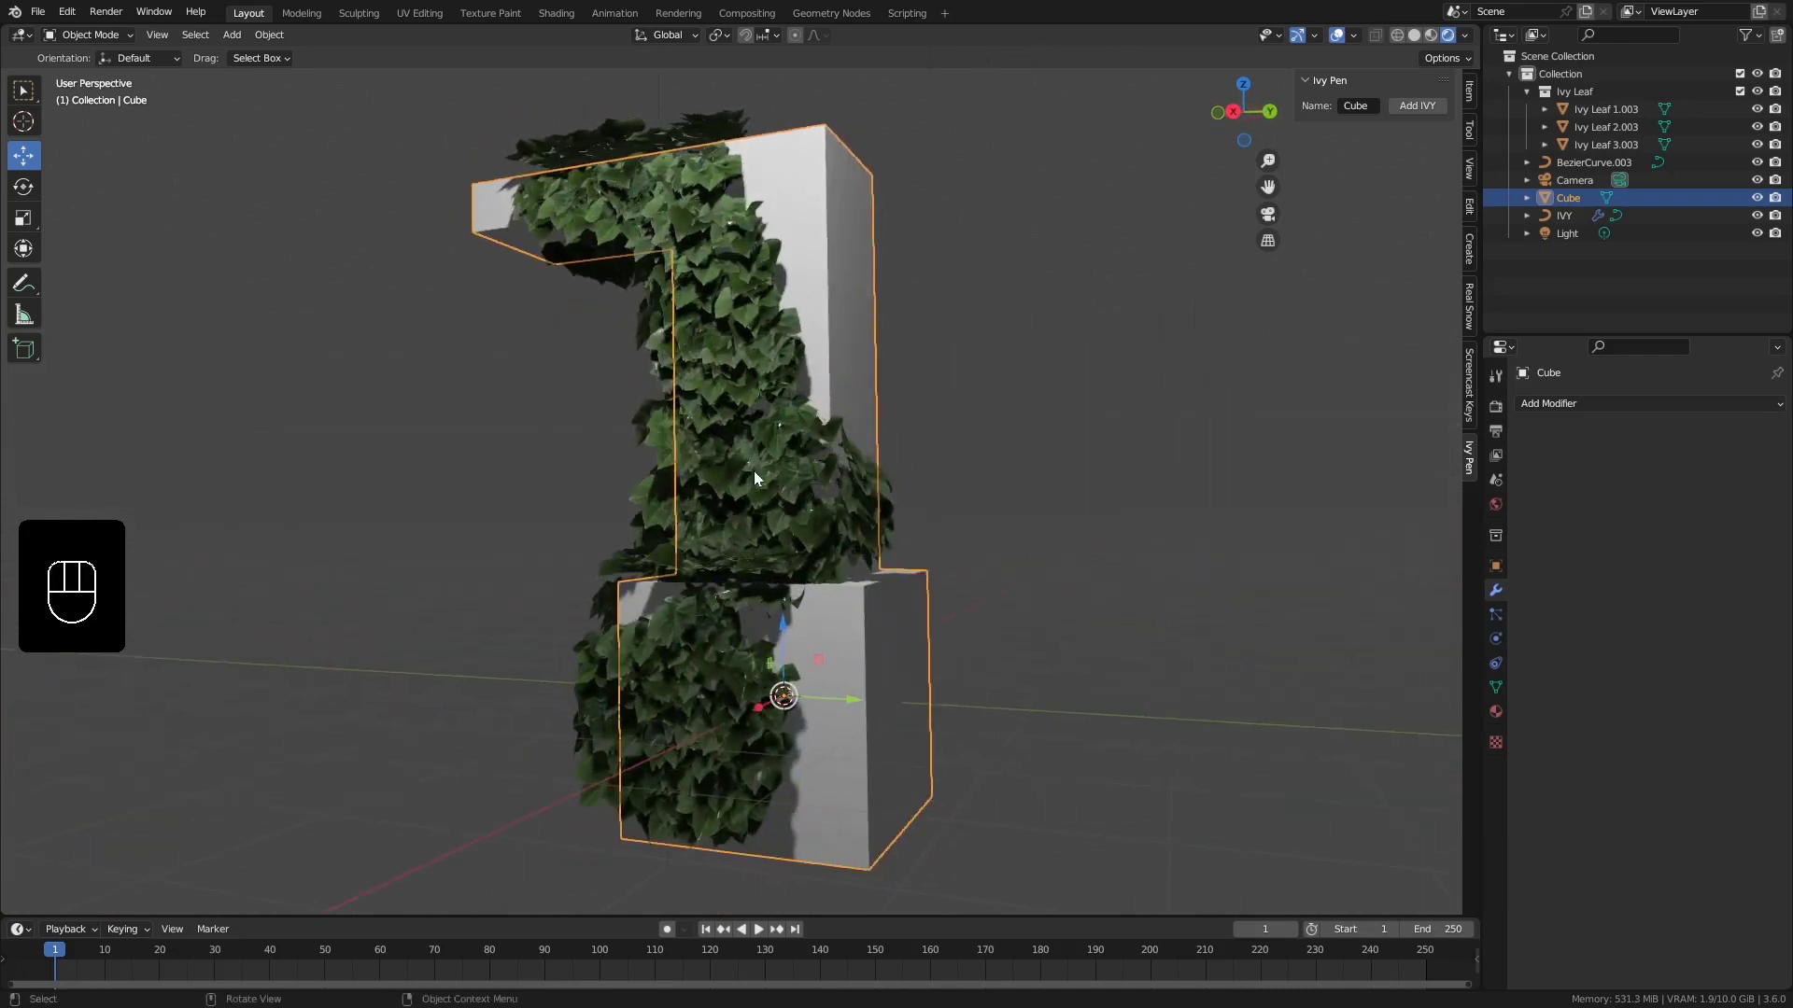